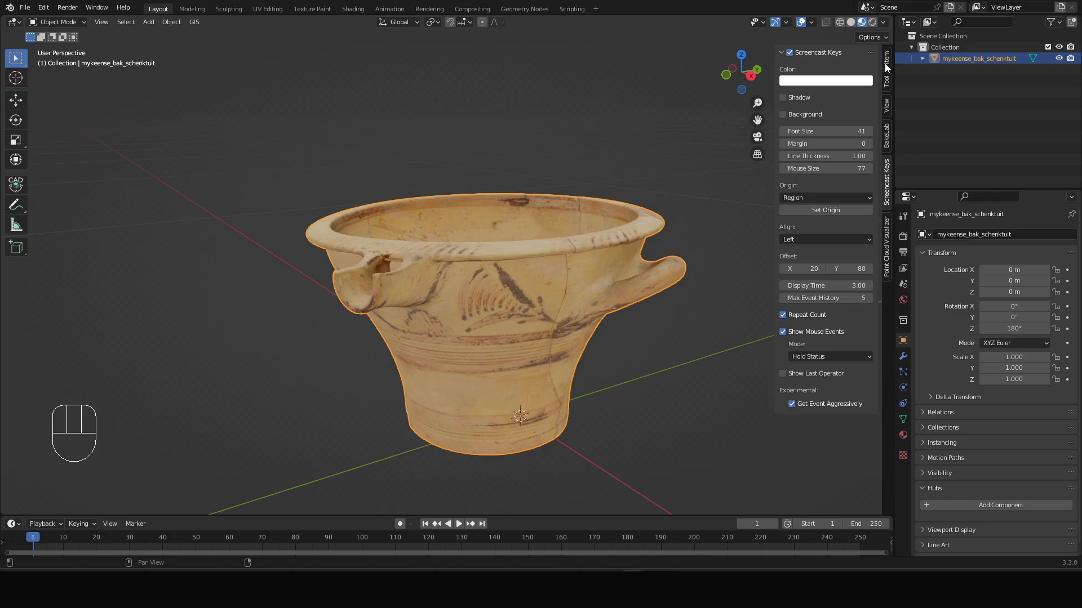
# Show the sidebar's View settings with View and 3D Cursor collapsed and Annotations expanded
pyautogui.click(888, 110)
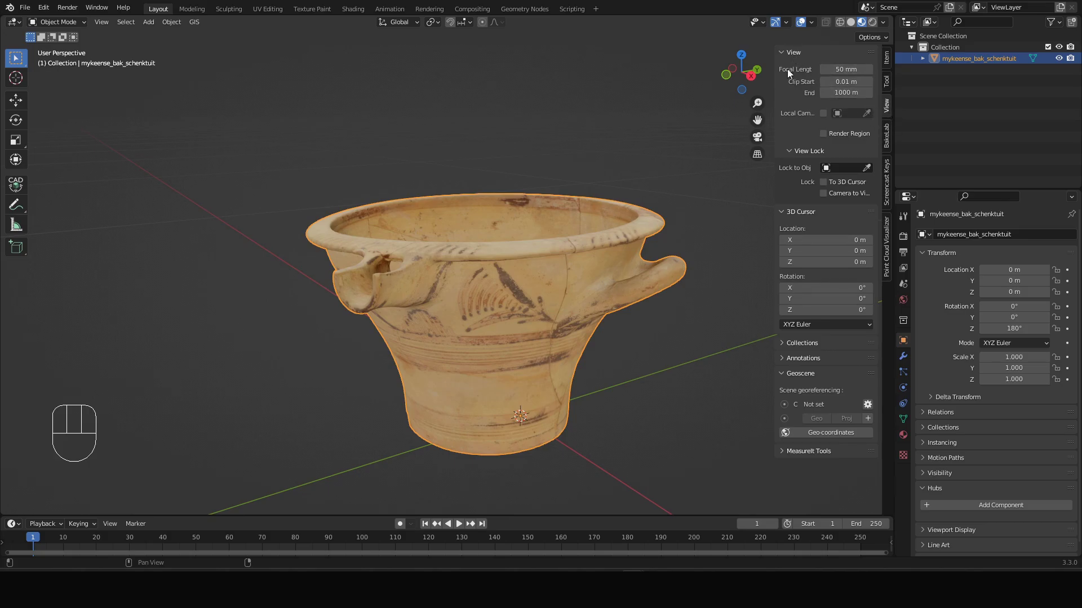
pyautogui.click(796, 53)
pyautogui.click(787, 71)
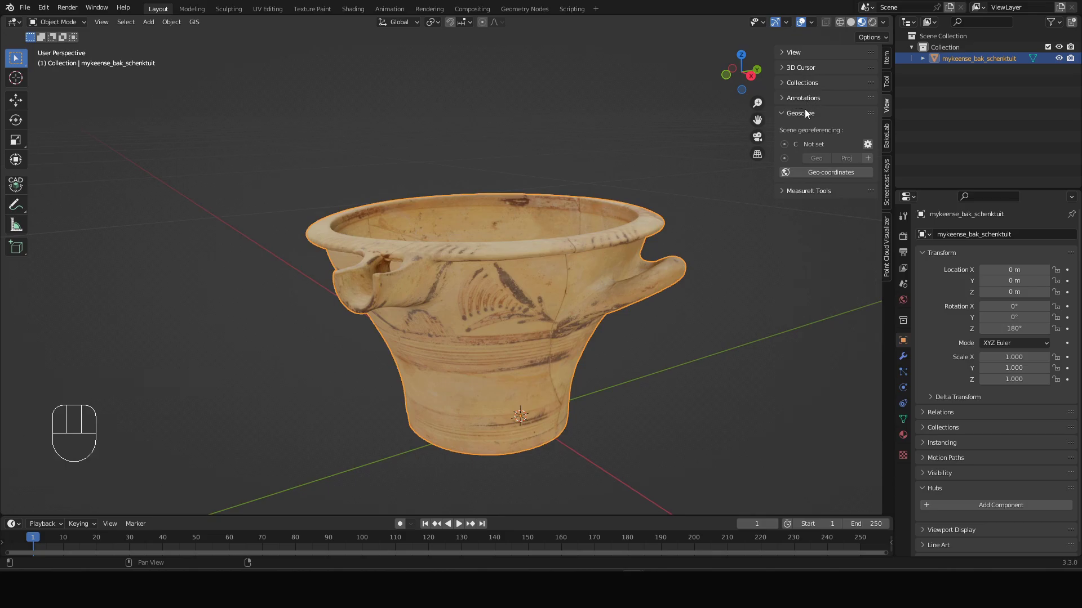
pyautogui.click(804, 100)
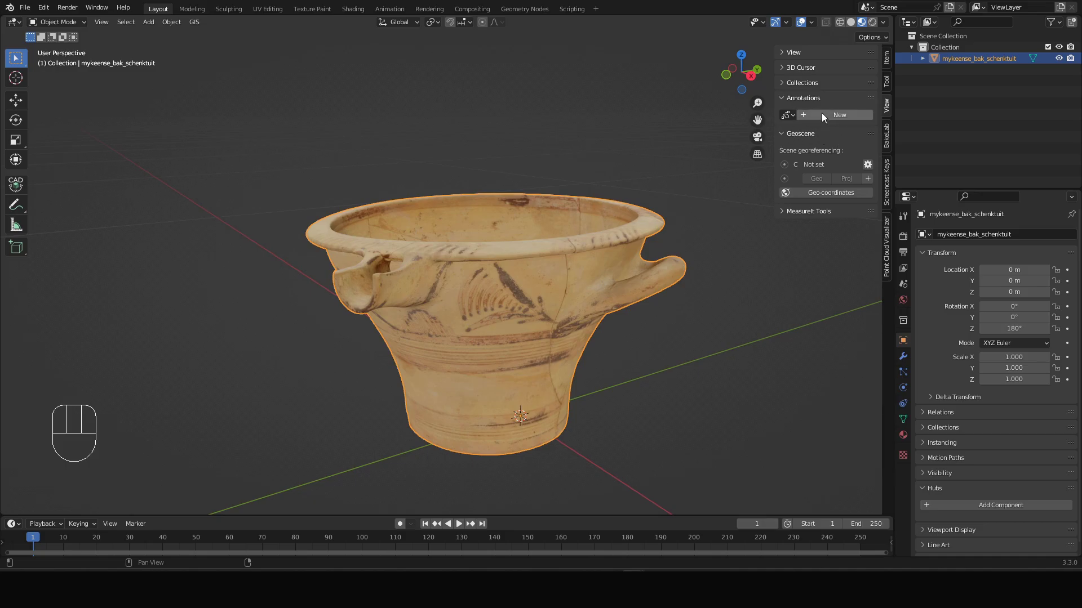
pyautogui.click(787, 116)
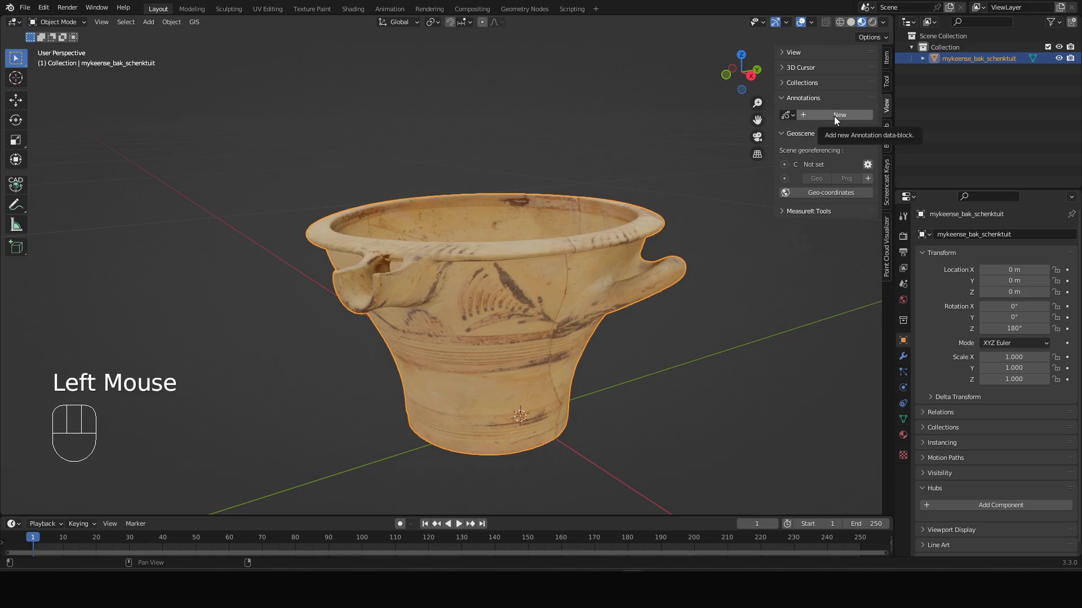
# Create a new annotation data-block with a purple 'Cracks' layer and turn the bowl handle side-on
pyautogui.click(836, 120)
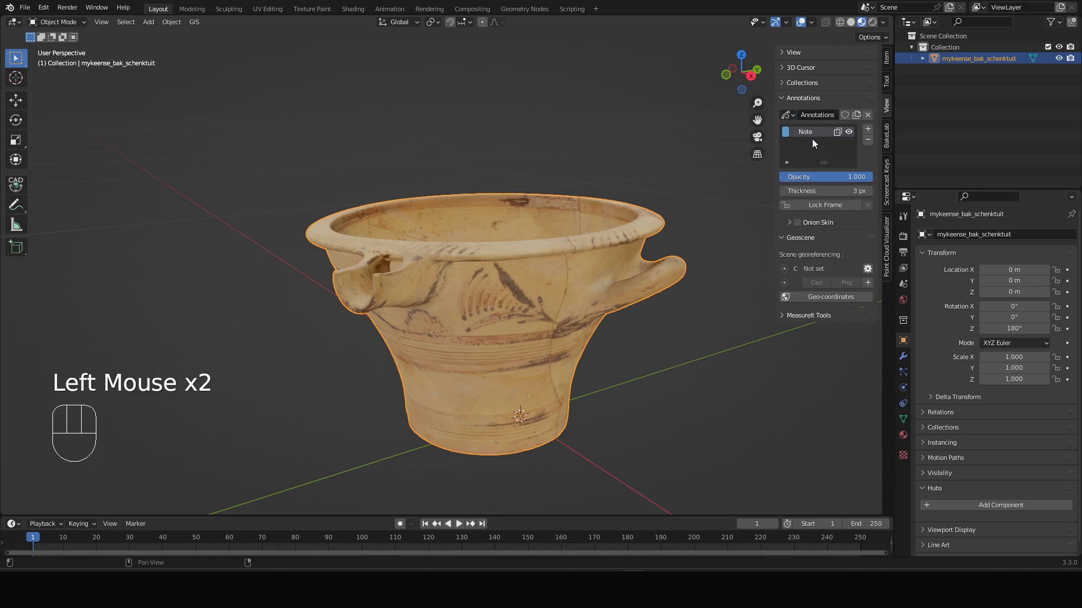
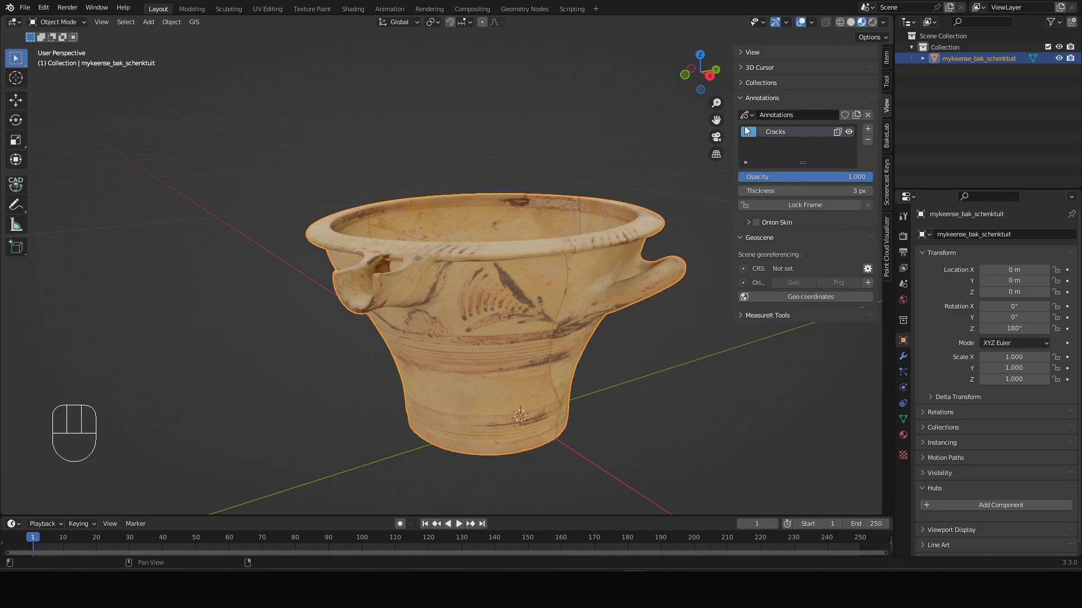
pyautogui.click(751, 140)
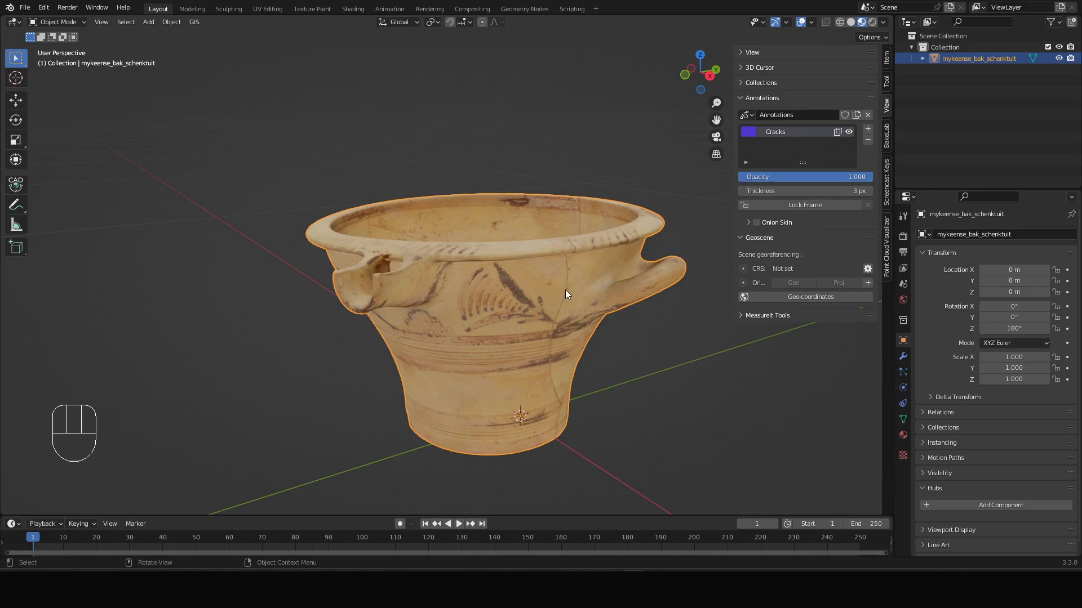
pyautogui.moveTo(574, 297); pyautogui.dragTo(561, 293)
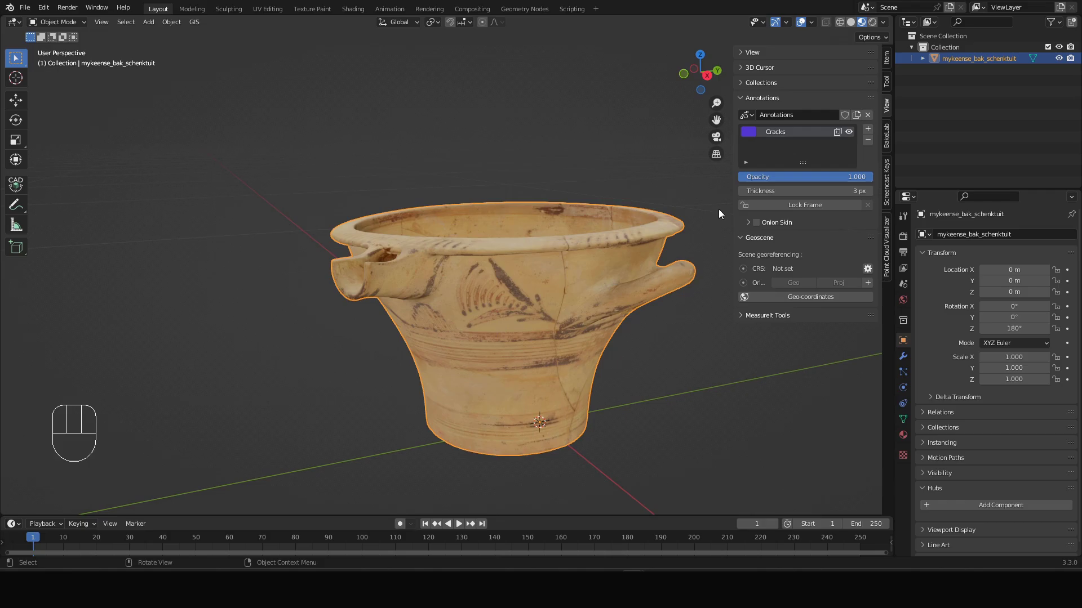
pyautogui.moveTo(521, 286); pyautogui.dragTo(434, 285)
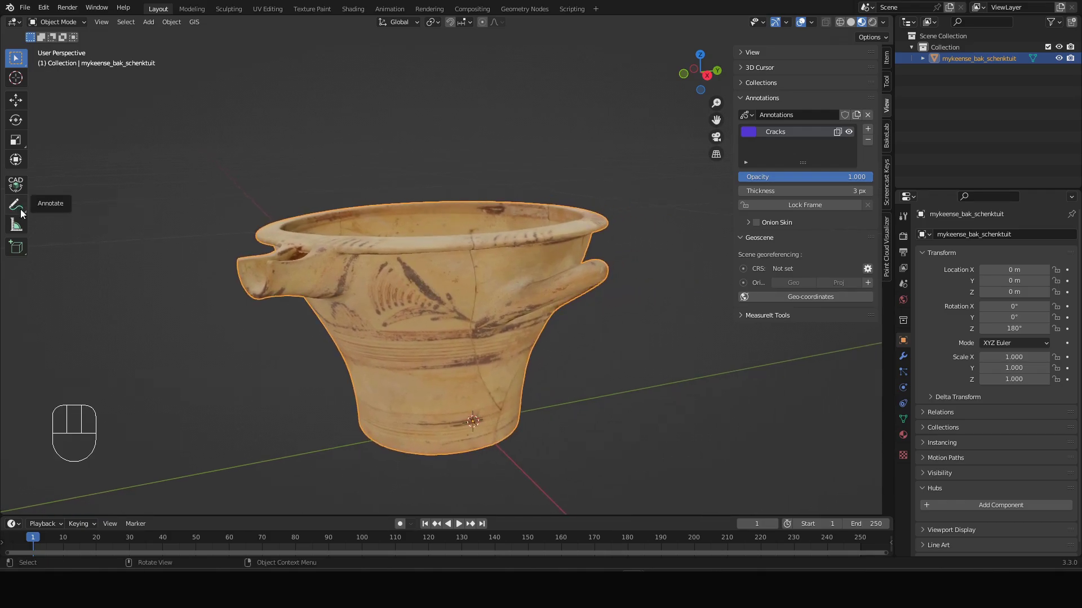
# Activate the Annotate tool targeting the Cracks layer with strokes placed at the 3D cursor
pyautogui.click(23, 212)
pyautogui.moveTo(24, 212); pyautogui.dragTo(71, 215)
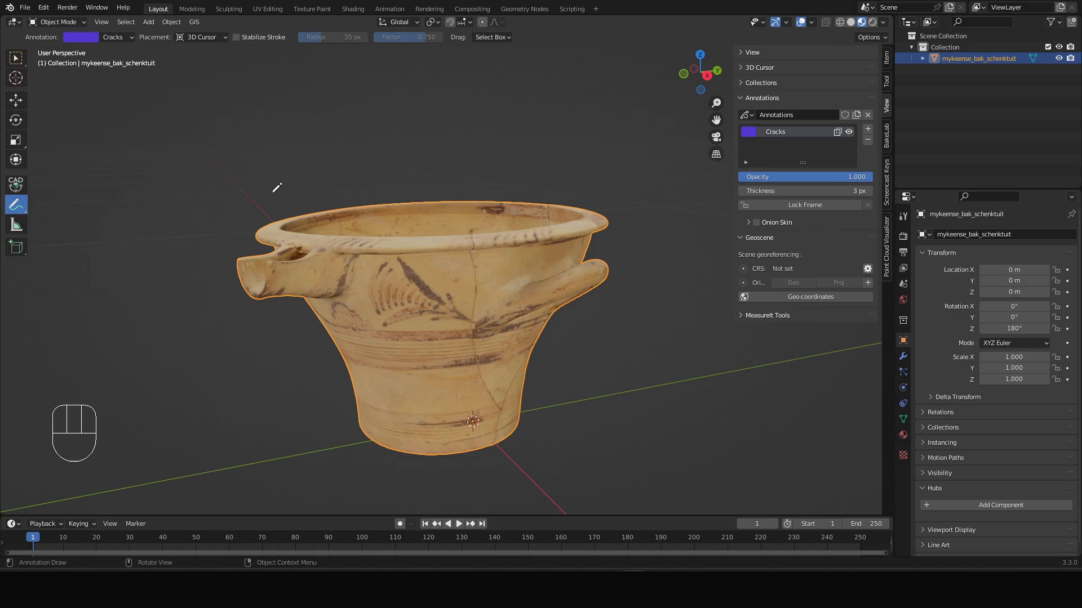
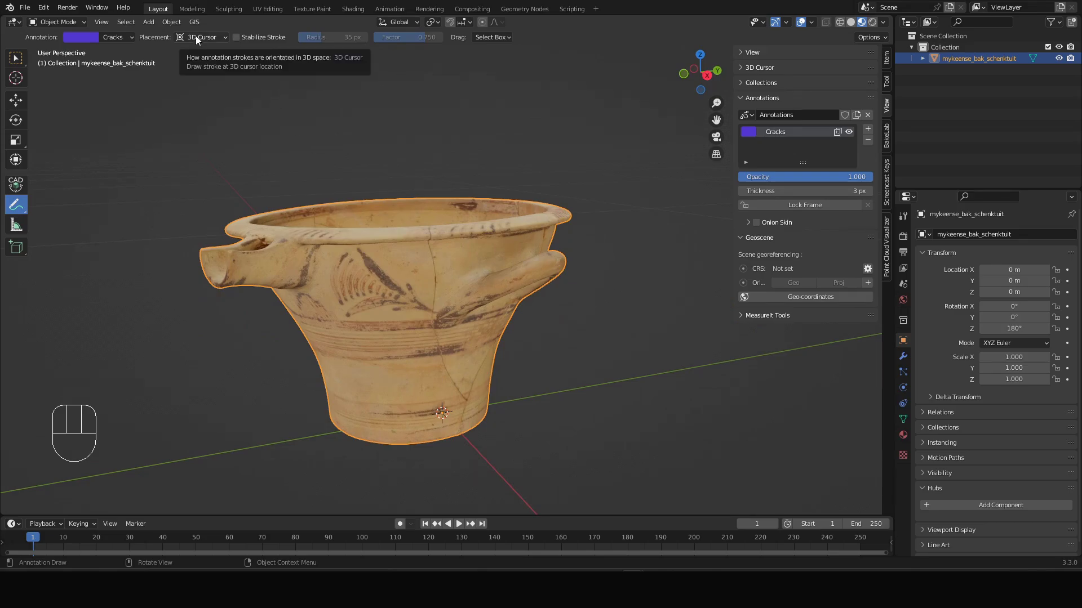
# Set annotation Placement to Surface and show the Active Tool settings
pyautogui.moveTo(199, 38); pyautogui.dragTo(212, 81)
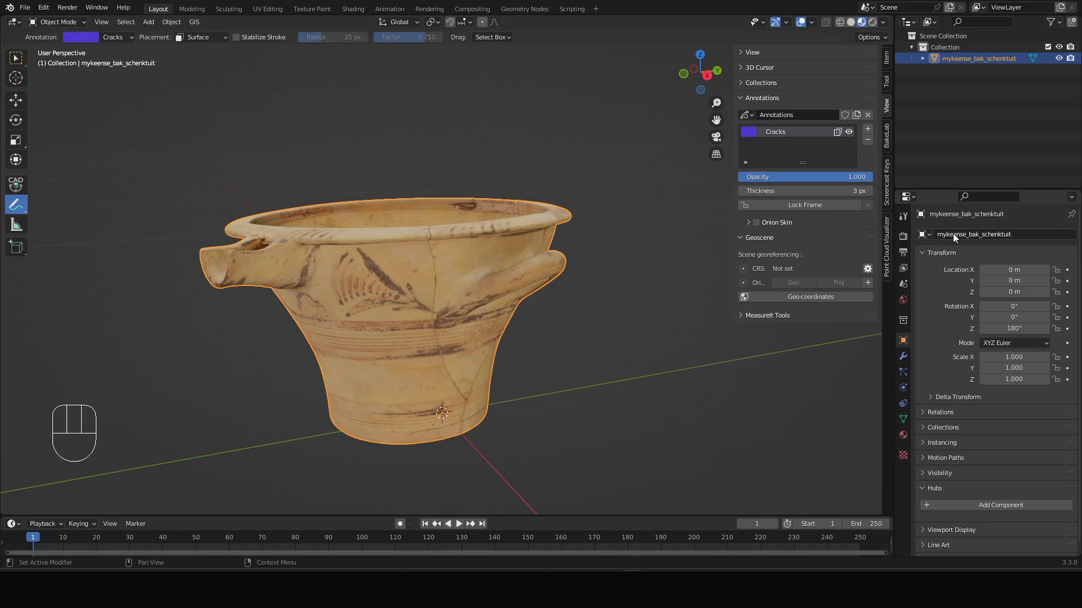
pyautogui.click(905, 225)
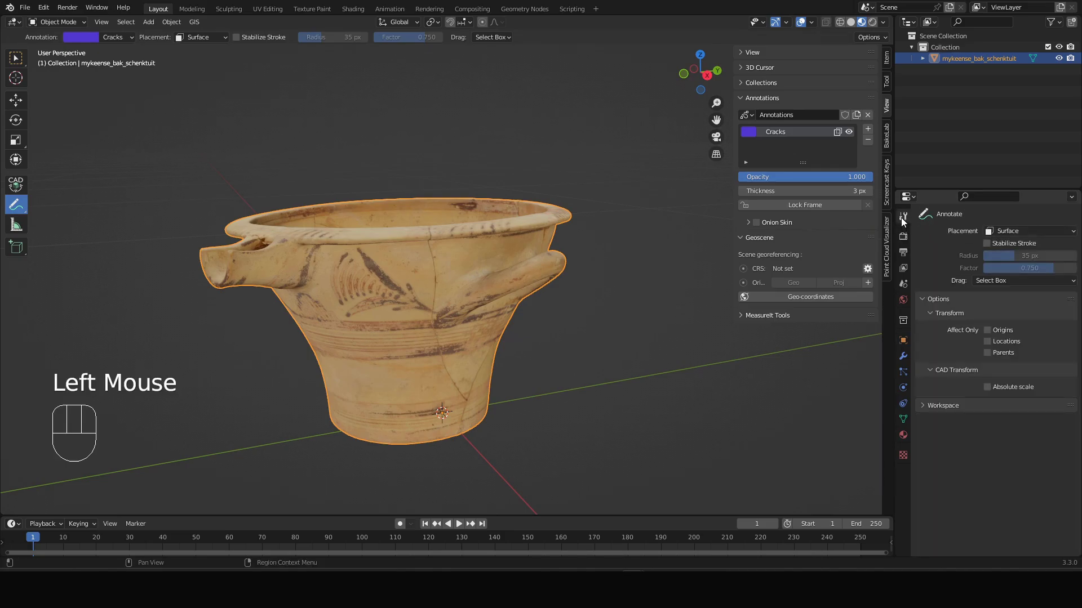
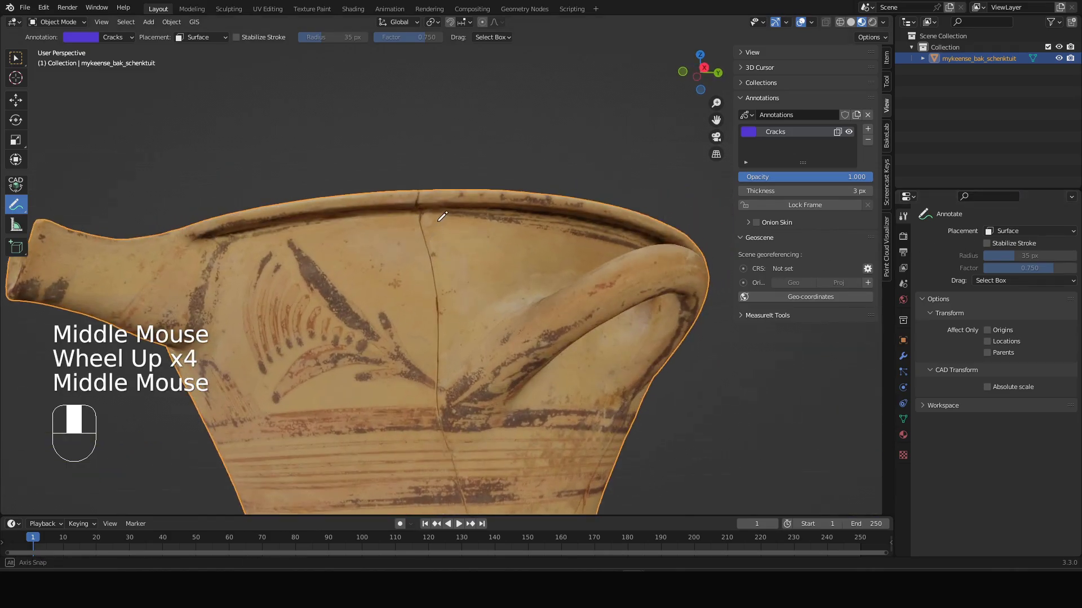
# Trace the bowl's cracks in purple and add a second annotation layer named Holes
pyautogui.scroll(3)
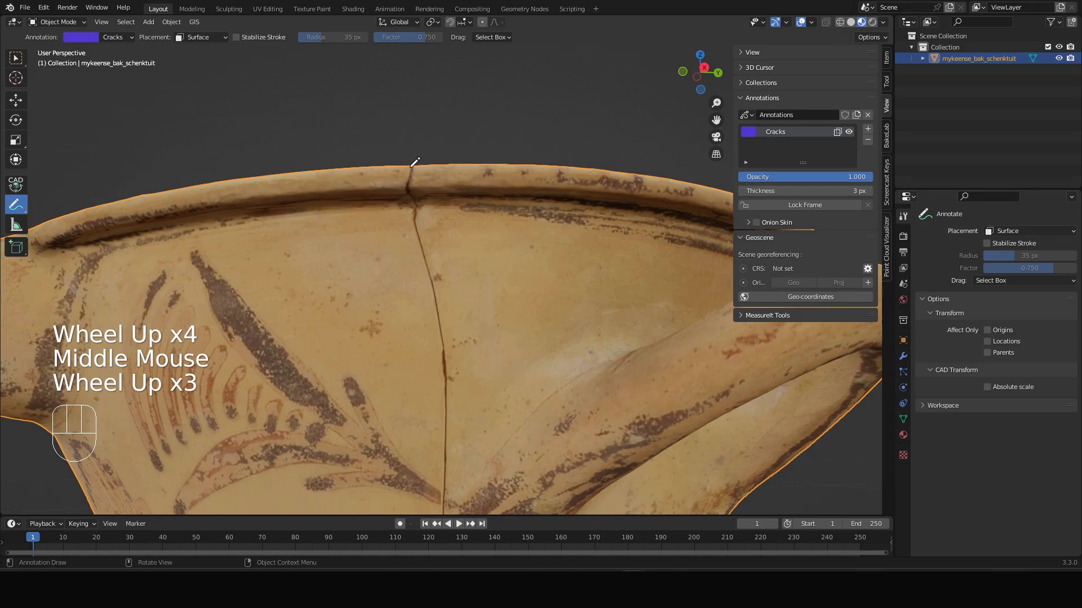
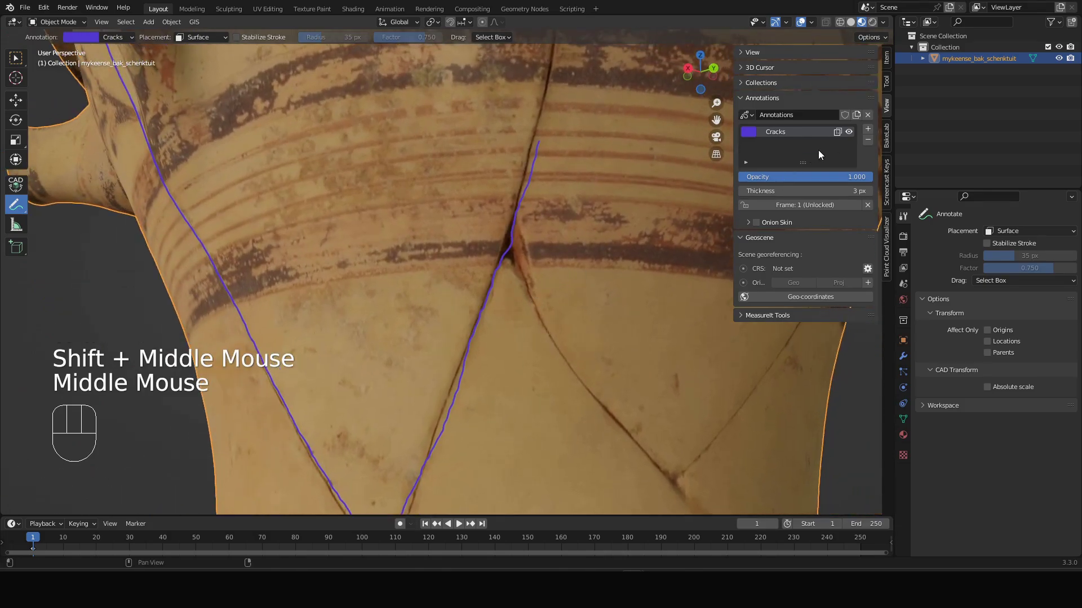
pyautogui.click(869, 136)
pyautogui.click(784, 137)
pyautogui.moveTo(784, 138); pyautogui.dragTo(783, 135)
# Confirm the Holes layer name, recolour it via the colour picker and zoom toward a crack junction
pyautogui.click(785, 136)
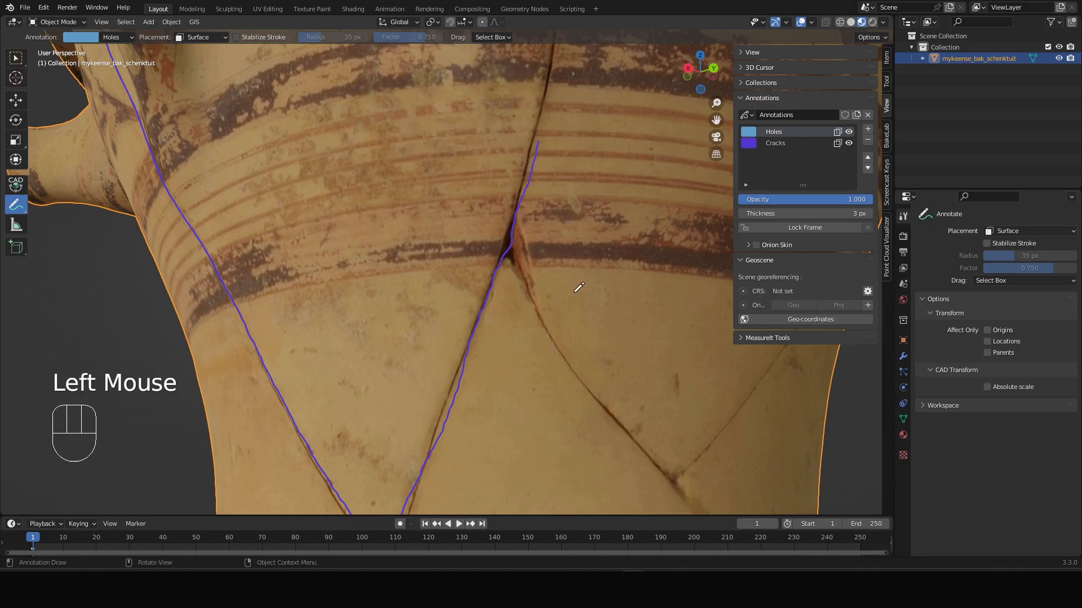
pyautogui.click(755, 133)
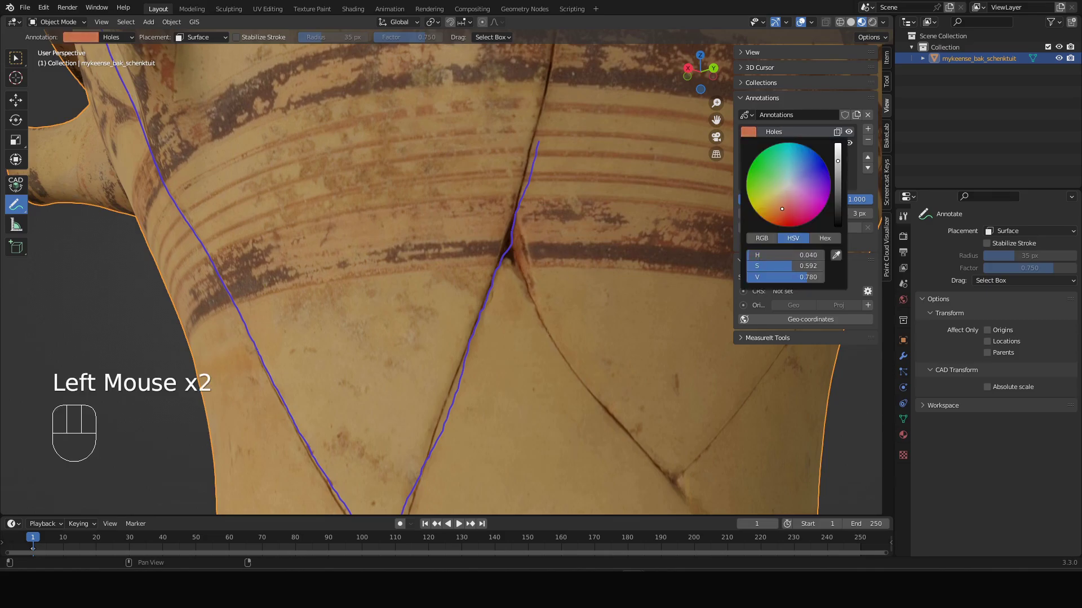
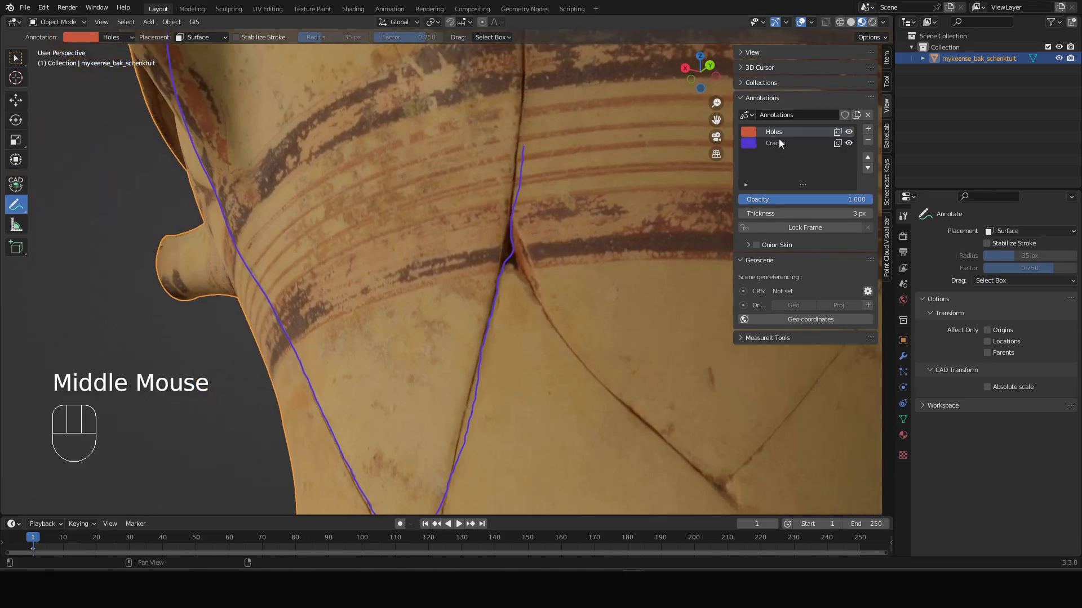
pyautogui.scroll(3)
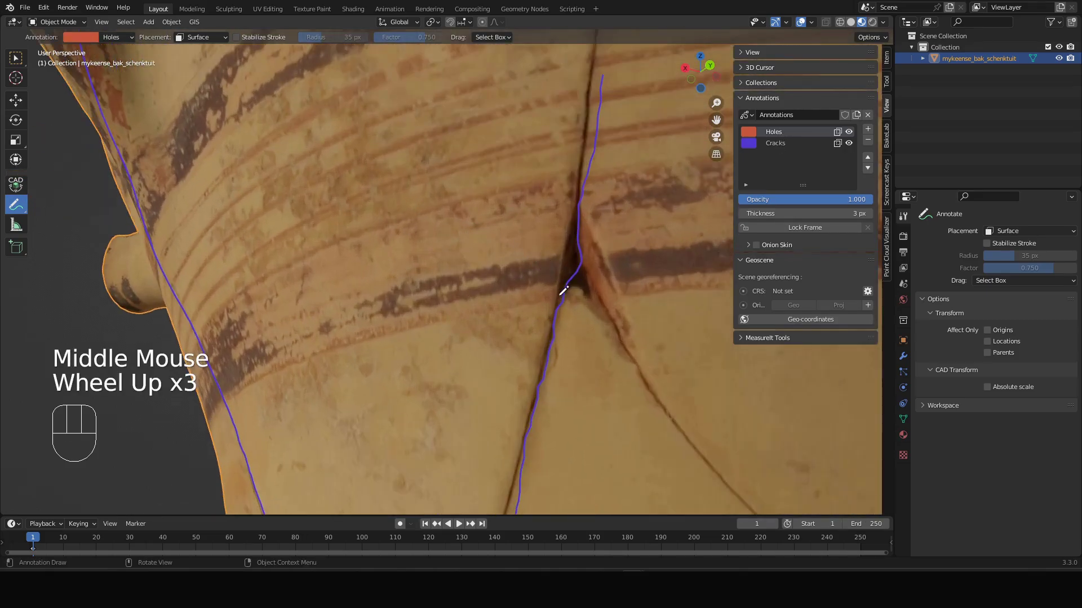
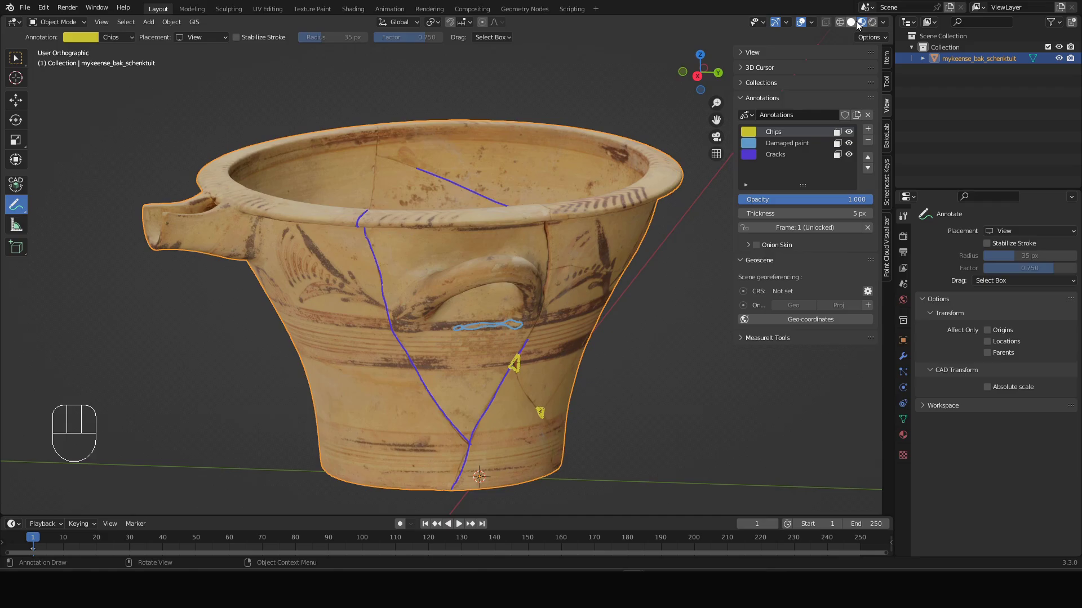
# Switch the viewport to Material Preview shading, keeping the annotation strokes visible
pyautogui.click(857, 27)
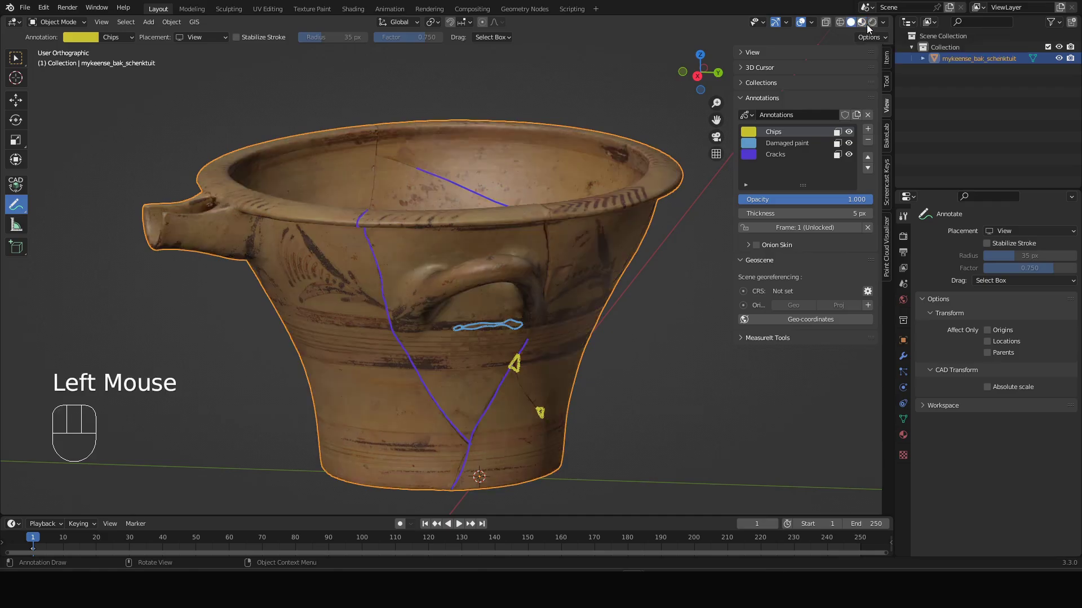
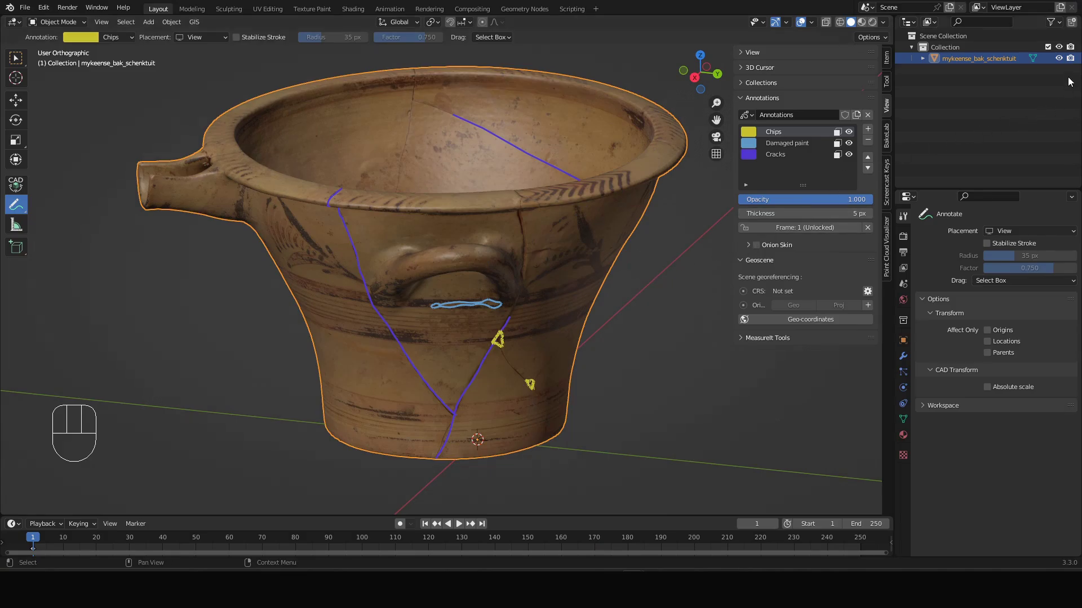
# Return to Select Box and orbit the view to look down into the bowl's opening
pyautogui.click(1067, 60)
pyautogui.middleClick(430, 290)
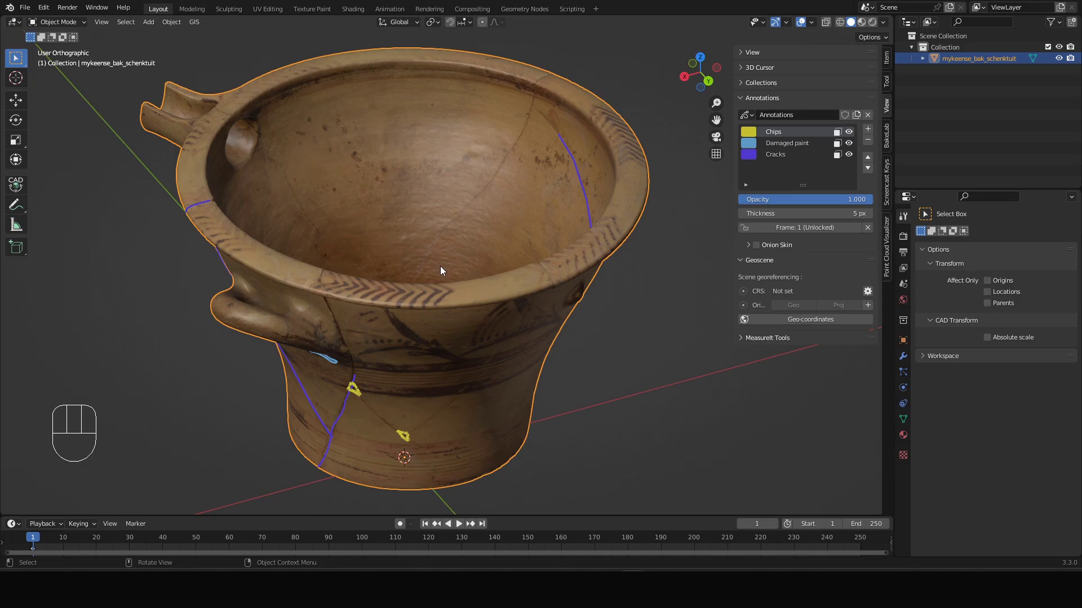
pyautogui.moveTo(44, 8); pyautogui.dragTo(132, 174)
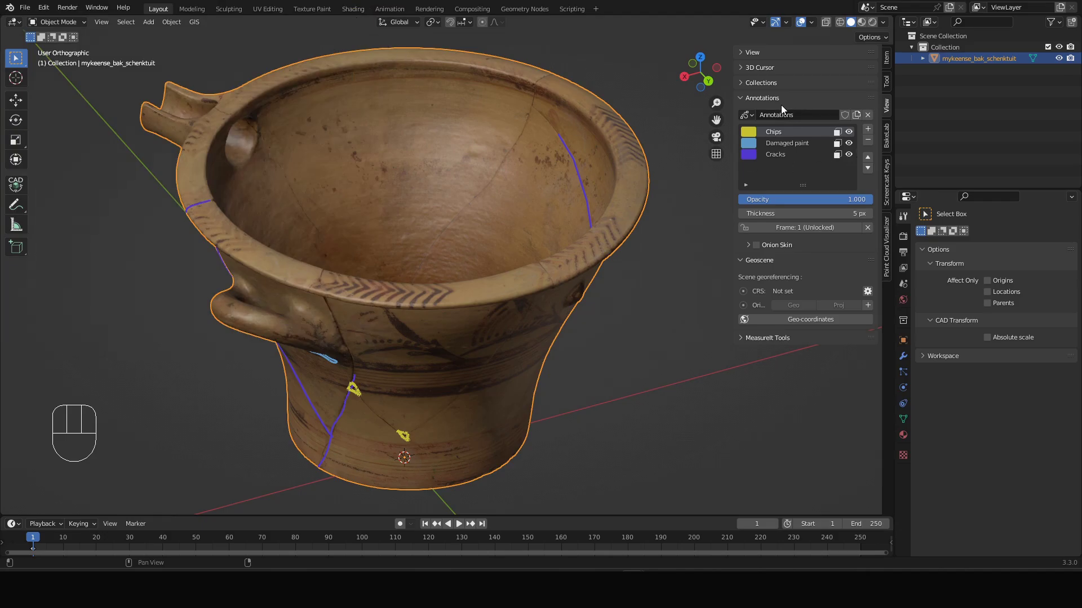
pyautogui.click(774, 103)
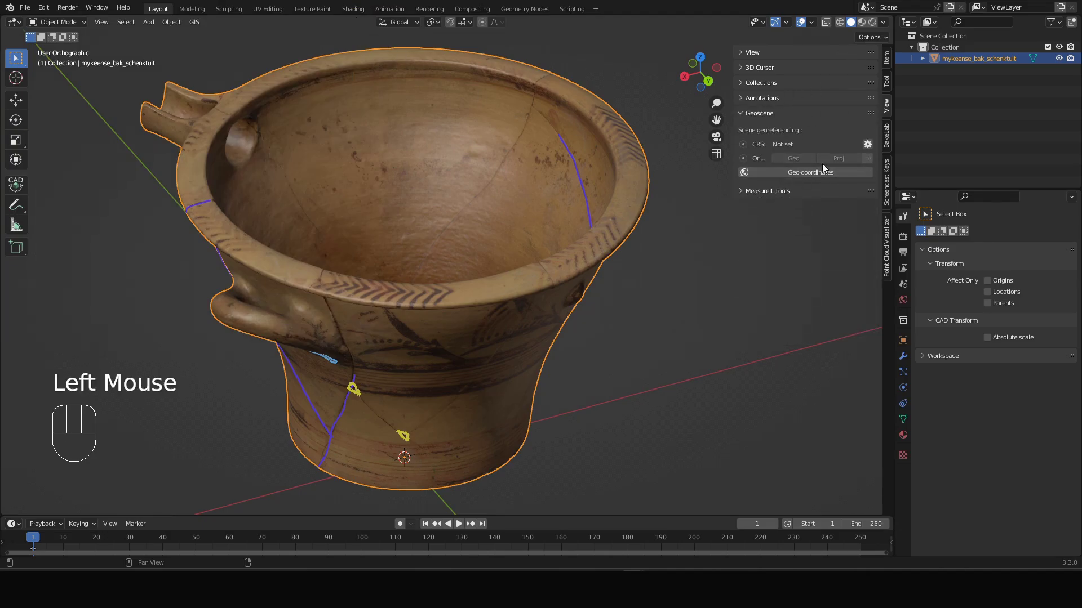
pyautogui.click(787, 194)
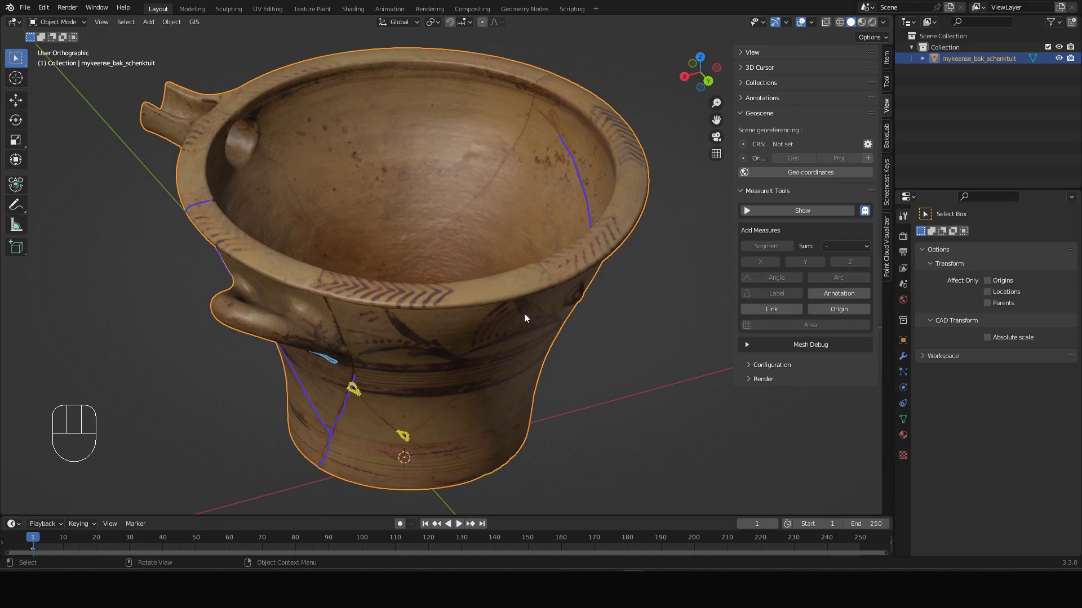
pyautogui.moveTo(529, 319); pyautogui.dragTo(531, 319)
pyautogui.moveTo(598, 312); pyautogui.dragTo(509, 290)
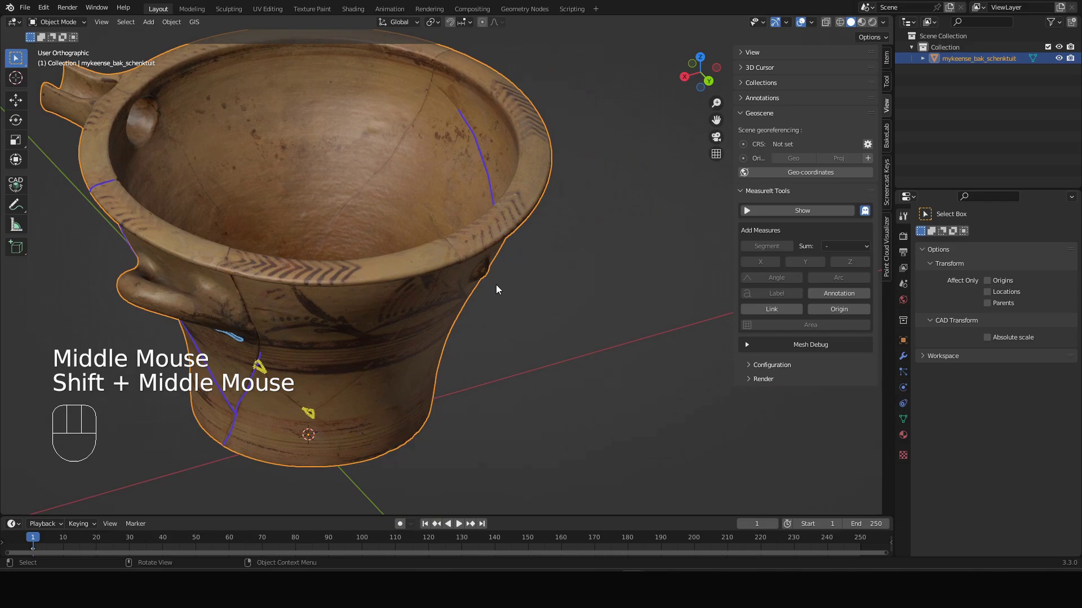
pyautogui.moveTo(487, 294); pyautogui.dragTo(457, 287)
pyautogui.moveTo(485, 286); pyautogui.dragTo(500, 280)
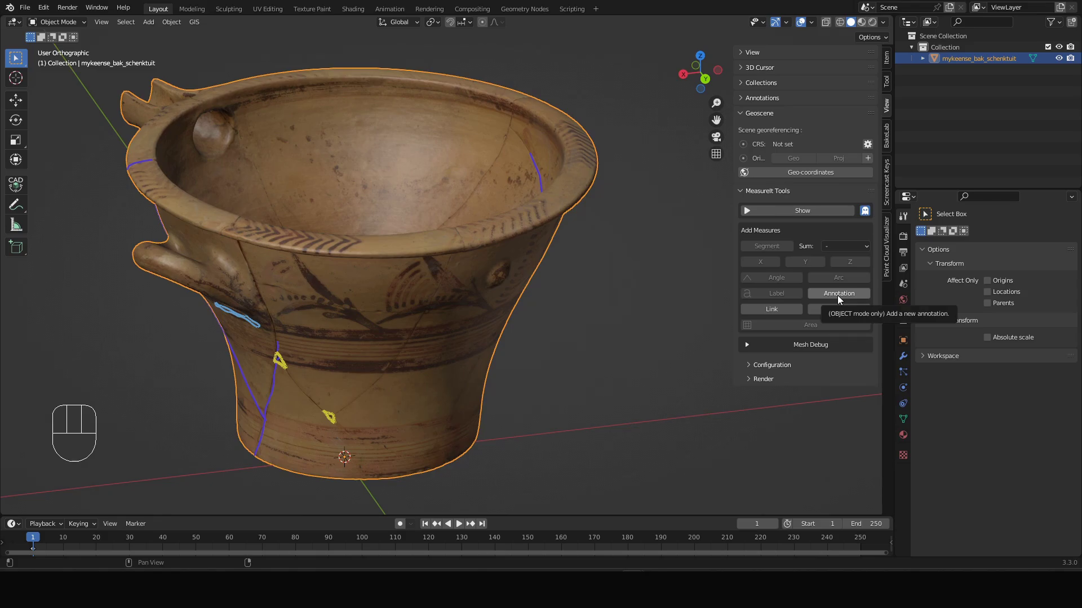
# Add a MeasureIt annotation, snap the 3D cursor onto the outer-wall bump and place the annotation there
pyautogui.click(842, 300)
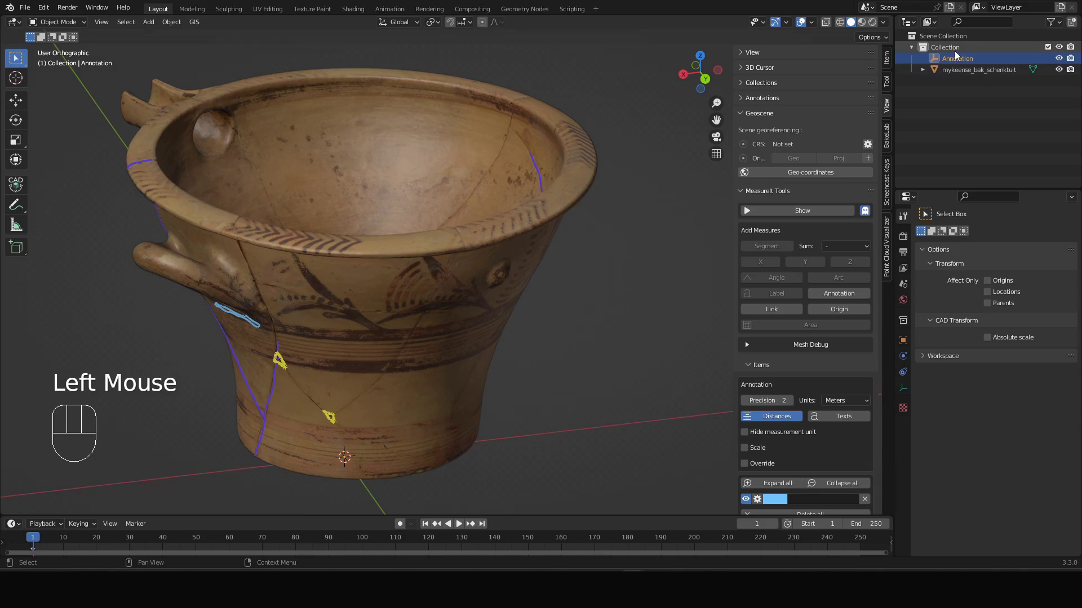
pyautogui.click(969, 61)
pyautogui.moveTo(365, 461); pyautogui.dragTo(390, 421)
pyautogui.middleClick(372, 438)
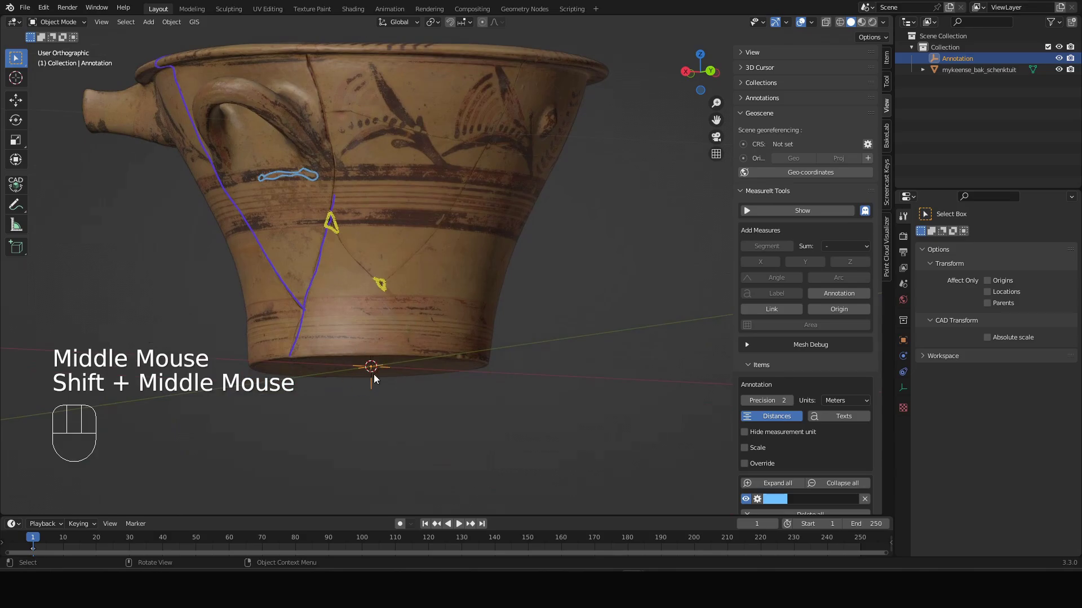
pyautogui.moveTo(413, 366); pyautogui.dragTo(392, 399)
pyautogui.moveTo(561, 209); pyautogui.dragTo(514, 303)
pyautogui.scroll(3)
pyautogui.moveTo(521, 276); pyautogui.dragTo(513, 286)
pyautogui.rightClick(471, 297)
pyautogui.moveTo(467, 295); pyautogui.dragTo(459, 281)
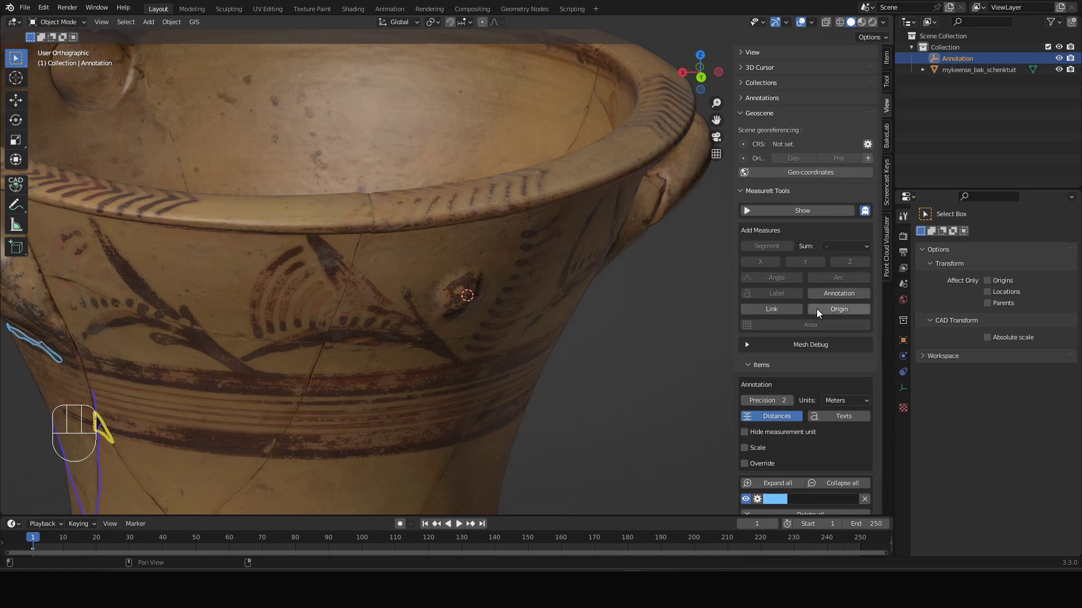
pyautogui.click(836, 296)
# Frame the bump in view and select the new annotation object in the outliner
pyautogui.moveTo(471, 331); pyautogui.dragTo(493, 331)
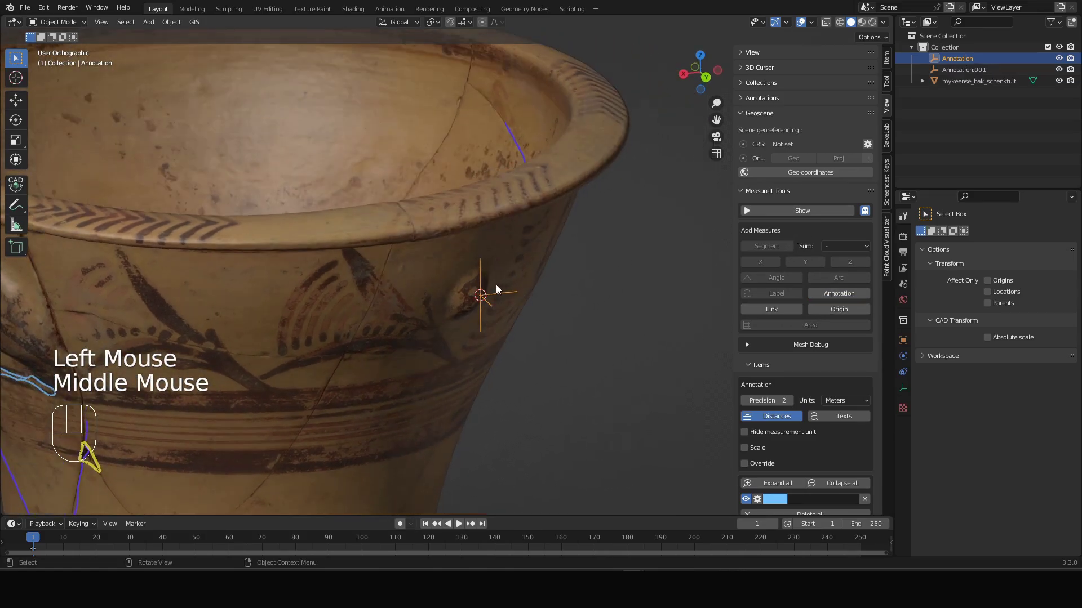
pyautogui.scroll(3)
pyautogui.moveTo(482, 299); pyautogui.dragTo(491, 302)
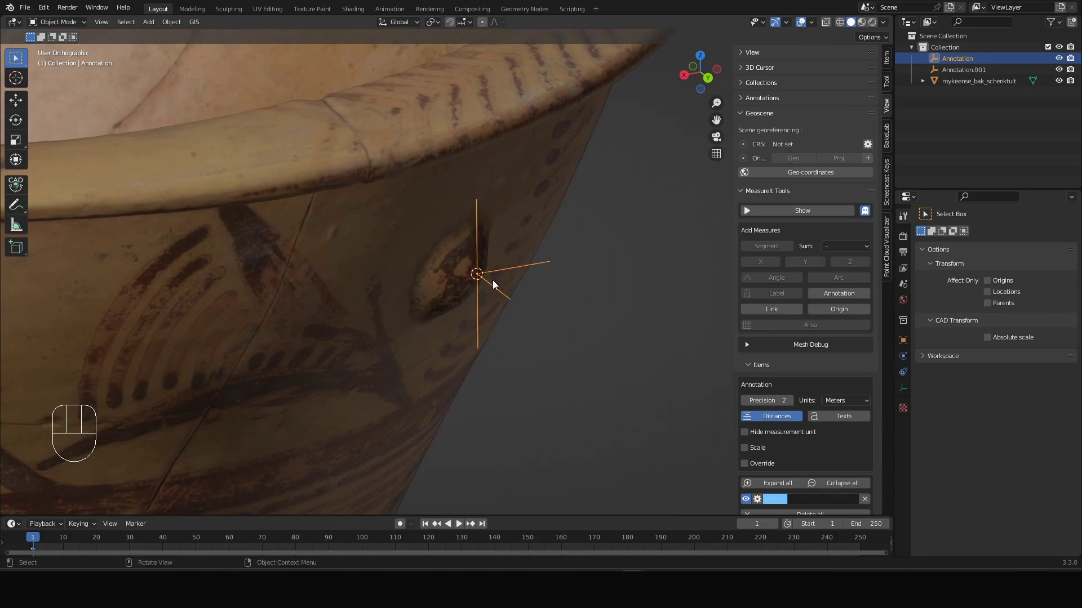
pyautogui.moveTo(527, 238); pyautogui.dragTo(492, 221)
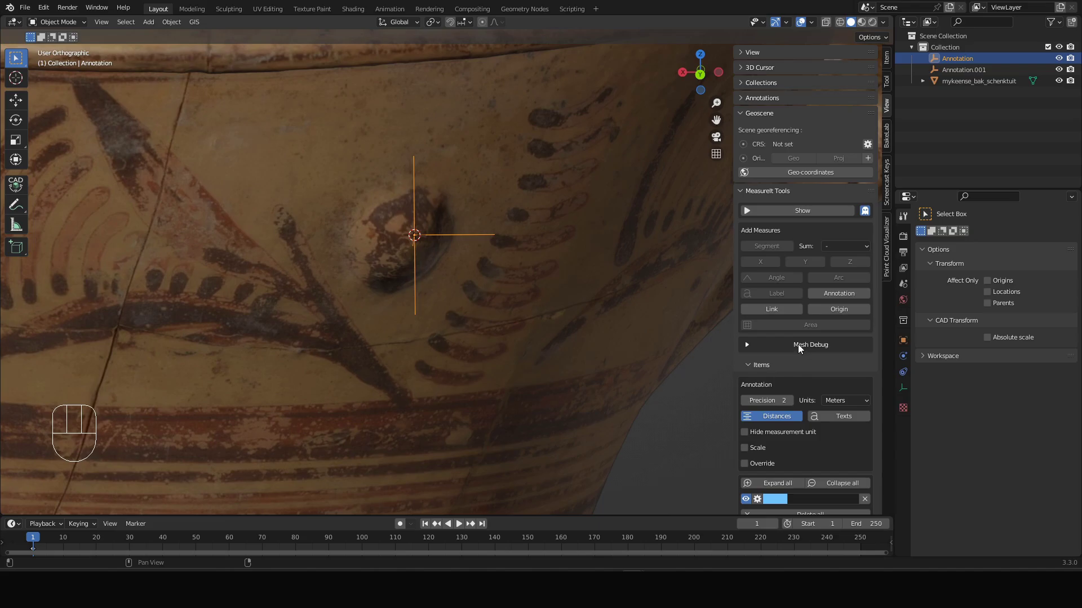
pyautogui.scroll(-3)
pyautogui.scroll(-3)
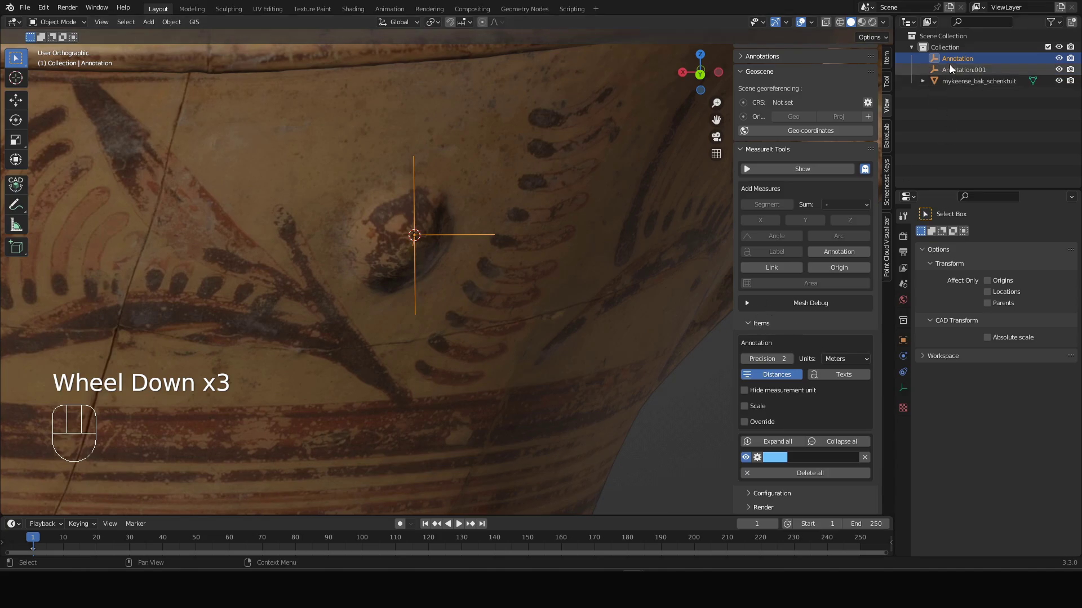
pyautogui.click(961, 72)
pyautogui.click(964, 58)
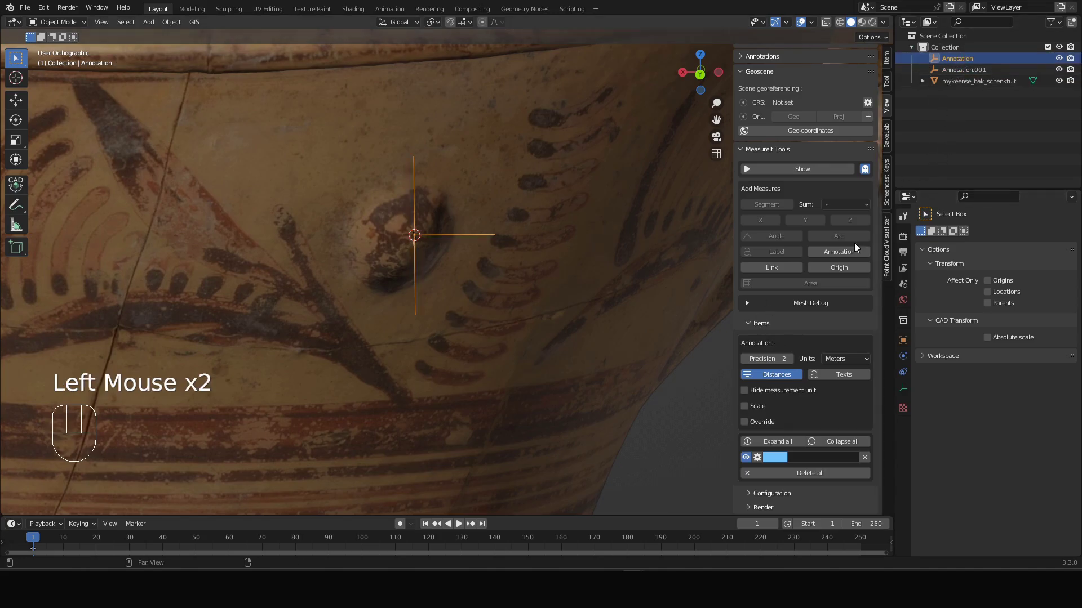
# Name the annotation's label 'Bump' in the MeasureIt Items section
pyautogui.scroll(-3)
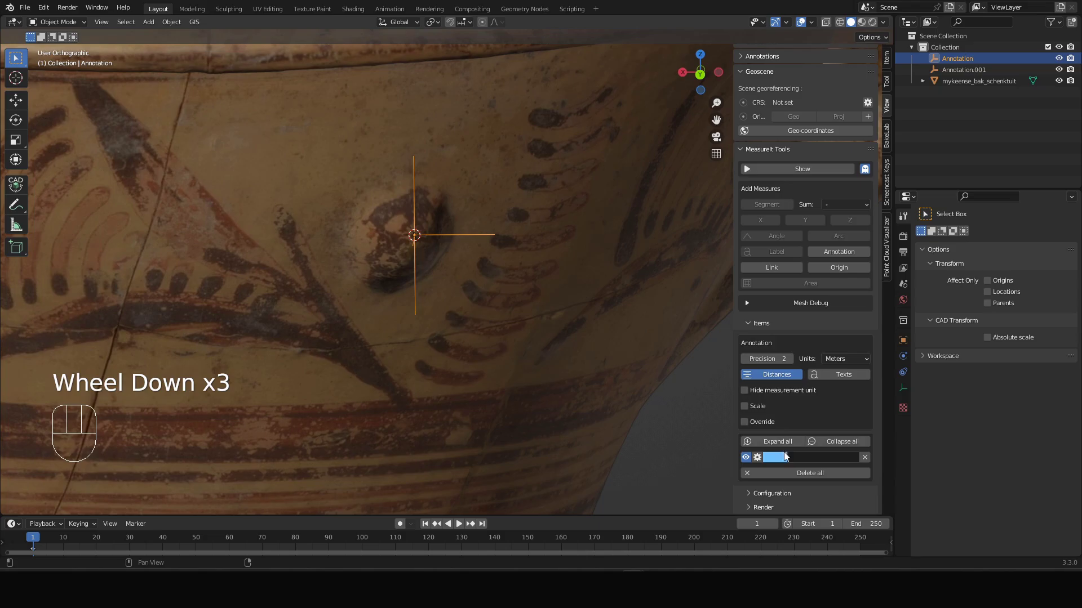
pyautogui.click(767, 327)
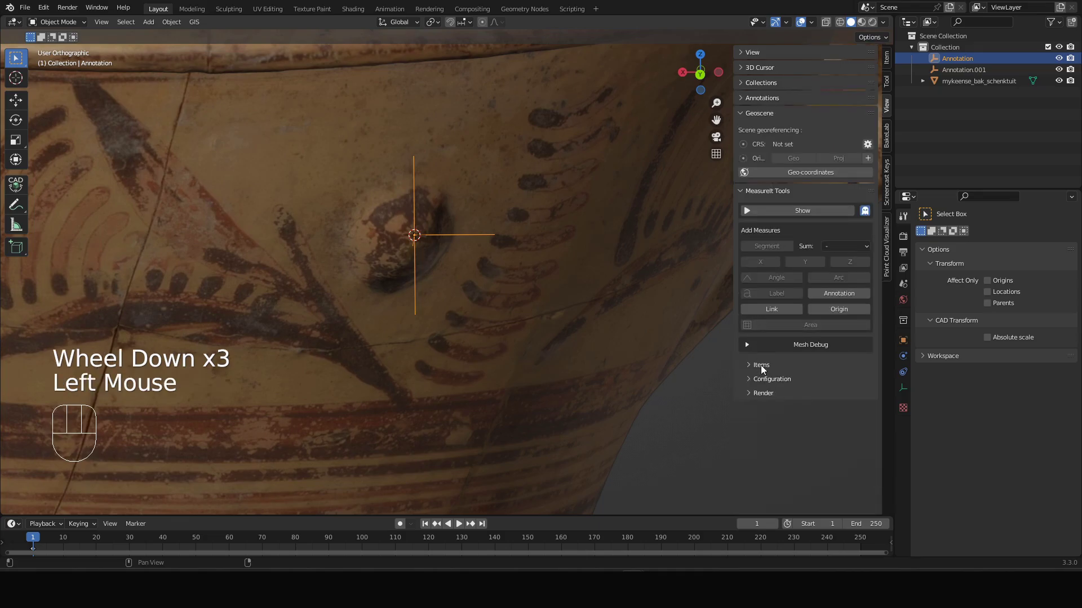
pyautogui.click(766, 368)
pyautogui.scroll(-3)
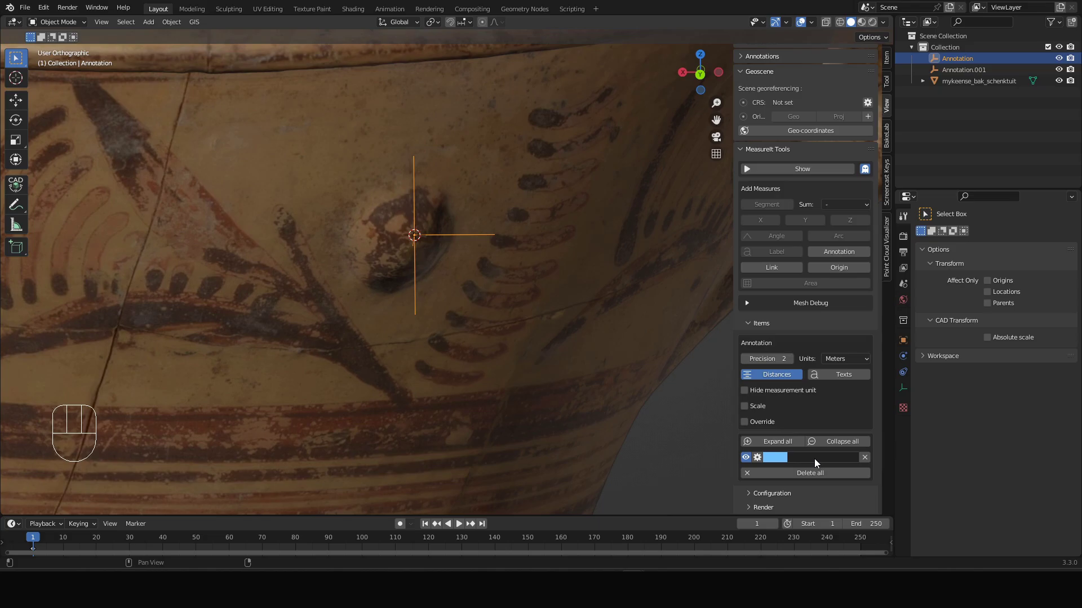
pyautogui.moveTo(815, 461); pyautogui.dragTo(833, 442)
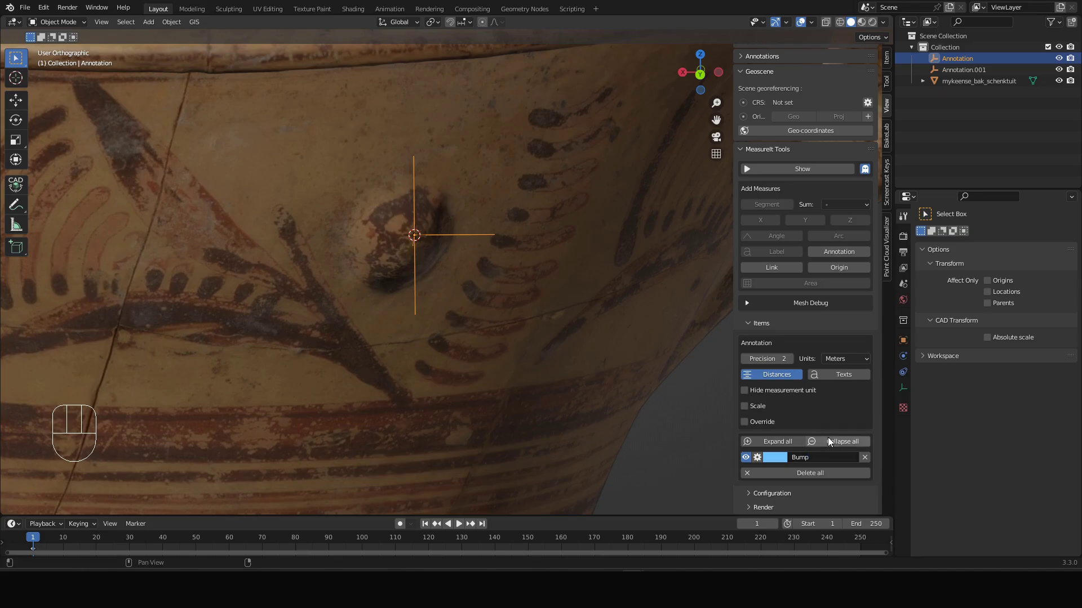
pyautogui.moveTo(417, 290); pyautogui.dragTo(459, 309)
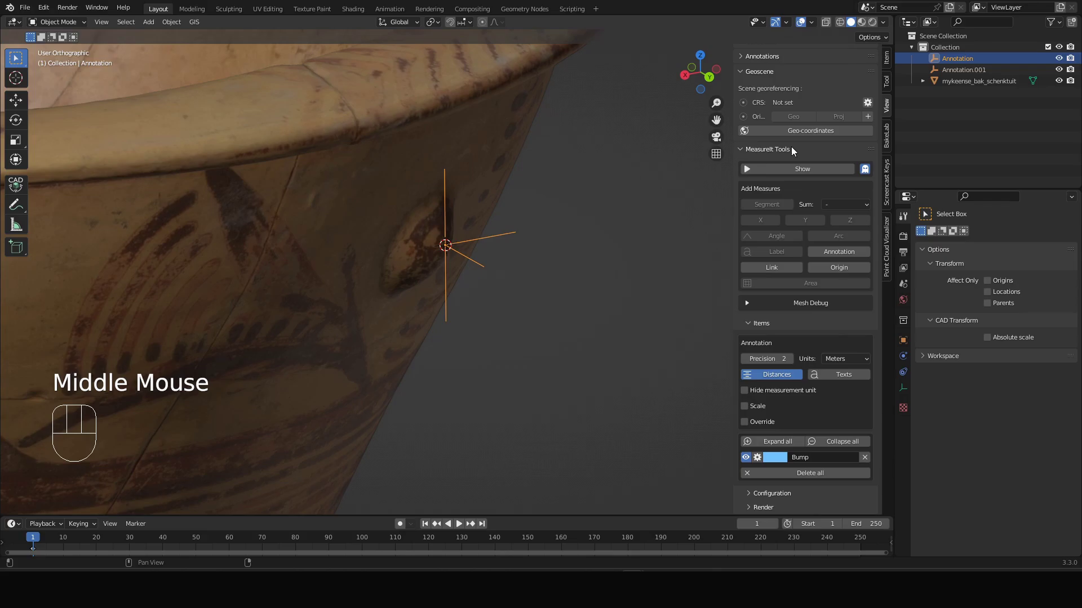
pyautogui.click(797, 171)
# Turn on MeasureIt's Show overlay so the Bump label appears, with the Annotation object selected
pyautogui.scroll(3)
pyautogui.click(796, 170)
pyautogui.click(803, 170)
pyautogui.scroll(3)
pyautogui.scroll(-3)
pyautogui.moveTo(475, 270); pyautogui.dragTo(471, 257)
pyautogui.click(589, 259)
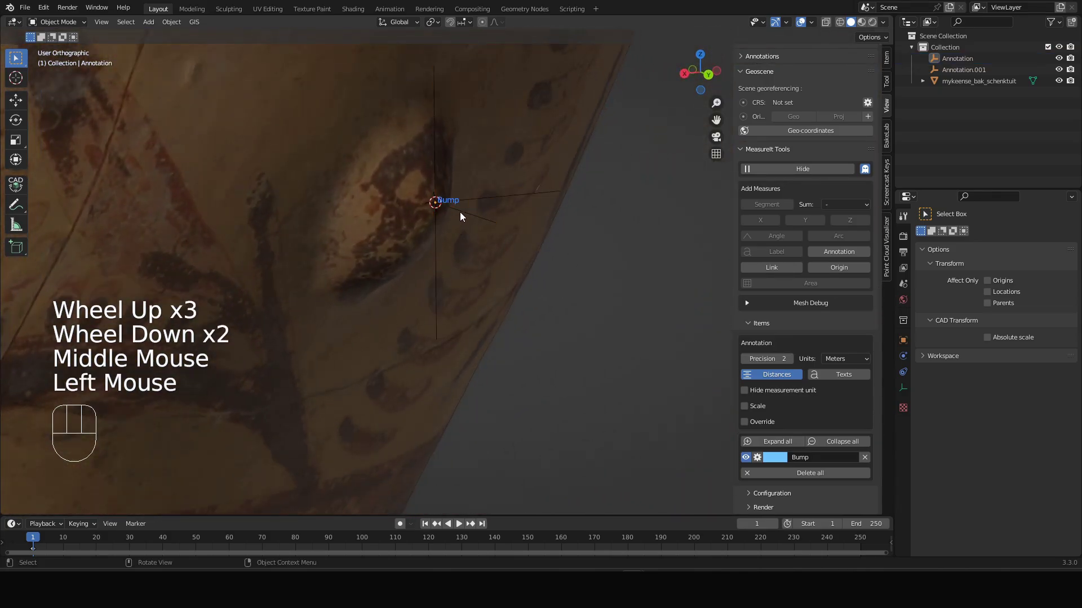
pyautogui.click(460, 214)
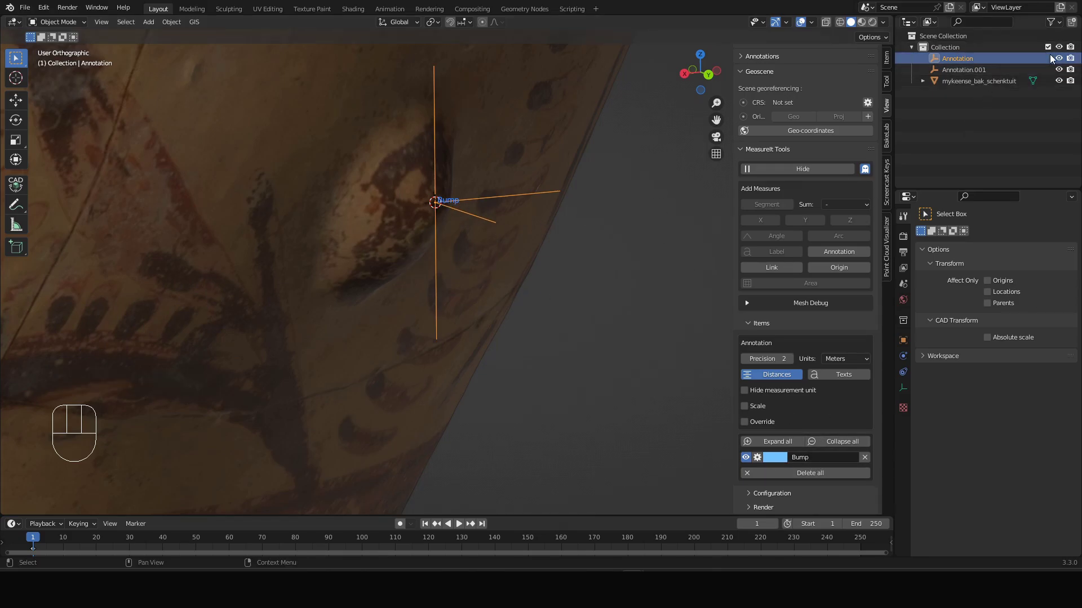
pyautogui.click(1060, 61)
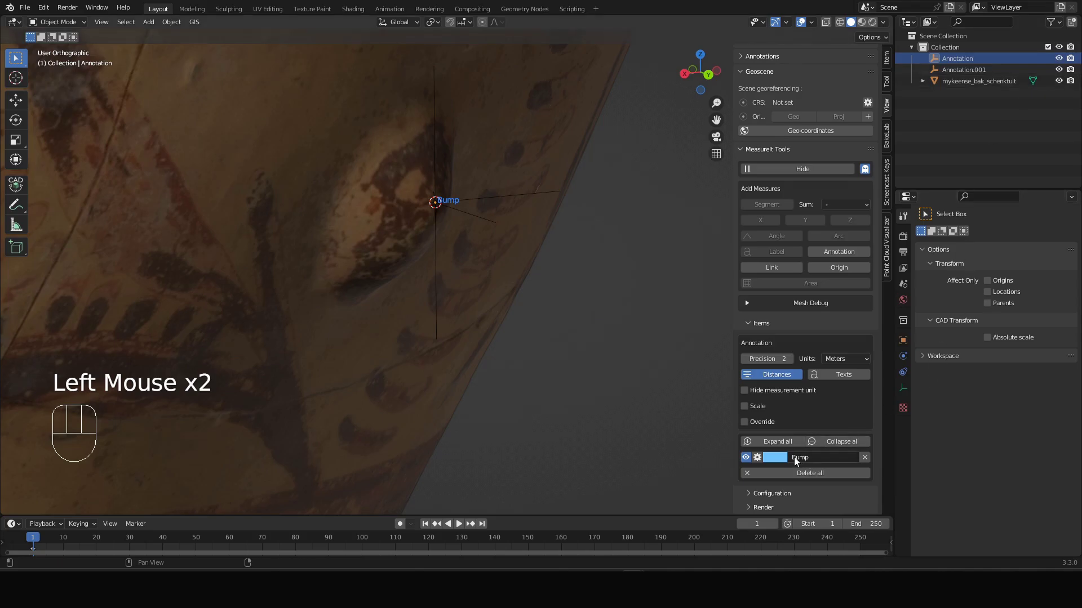
# Expand the Bump item's advanced options and set font size 45 with X 55, Y -27 offsets
pyautogui.scroll(-3)
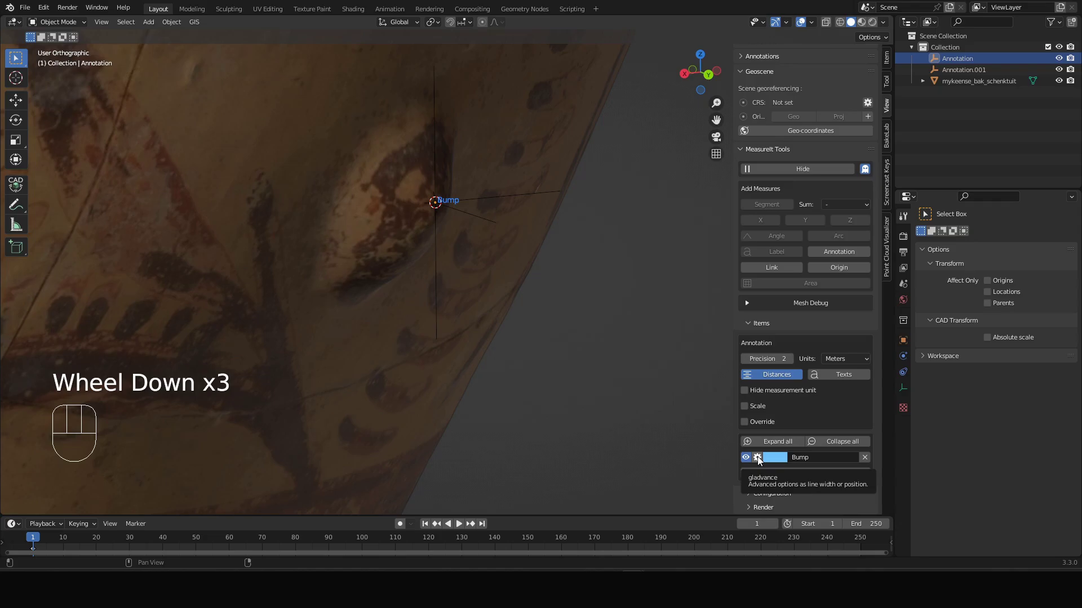
pyautogui.click(763, 463)
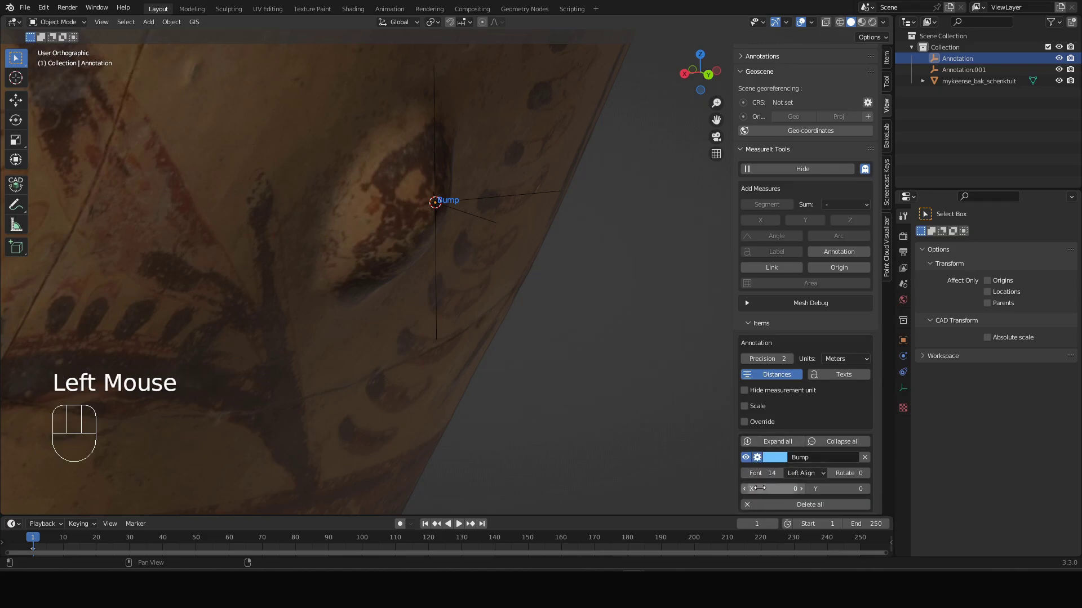
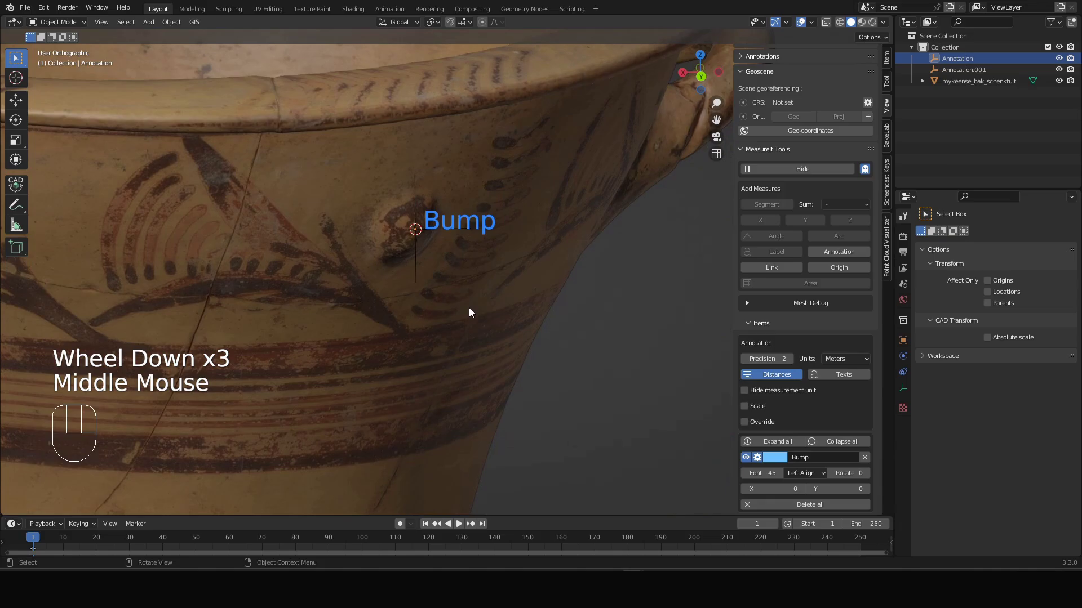
pyautogui.moveTo(487, 294); pyautogui.dragTo(463, 289)
pyautogui.moveTo(412, 316); pyautogui.dragTo(455, 325)
pyautogui.middleClick(491, 358)
pyautogui.scroll(-3)
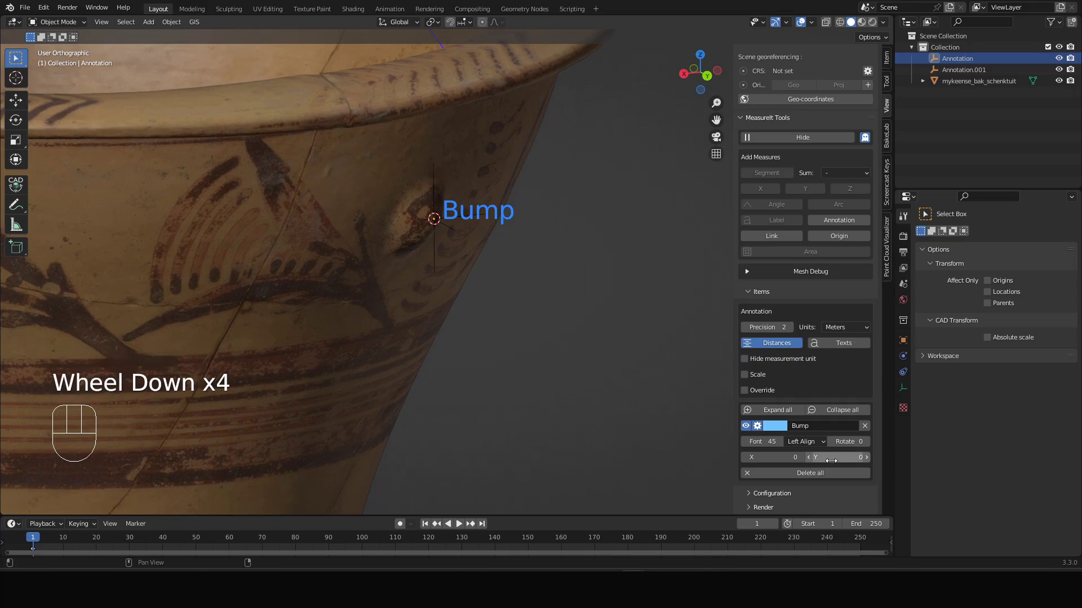
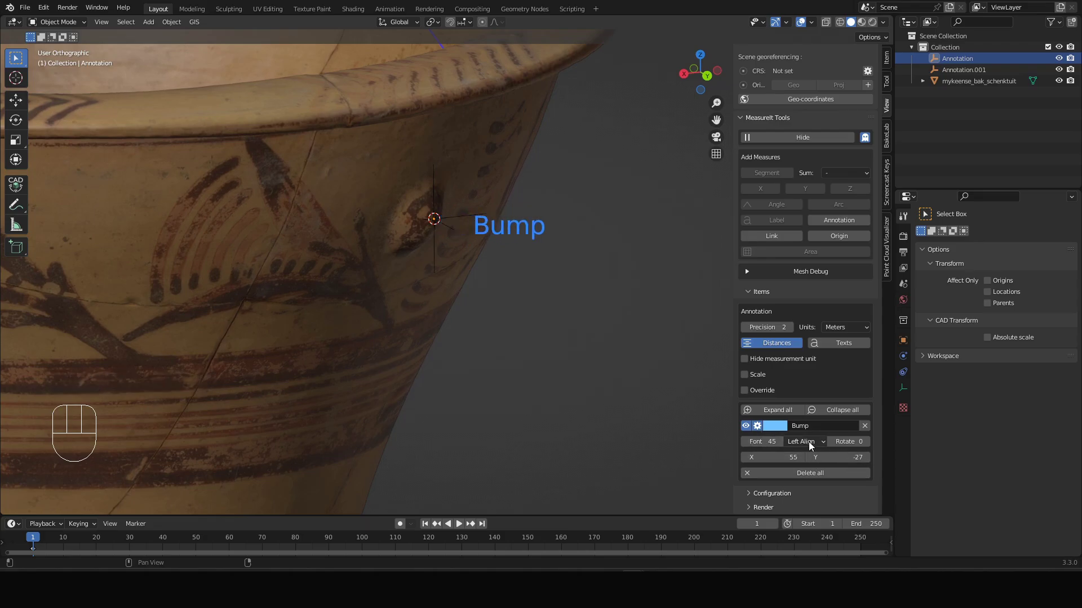
# Centre-align the Bump text and check the offset label with its leader line in the viewport
pyautogui.moveTo(808, 444); pyautogui.dragTo(608, 392)
pyautogui.moveTo(807, 446); pyautogui.dragTo(812, 470)
pyautogui.moveTo(507, 286); pyautogui.dragTo(495, 289)
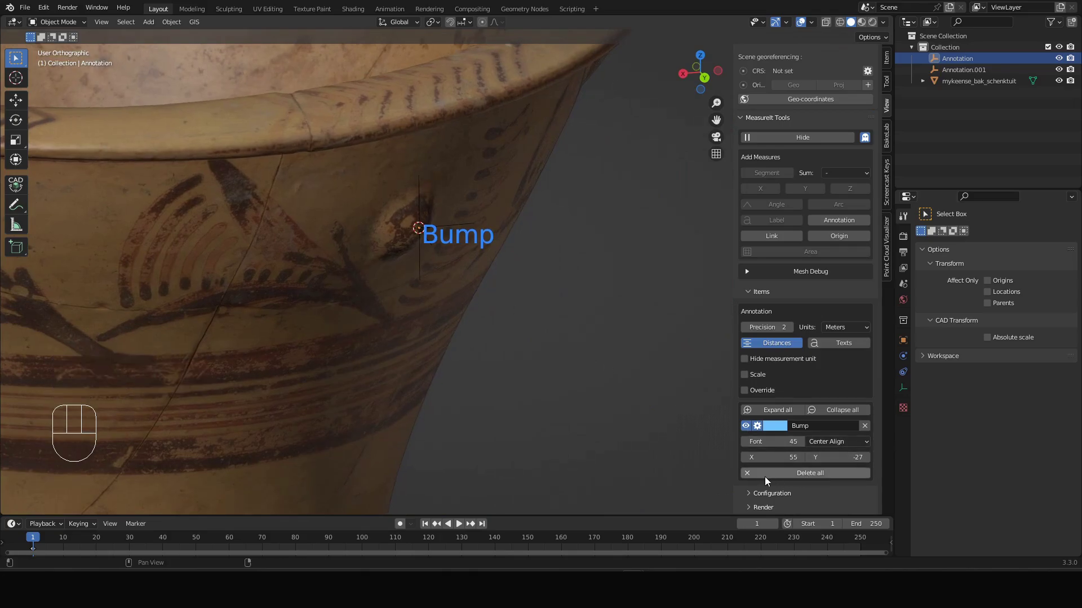
# Collapse the items list, select the Annotation empty and frame the view on the small bump
pyautogui.click(784, 473)
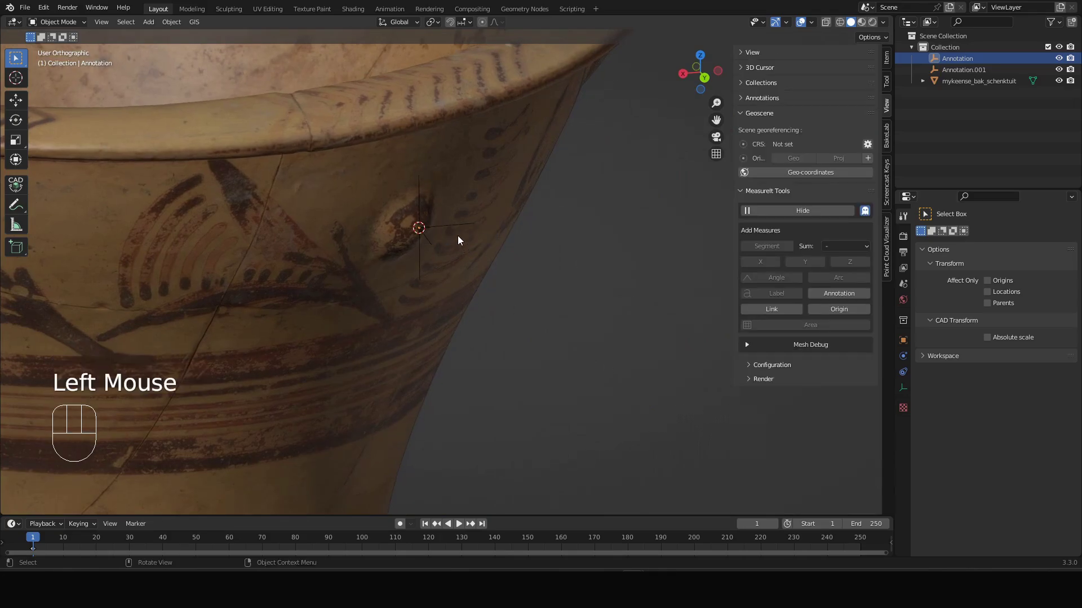
pyautogui.click(453, 227)
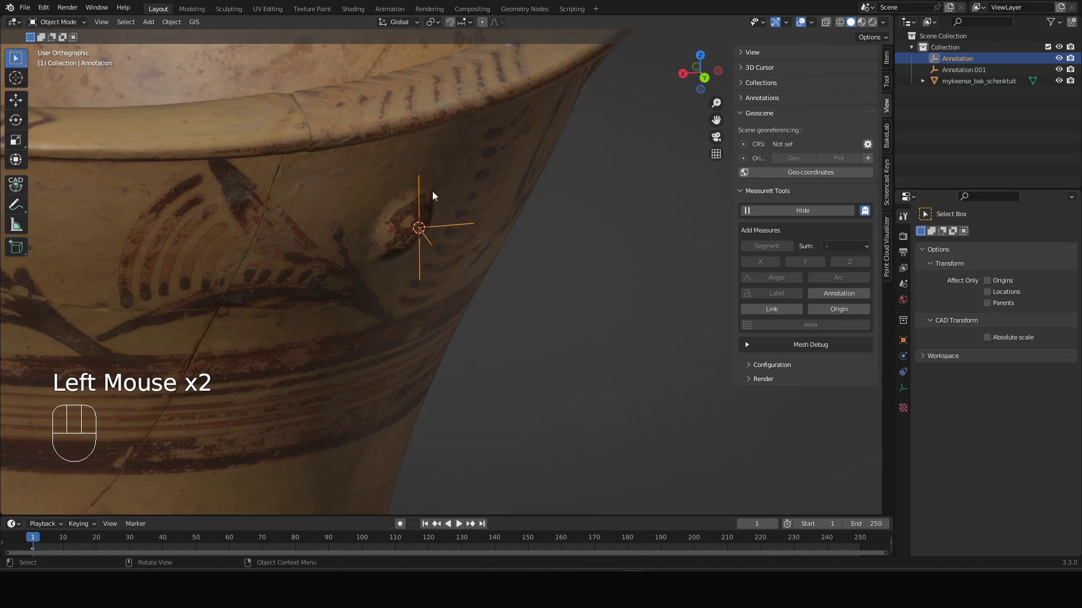
pyautogui.moveTo(424, 226); pyautogui.dragTo(415, 232)
pyautogui.scroll(3)
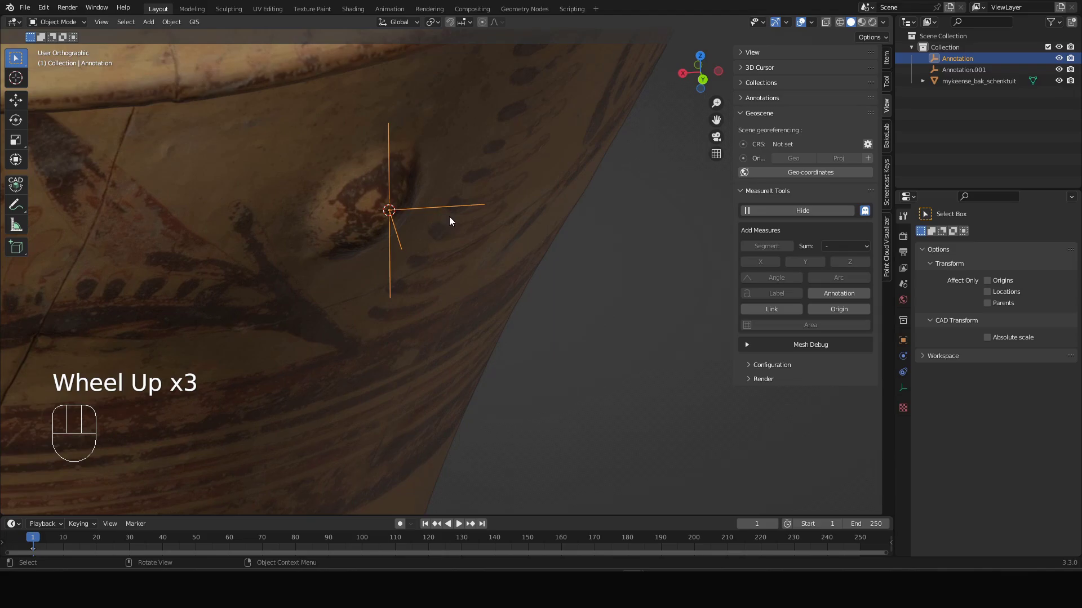
pyautogui.press('x')
pyautogui.press('ctrl+z')
pyautogui.press('ctrl+z')
pyautogui.moveTo(532, 279); pyautogui.dragTo(502, 280)
pyautogui.scroll(-3)
pyautogui.moveTo(488, 253); pyautogui.dragTo(546, 270)
pyautogui.moveTo(533, 265); pyautogui.dragTo(521, 250)
# Grab the Bump annotation with G and move it onto the bump on the outer wall
pyautogui.click(466, 245)
pyautogui.click(461, 245)
pyautogui.click(439, 212)
pyautogui.click(436, 206)
pyautogui.press('g')
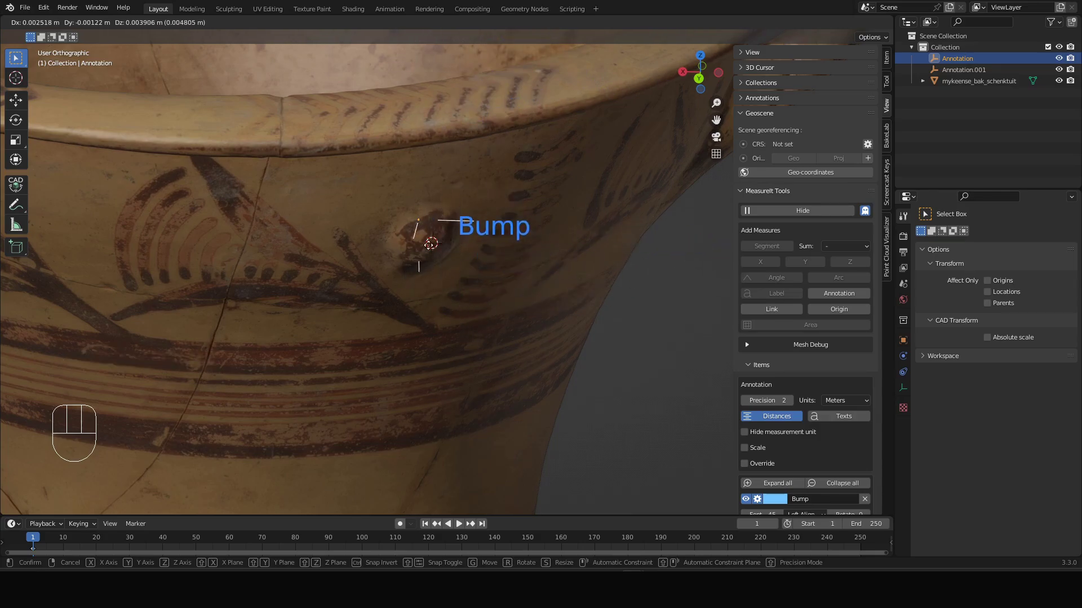
pyautogui.press('Escape')
# Orbit the bowl to confirm the Bump label stays beside its point from several angles
pyautogui.scroll(-3)
pyautogui.moveTo(457, 276); pyautogui.dragTo(477, 274)
pyautogui.moveTo(385, 223); pyautogui.dragTo(429, 272)
pyautogui.moveTo(327, 252); pyautogui.dragTo(359, 254)
pyautogui.middleClick(257, 254)
pyautogui.moveTo(419, 257); pyautogui.dragTo(427, 260)
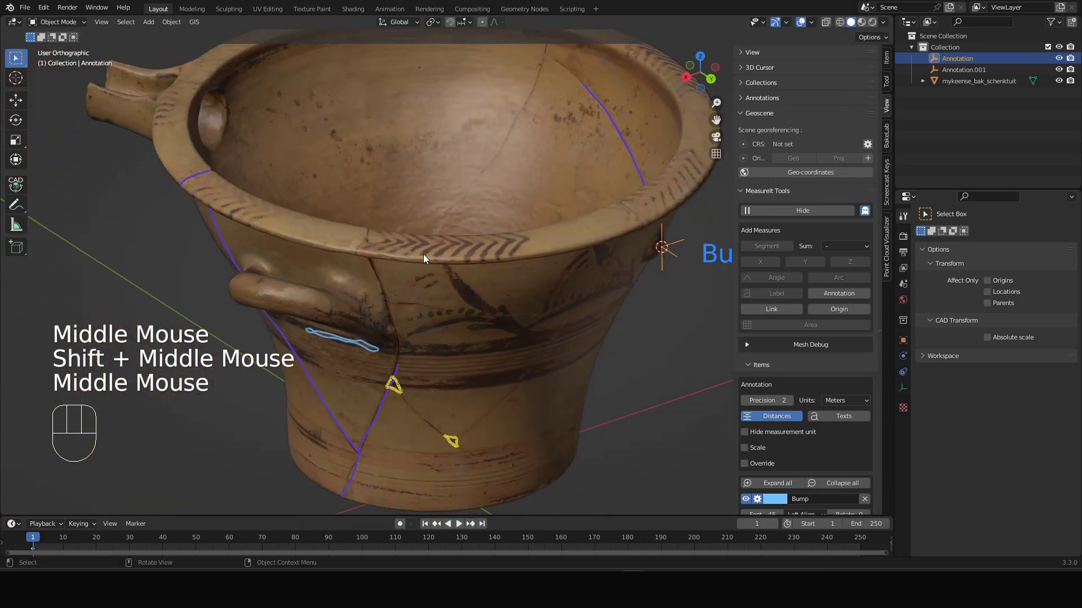
pyautogui.moveTo(557, 250); pyautogui.dragTo(432, 255)
pyautogui.scroll(3)
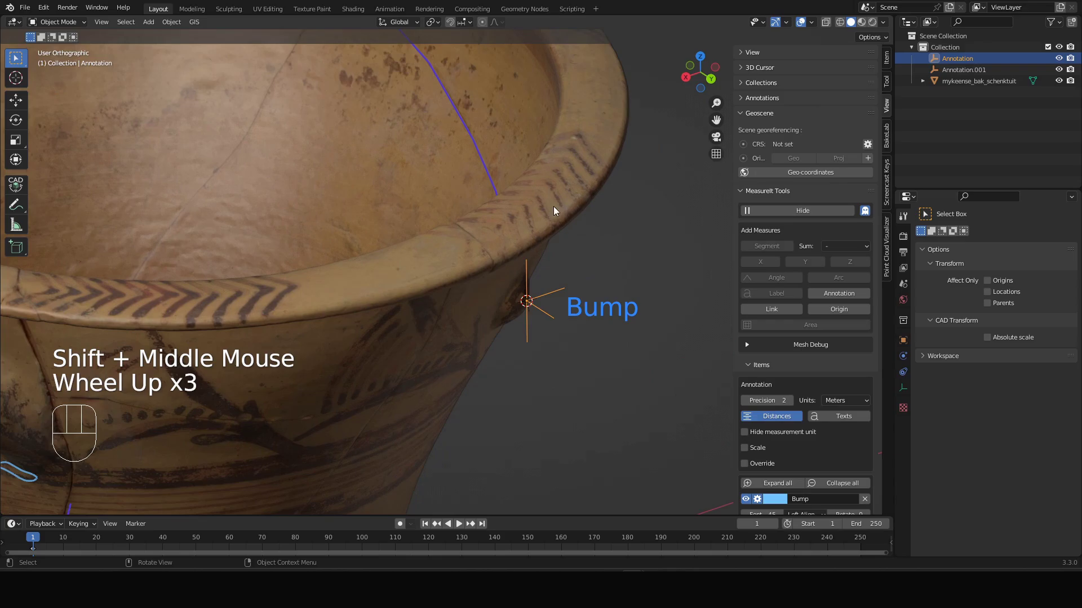
pyautogui.scroll(-3)
pyautogui.scroll(-3)
# Select the bowl mesh, zoom onto the painted rim stripes and enter Edit Mode to pick a rim vertex
pyautogui.click(556, 207)
pyautogui.moveTo(581, 182); pyautogui.dragTo(578, 185)
pyautogui.scroll(3)
pyautogui.moveTo(377, 320); pyautogui.dragTo(389, 311)
pyautogui.moveTo(524, 249); pyautogui.dragTo(472, 236)
pyautogui.moveTo(339, 263); pyautogui.dragTo(587, 254)
pyautogui.moveTo(395, 272); pyautogui.dragTo(455, 288)
pyautogui.moveTo(365, 282); pyautogui.dragTo(479, 275)
pyautogui.scroll(3)
pyautogui.moveTo(481, 350); pyautogui.dragTo(491, 337)
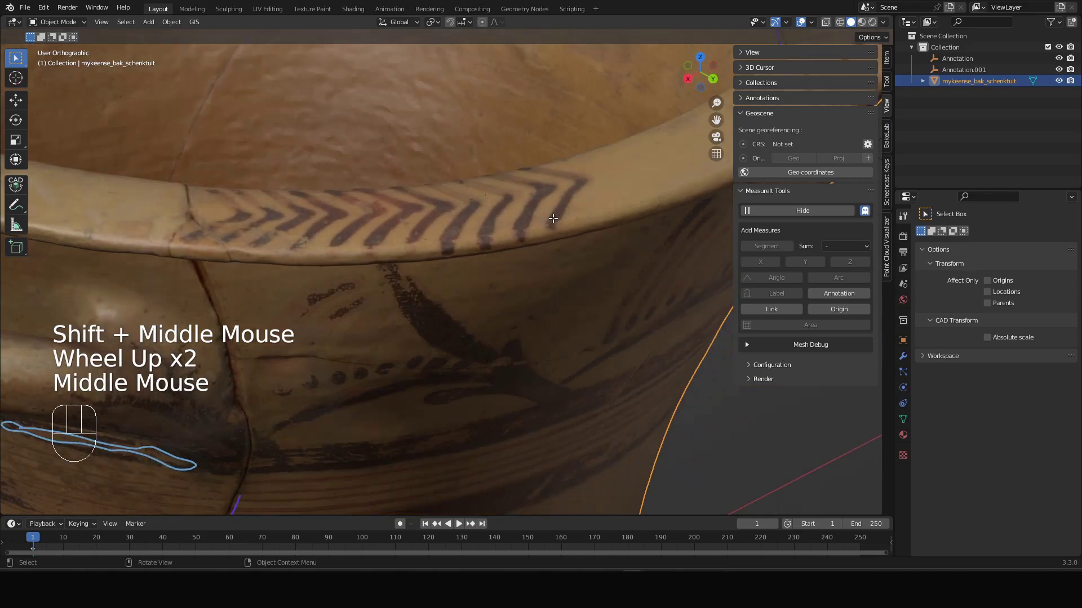
pyautogui.press('Tab')
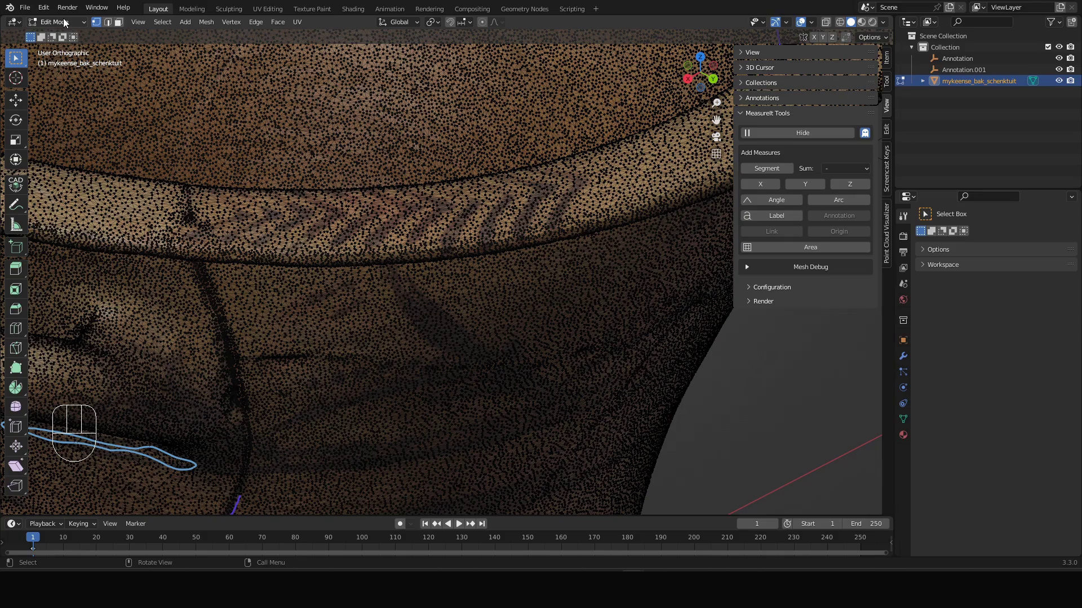
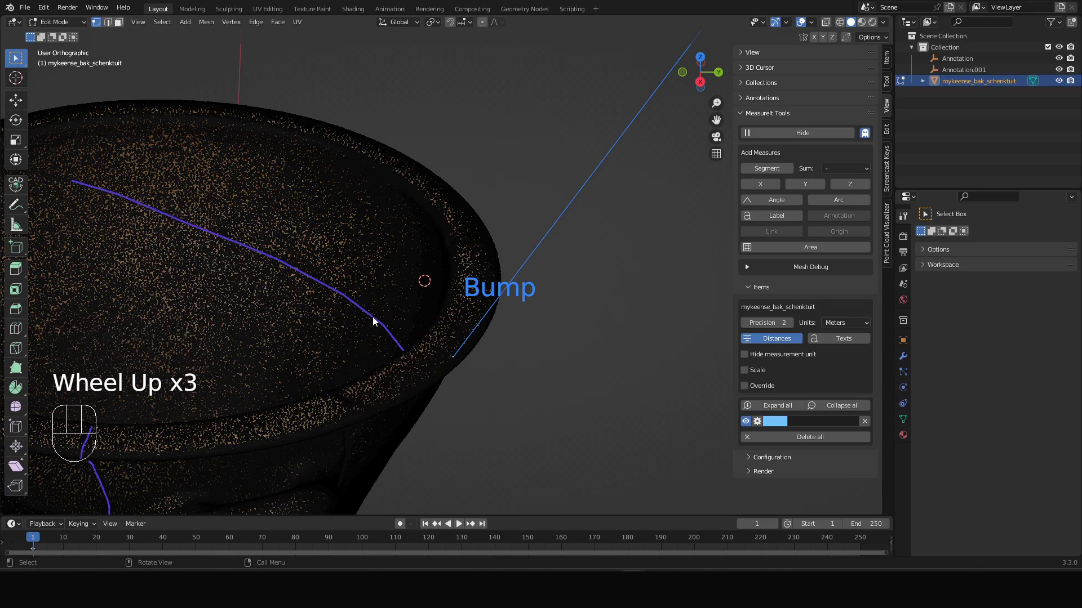
# Return to Object Mode and pull the view back to see the new annotation's leader line
pyautogui.press('Tab')
pyautogui.moveTo(462, 373); pyautogui.dragTo(484, 359)
pyautogui.moveTo(505, 333); pyautogui.dragTo(462, 346)
pyautogui.moveTo(466, 345); pyautogui.dragTo(515, 345)
pyautogui.moveTo(520, 326); pyautogui.dragTo(462, 370)
pyautogui.scroll(-3)
pyautogui.scroll(-3)
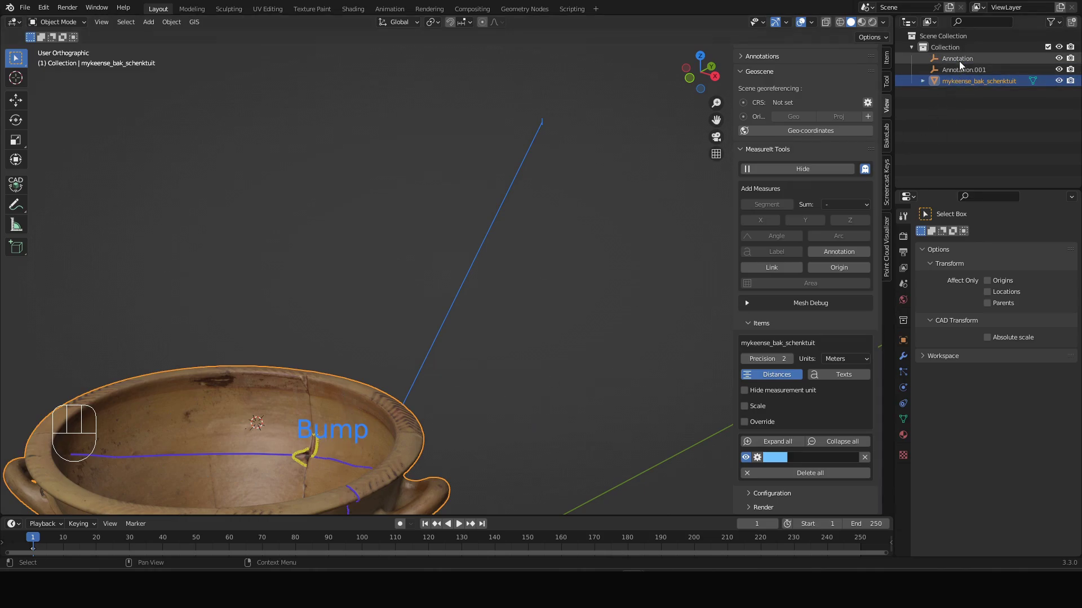
# Reselect the bowl mesh and enter 'Paint stripes' as the rim annotation's text in MeasureIt Items
pyautogui.click(961, 69)
pyautogui.click(964, 57)
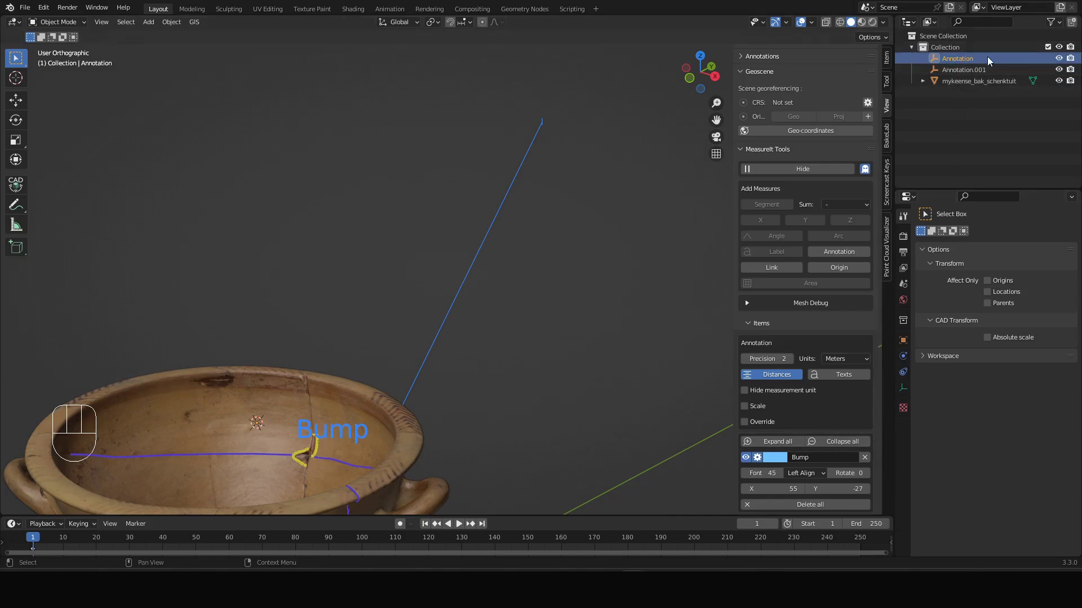
pyautogui.click(998, 83)
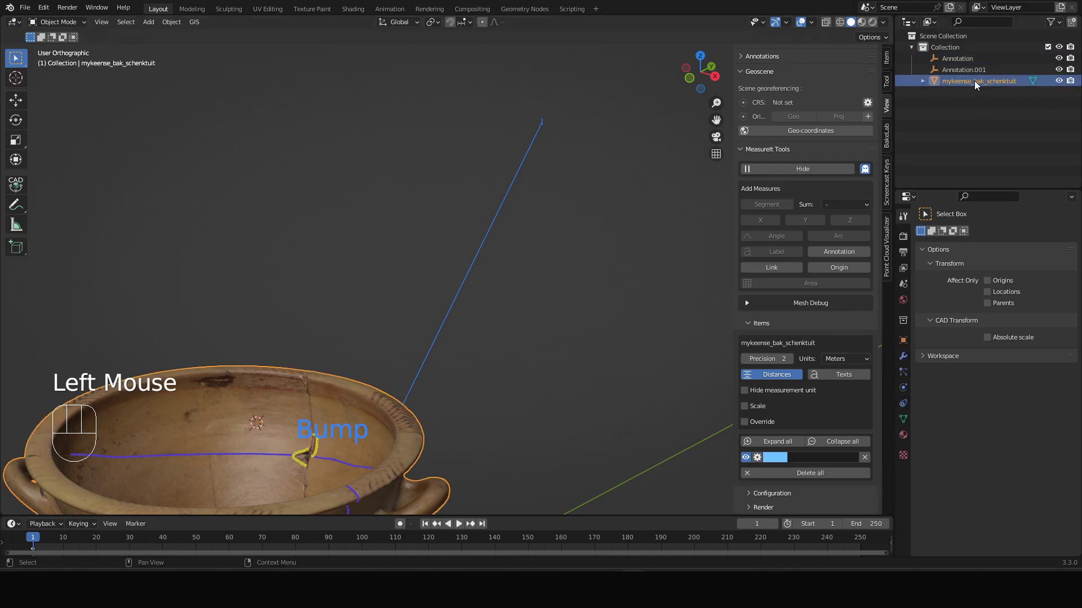
pyautogui.moveTo(501, 268); pyautogui.dragTo(464, 286)
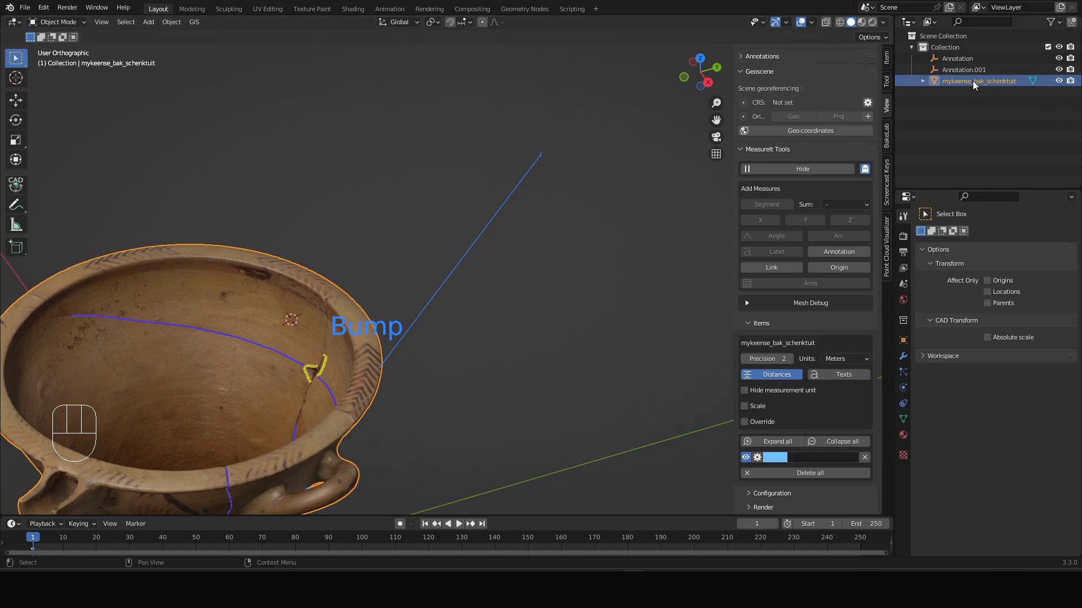
pyautogui.scroll(3)
pyautogui.scroll(-3)
pyautogui.moveTo(807, 465); pyautogui.dragTo(742, 379)
pyautogui.moveTo(631, 307); pyautogui.dragTo(585, 307)
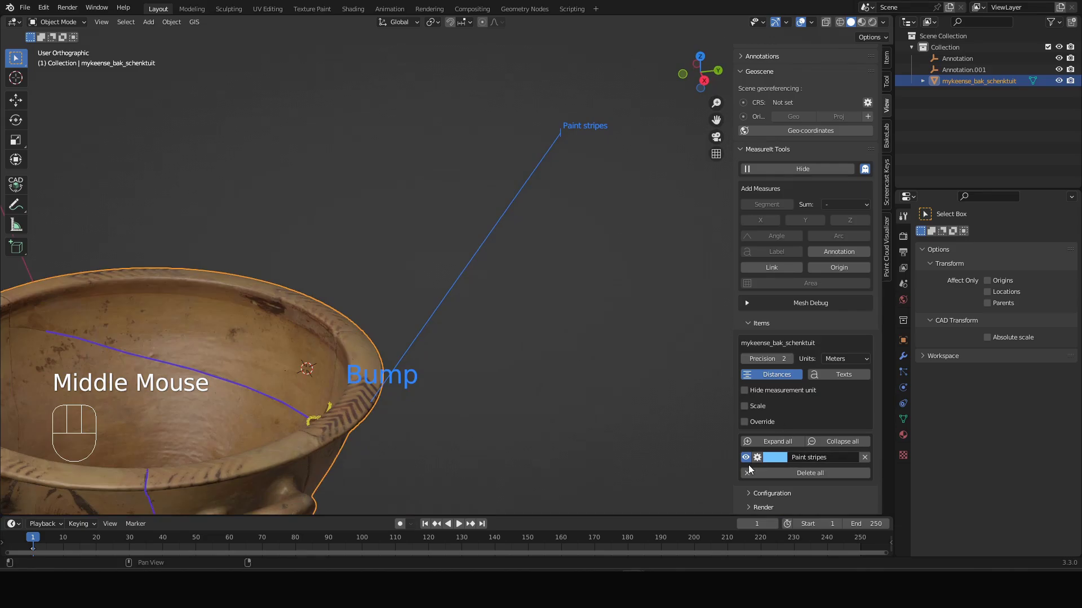
# Give the Paint stripes label font 20, distance 0.010 and a yellow colour
pyautogui.click(789, 451)
pyautogui.scroll(-3)
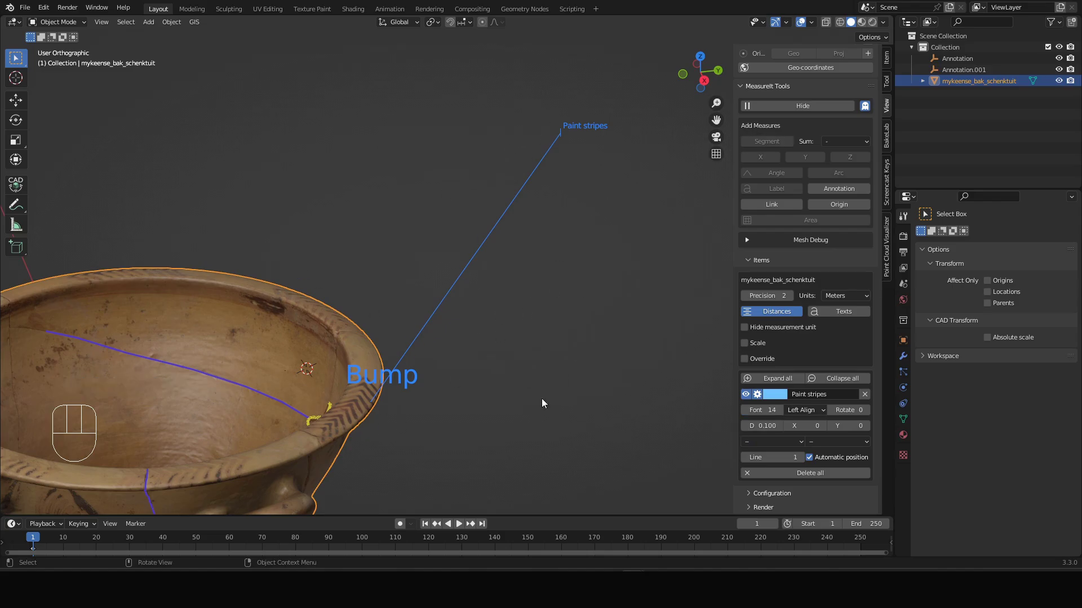
pyautogui.moveTo(481, 407); pyautogui.dragTo(480, 389)
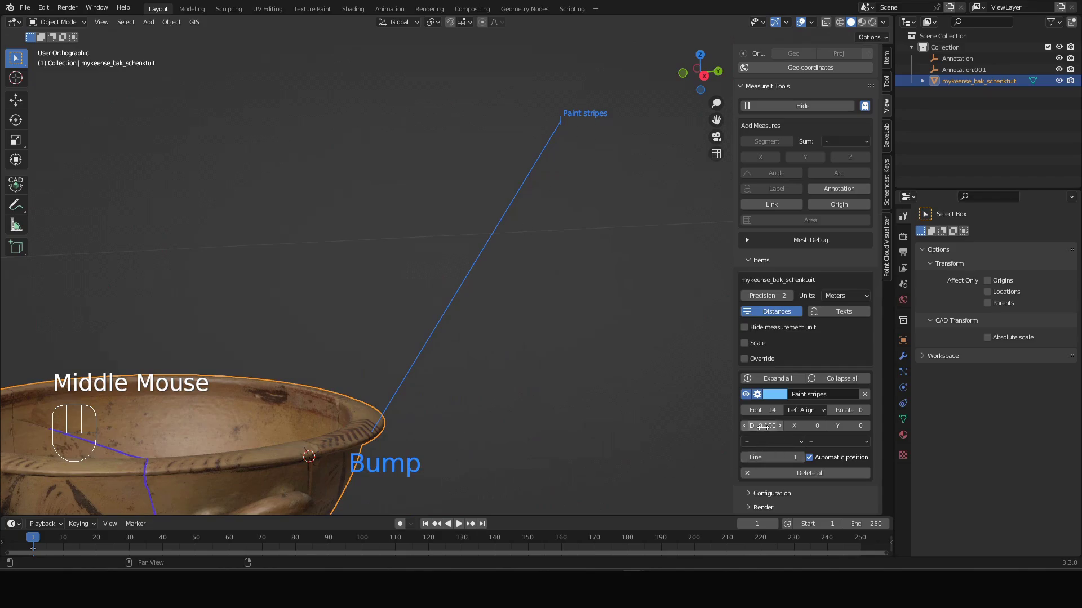
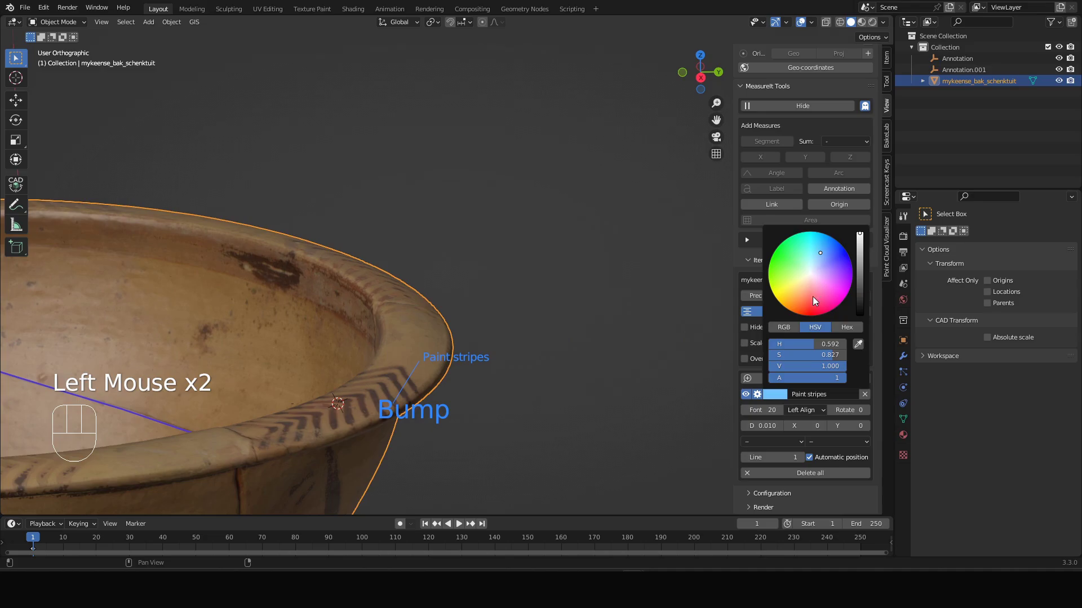
pyautogui.click(784, 395)
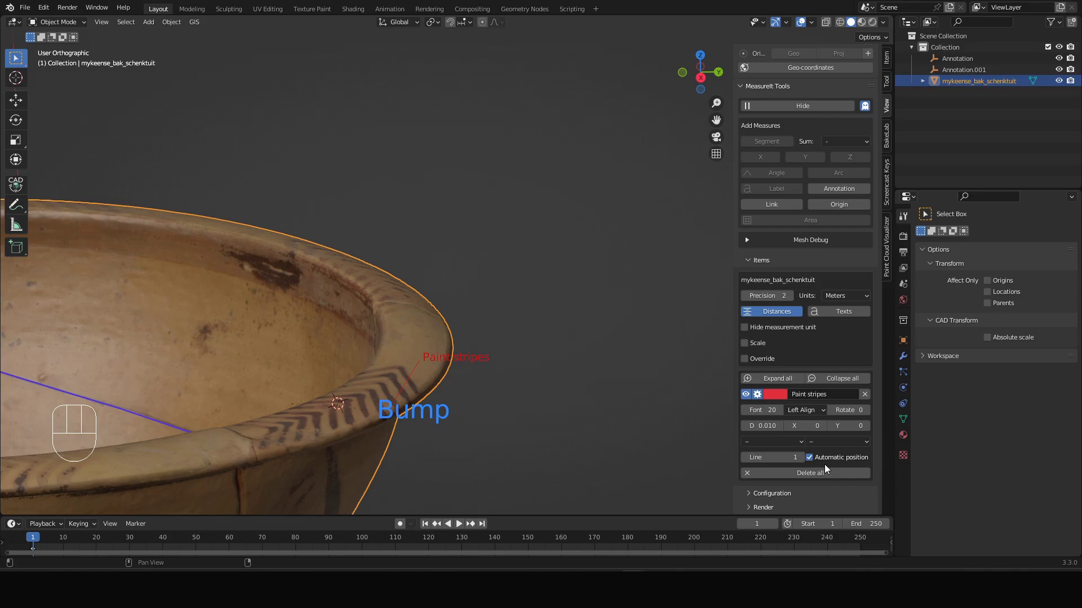
pyautogui.moveTo(478, 406); pyautogui.dragTo(449, 417)
pyautogui.click(785, 400)
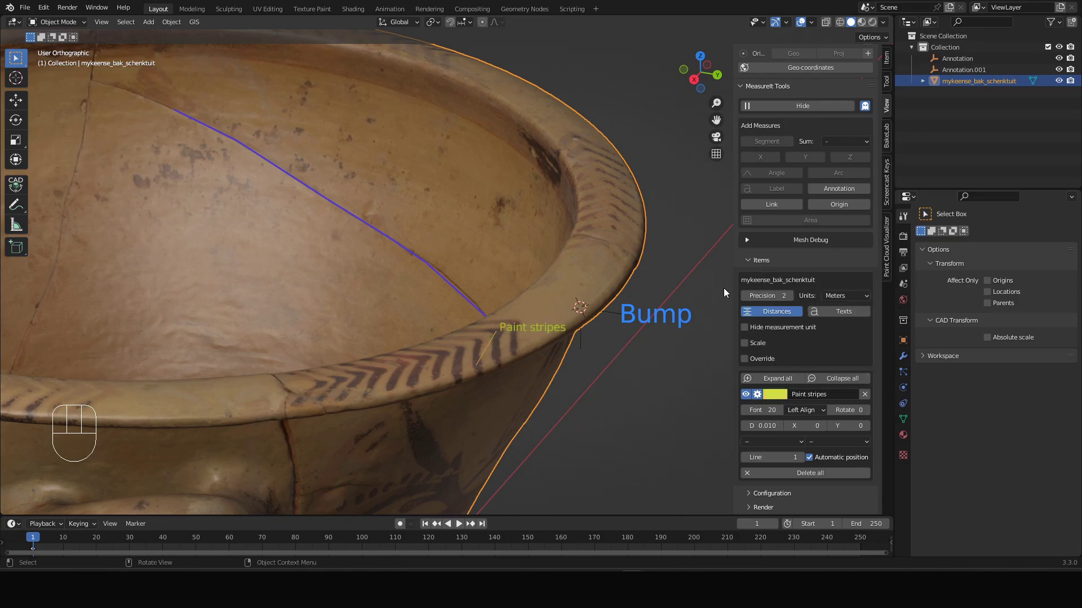
# Set the leader line's arrowhead to Triangle and check it against the rim stripes
pyautogui.moveTo(457, 365); pyautogui.dragTo(465, 351)
pyautogui.scroll(3)
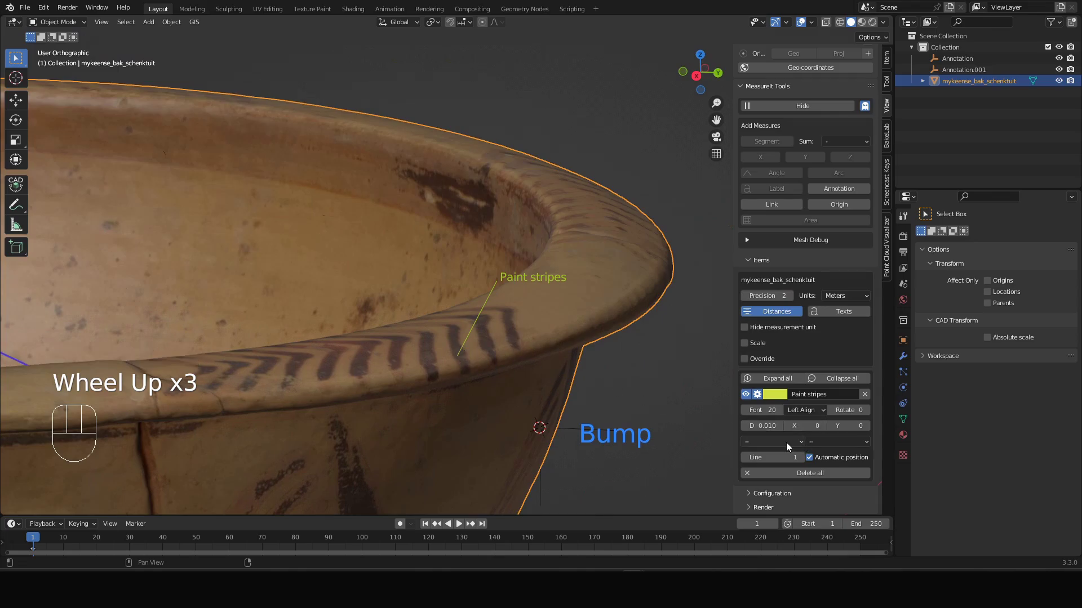
pyautogui.moveTo(790, 448); pyautogui.dragTo(766, 488)
pyautogui.moveTo(532, 381); pyautogui.dragTo(538, 387)
pyautogui.moveTo(498, 378); pyautogui.dragTo(476, 375)
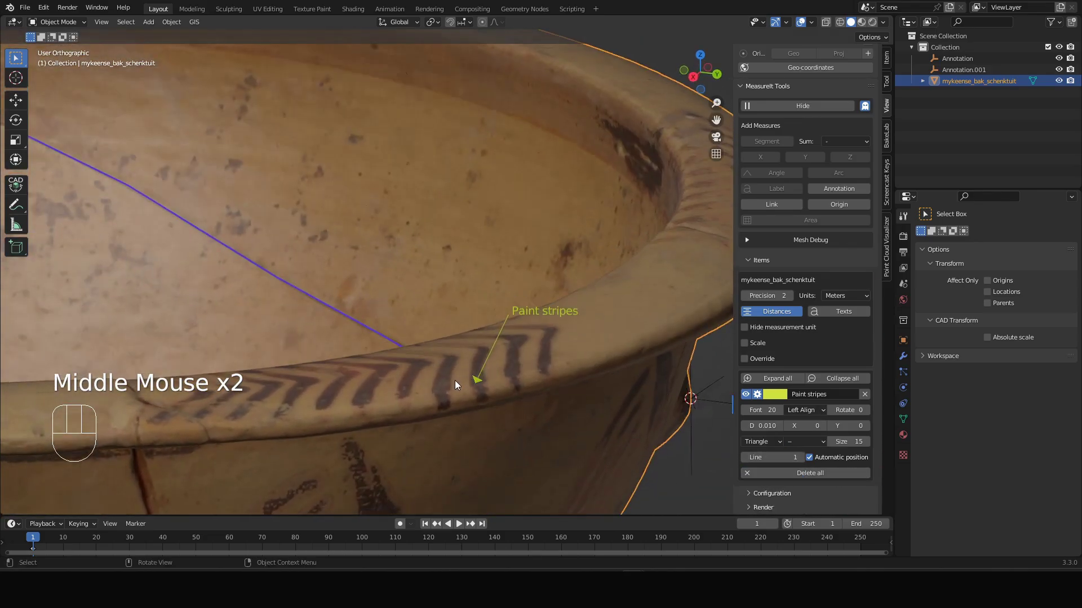
pyautogui.moveTo(503, 403); pyautogui.dragTo(381, 400)
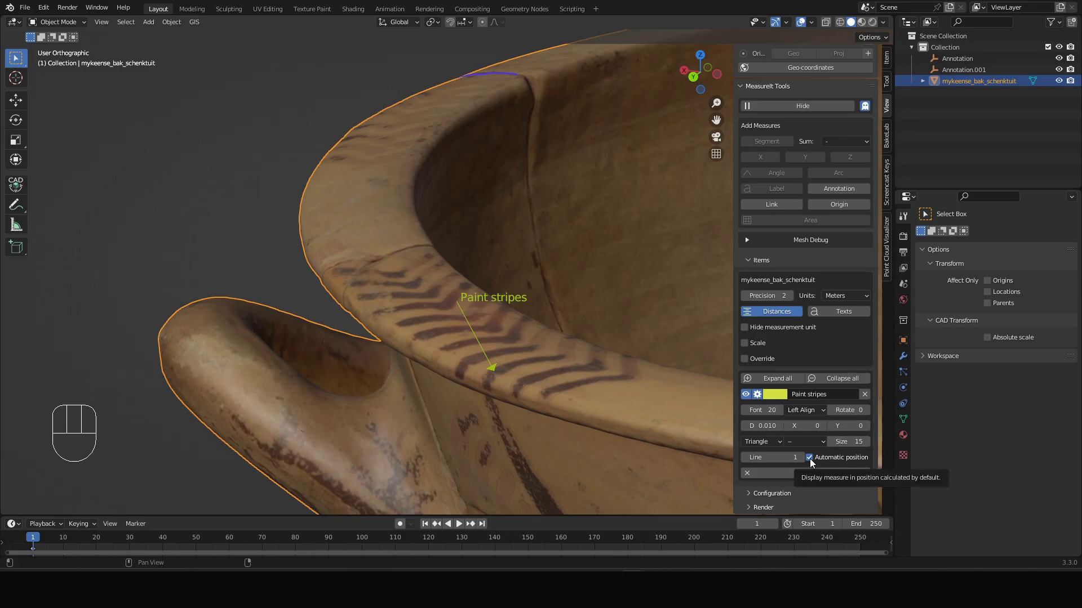
# Disable Automatic position and set manual X/Y/Z offsets for the Paint stripes label
pyautogui.click(815, 460)
pyautogui.moveTo(546, 365); pyautogui.dragTo(605, 376)
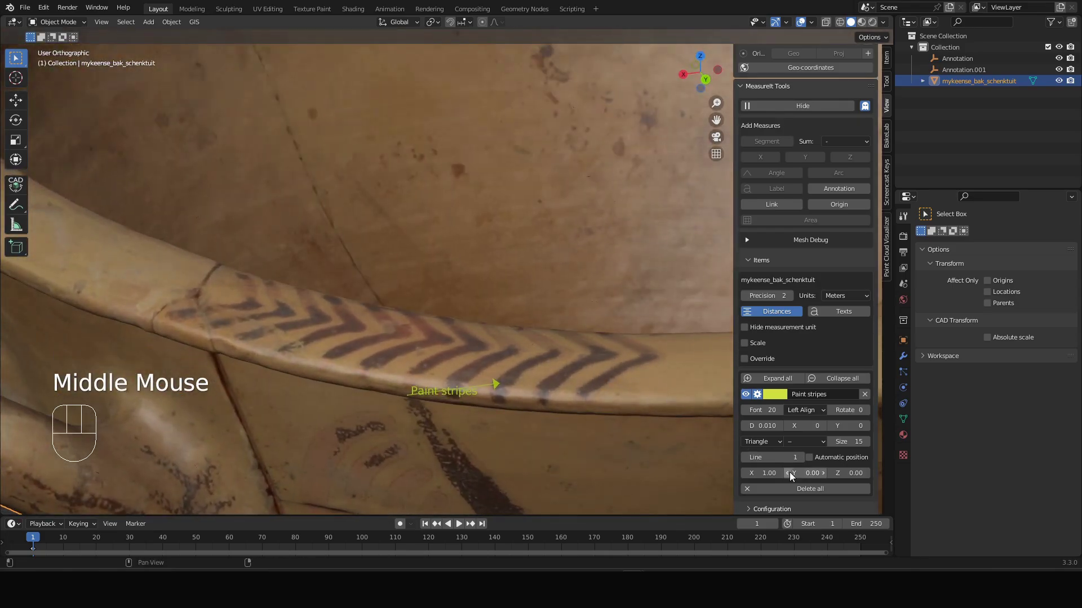
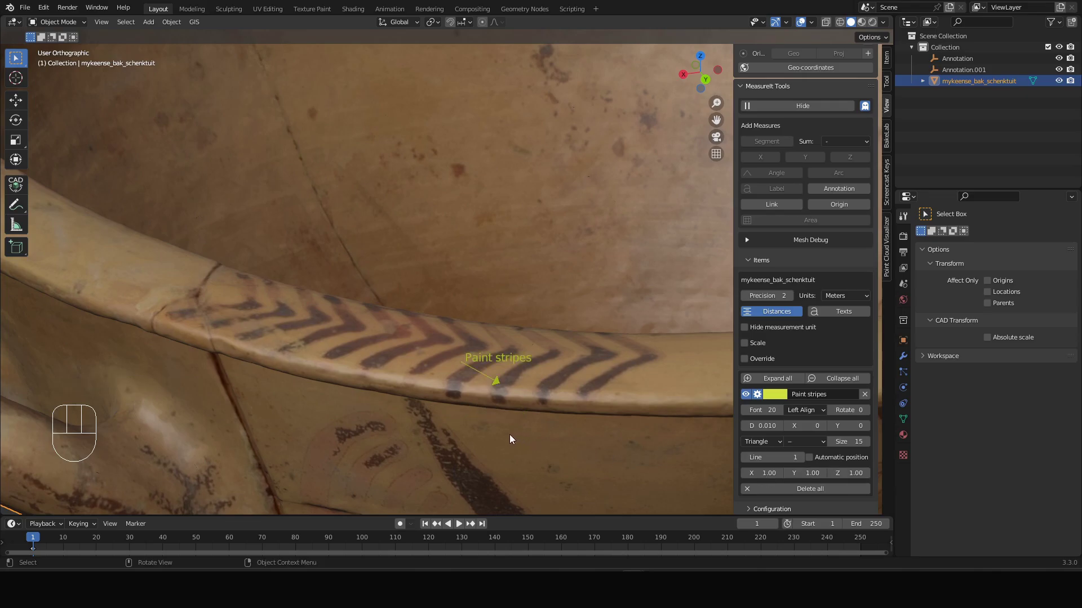
pyautogui.moveTo(500, 430); pyautogui.dragTo(399, 453)
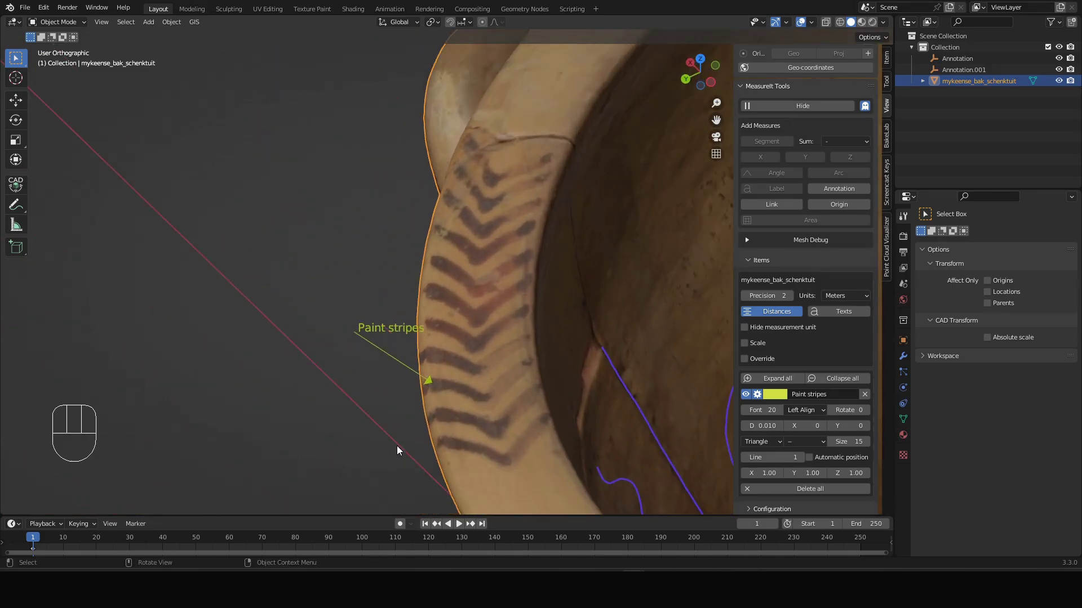
pyautogui.scroll(3)
pyautogui.scroll(-3)
pyautogui.moveTo(397, 372); pyautogui.dragTo(591, 348)
pyautogui.scroll(3)
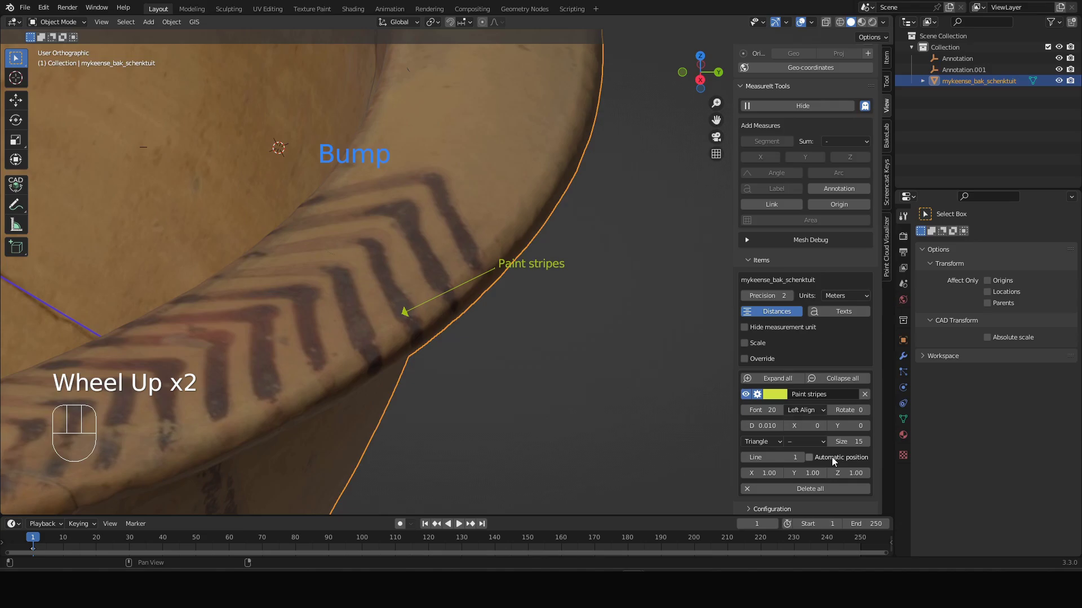
pyautogui.moveTo(397, 345); pyautogui.dragTo(434, 334)
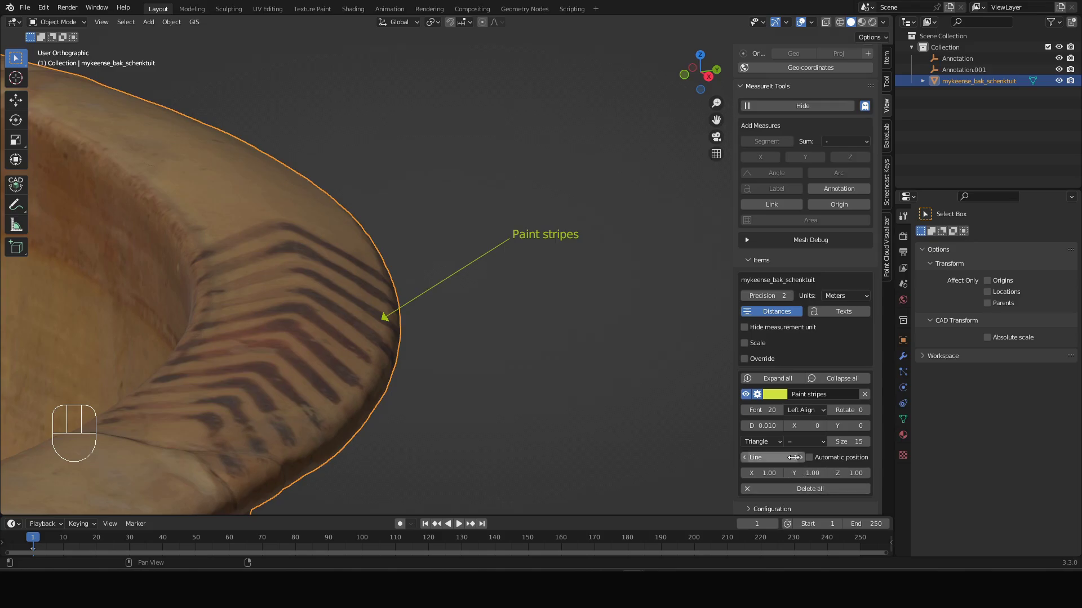
pyautogui.middleClick(493, 358)
pyautogui.click(805, 459)
pyautogui.moveTo(803, 461); pyautogui.dragTo(583, 414)
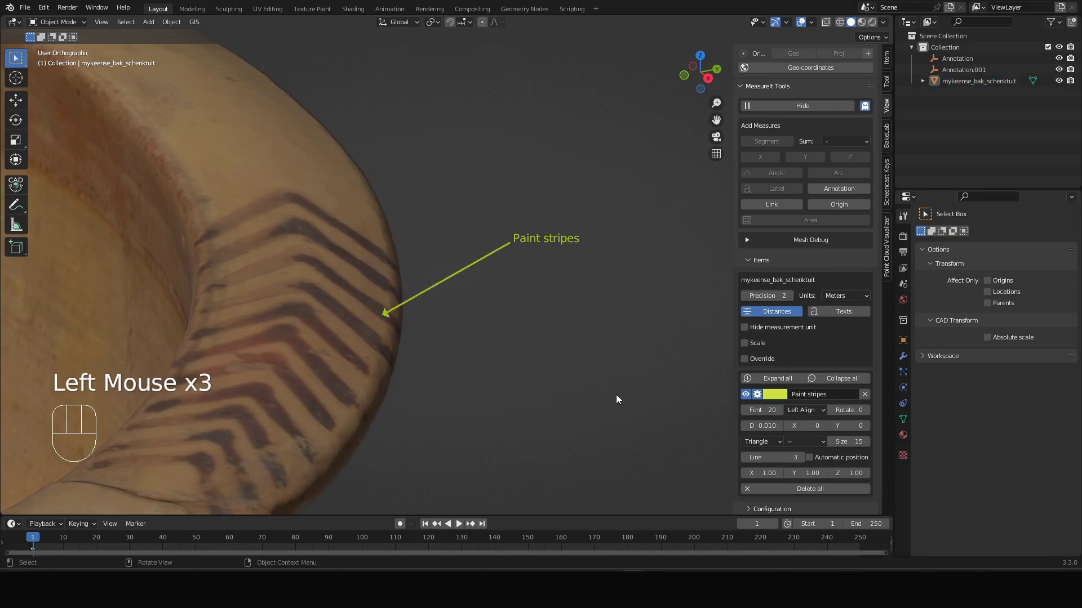
pyautogui.moveTo(490, 363); pyautogui.dragTo(381, 341)
pyautogui.moveTo(431, 338); pyautogui.dragTo(483, 351)
pyautogui.scroll(-3)
pyautogui.moveTo(464, 354); pyautogui.dragTo(526, 374)
pyautogui.moveTo(522, 343); pyautogui.dragTo(482, 358)
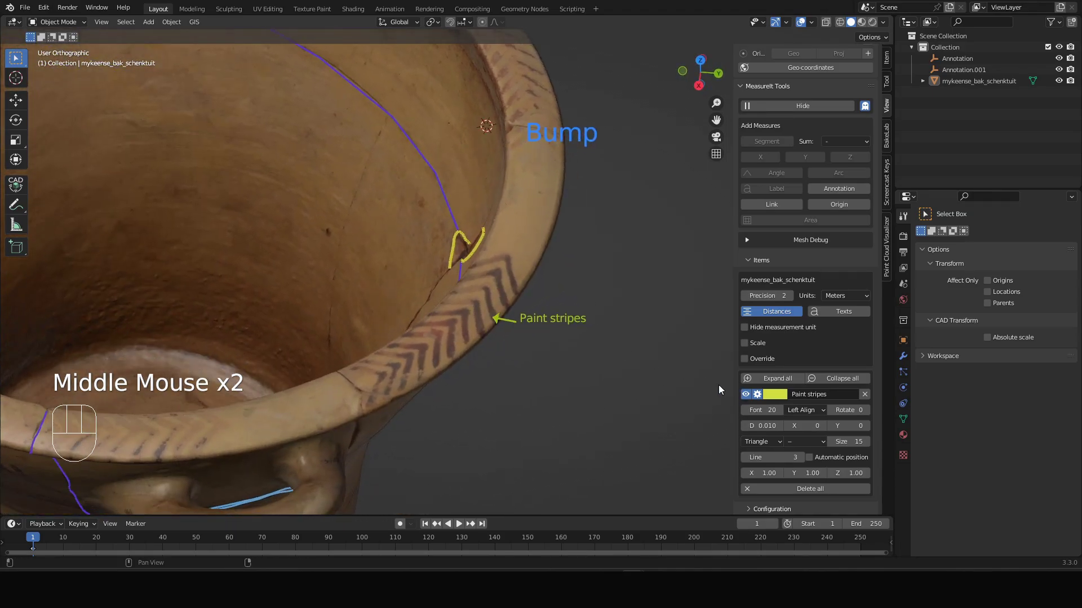
pyautogui.moveTo(528, 331); pyautogui.dragTo(572, 324)
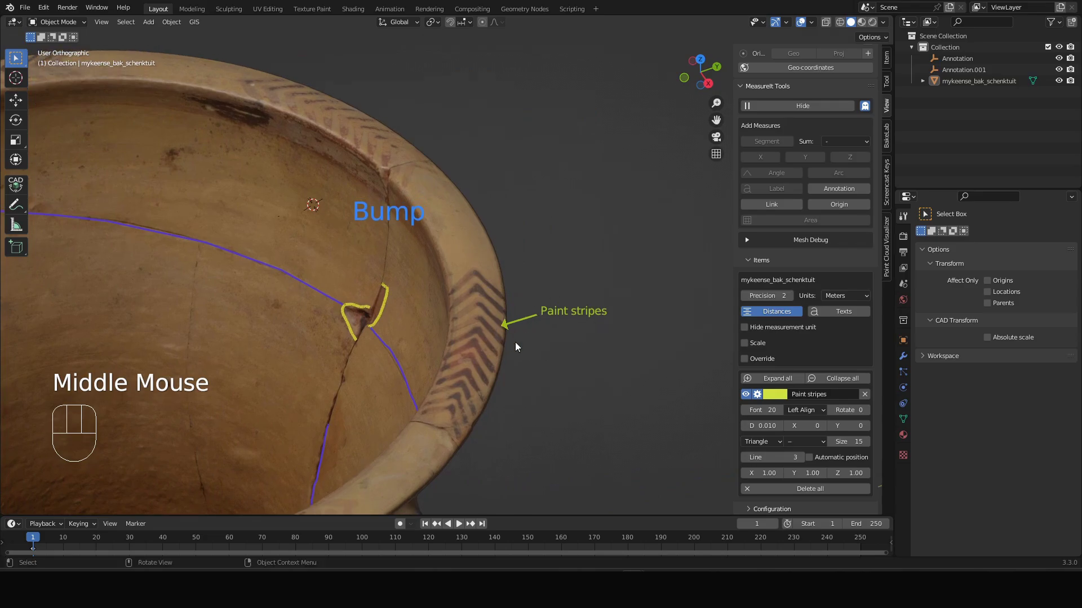
pyautogui.moveTo(505, 378); pyautogui.dragTo(486, 377)
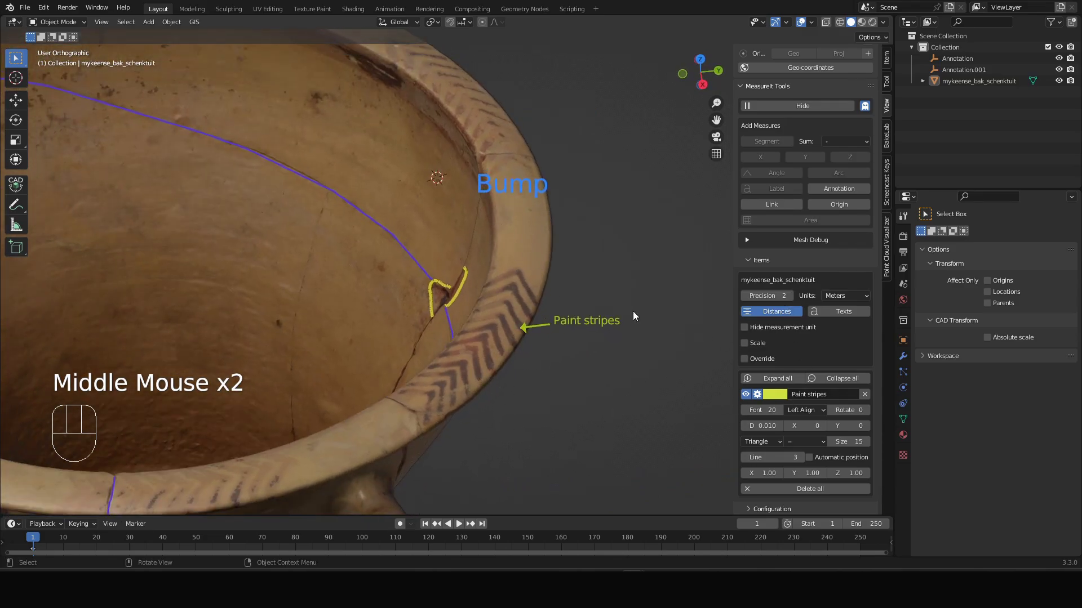
pyautogui.moveTo(573, 240); pyautogui.dragTo(542, 254)
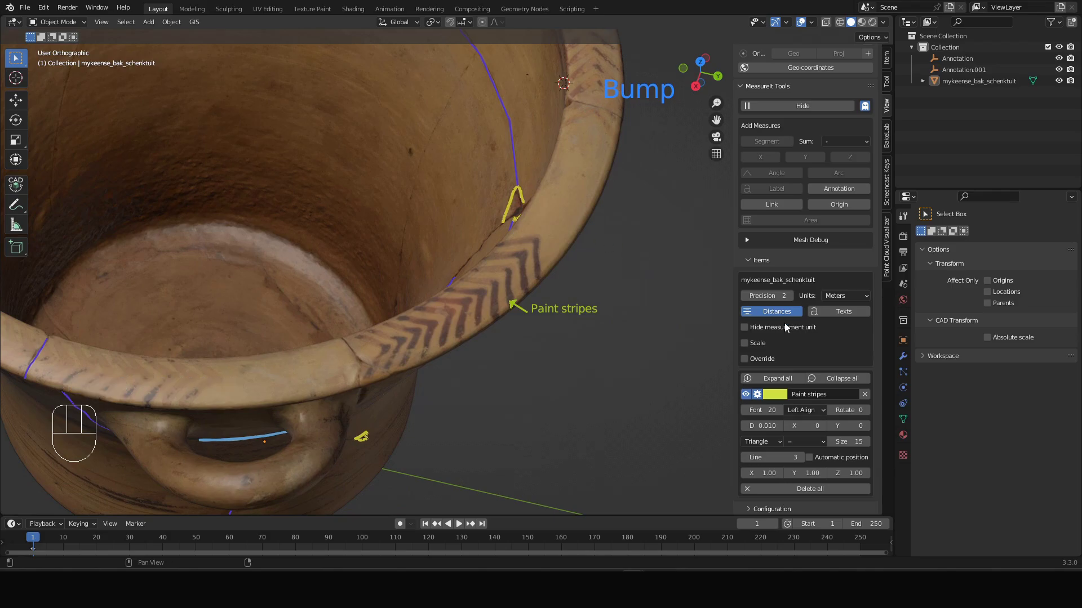
pyautogui.scroll(-3)
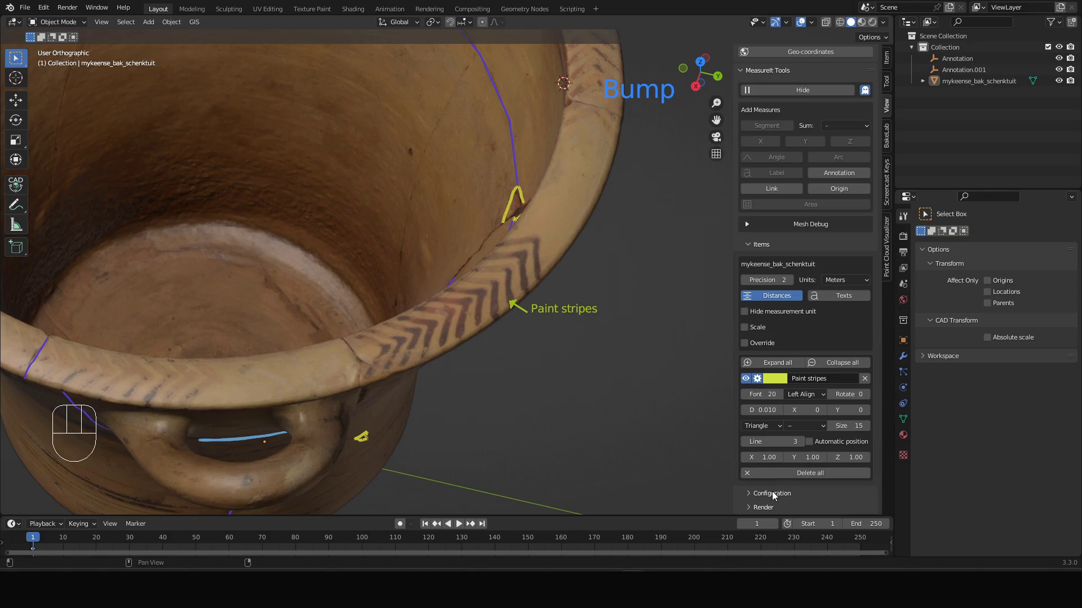
# In MeasureIt Configuration set default text to yellow size 20 with size-15 Triangle arrows
pyautogui.click(778, 496)
pyautogui.scroll(-3)
pyautogui.click(782, 443)
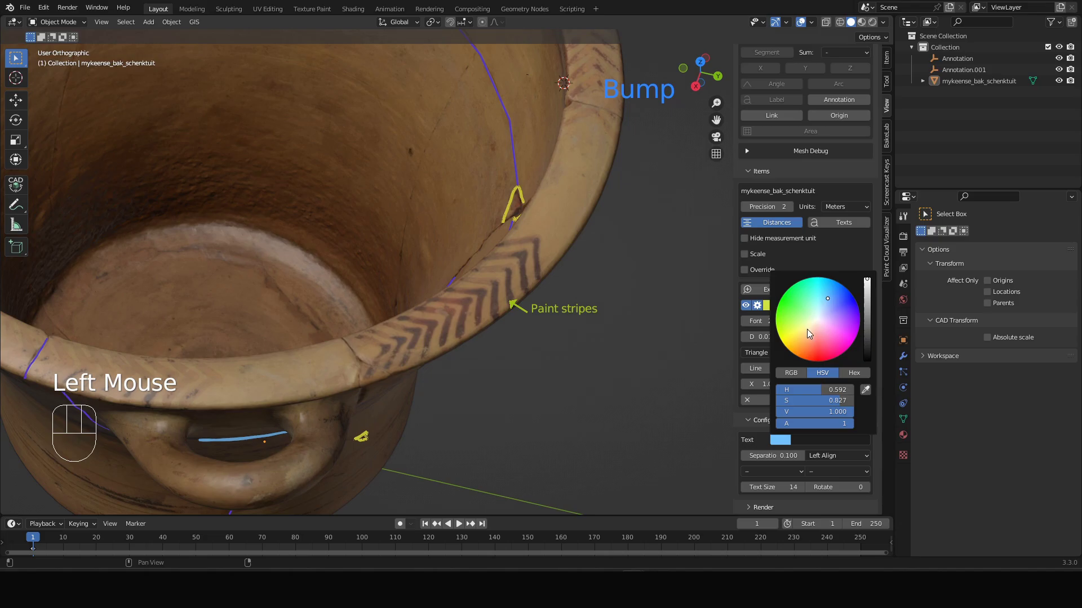
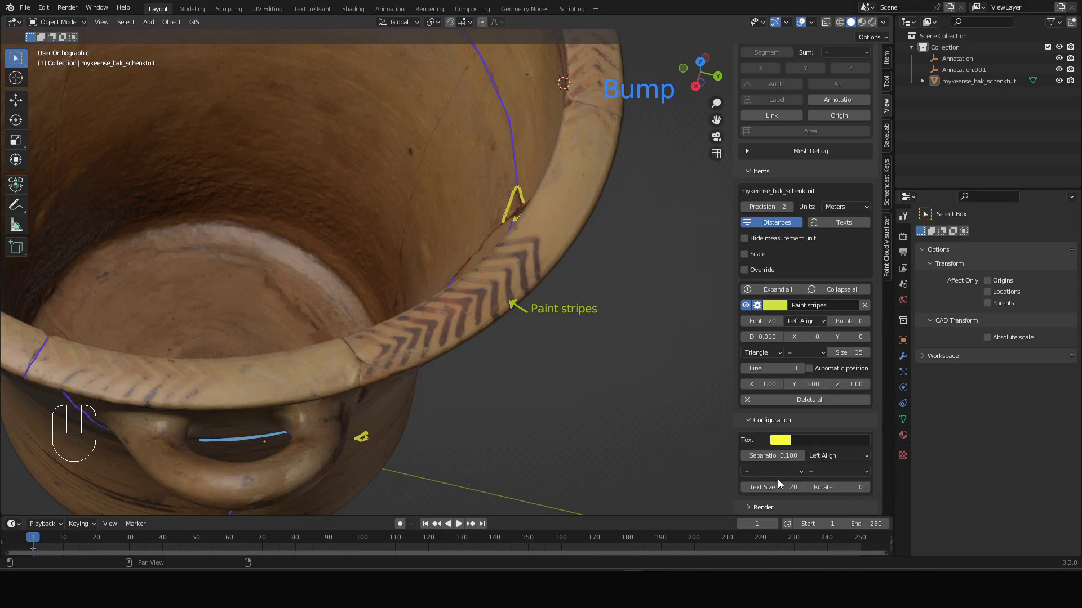
pyautogui.moveTo(766, 473); pyautogui.dragTo(769, 510)
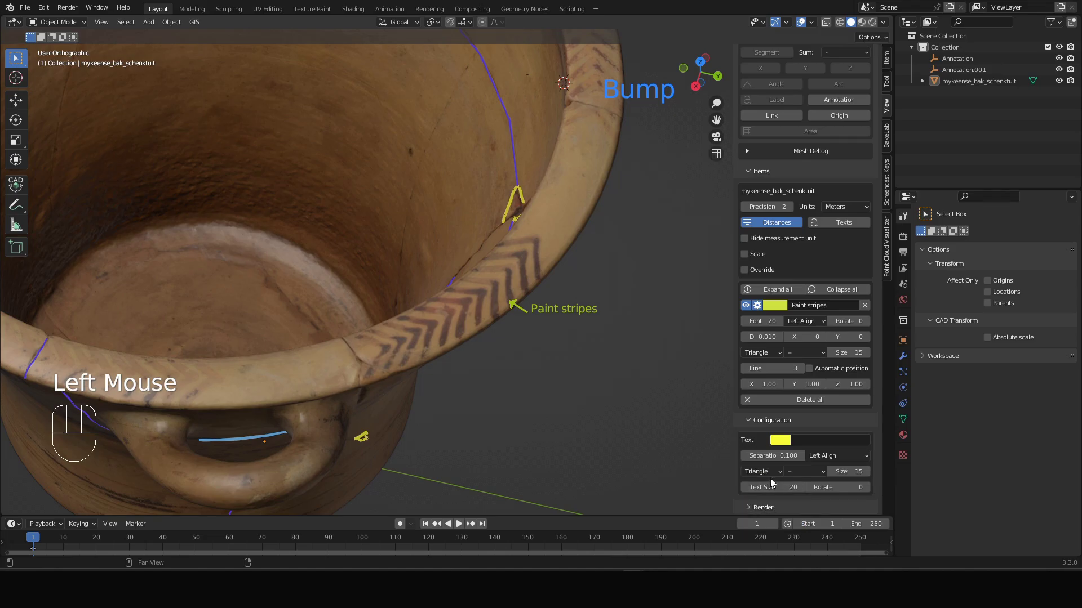
pyautogui.moveTo(531, 298); pyautogui.dragTo(535, 293)
pyautogui.scroll(-3)
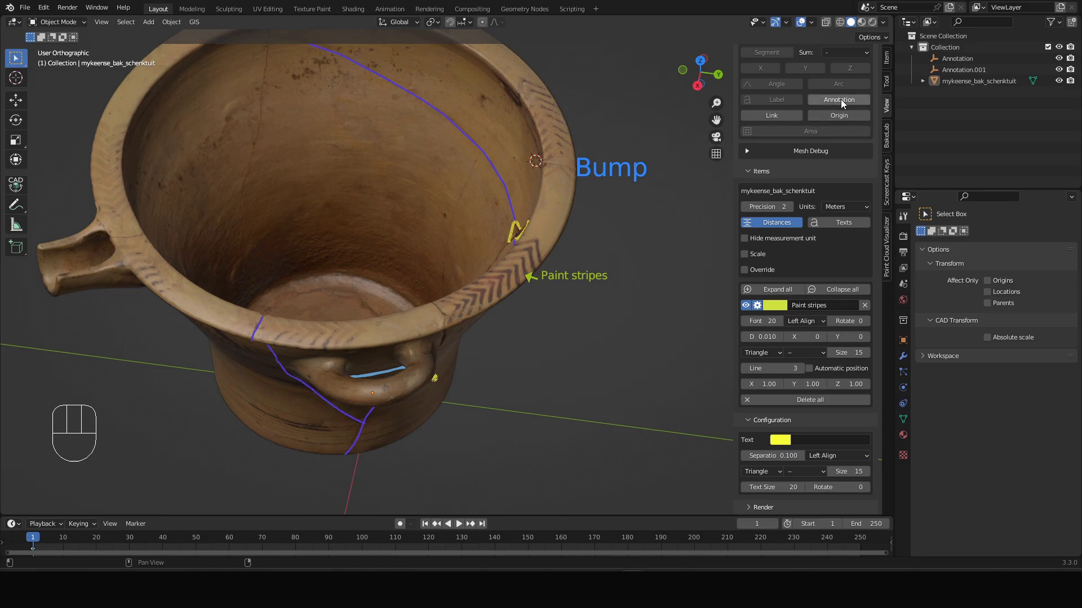
# Add a new MeasureIt annotation and grab it with G to move it onto the rim's outer edge
pyautogui.middleClick(516, 385)
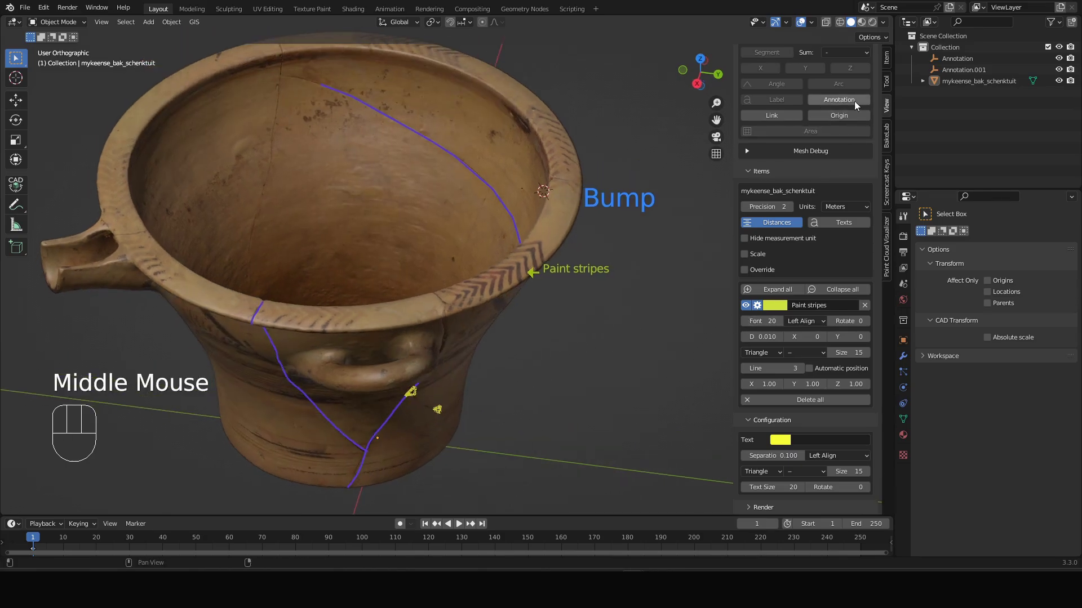
pyautogui.click(854, 103)
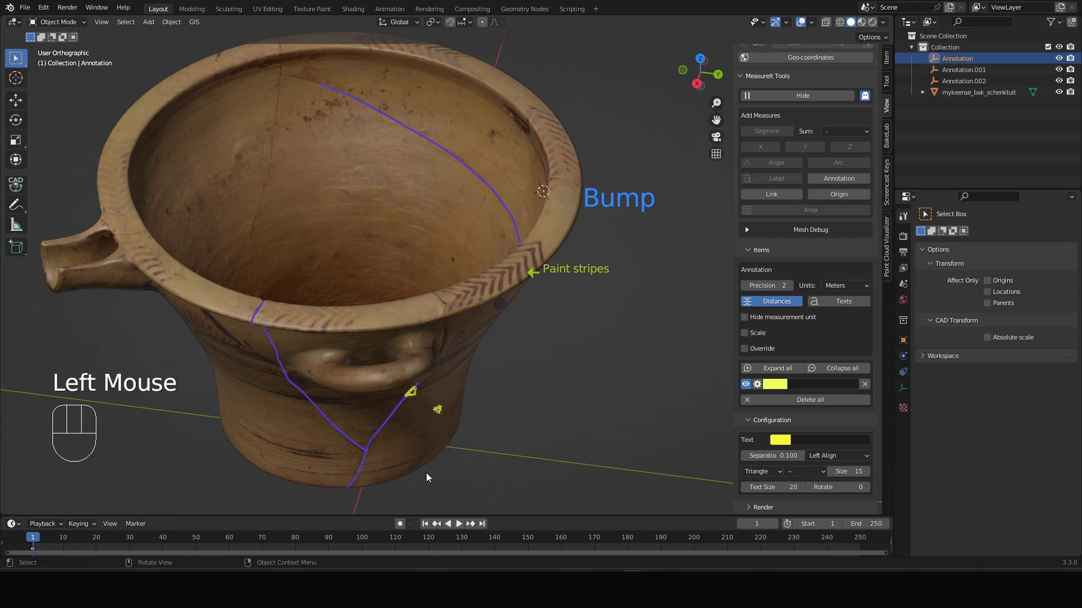
pyautogui.moveTo(414, 442); pyautogui.dragTo(354, 406)
pyautogui.moveTo(511, 362); pyautogui.dragTo(413, 355)
pyautogui.scroll(3)
pyautogui.press('g')
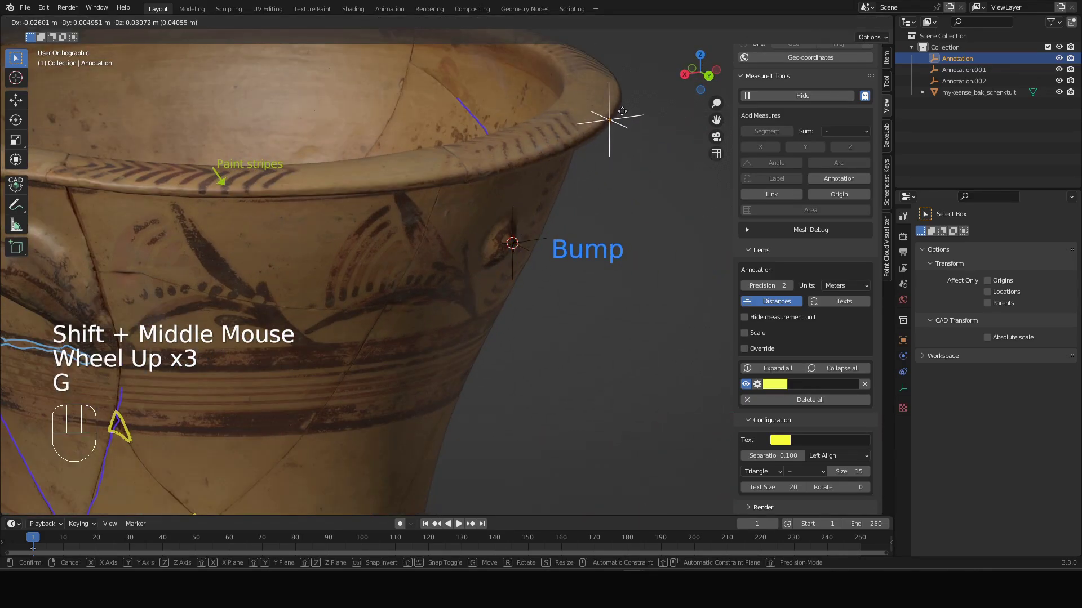
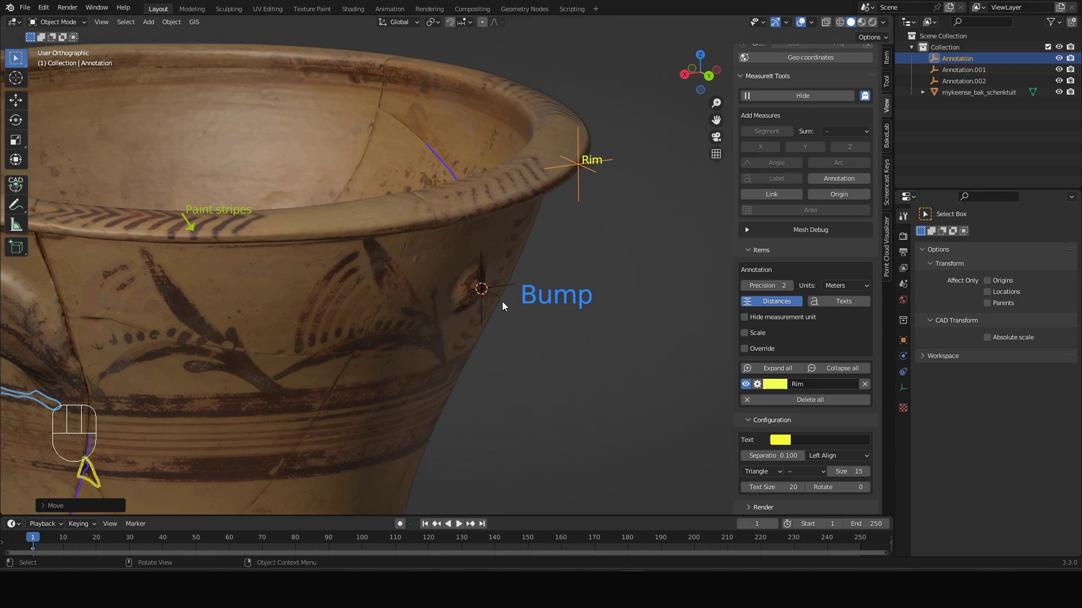
# Name the annotation 'Rim' and reselect the bowl mesh
pyautogui.moveTo(499, 296); pyautogui.dragTo(530, 300)
pyautogui.moveTo(549, 197); pyautogui.dragTo(615, 206)
pyautogui.middleClick(602, 220)
pyautogui.click(402, 299)
pyautogui.scroll(3)
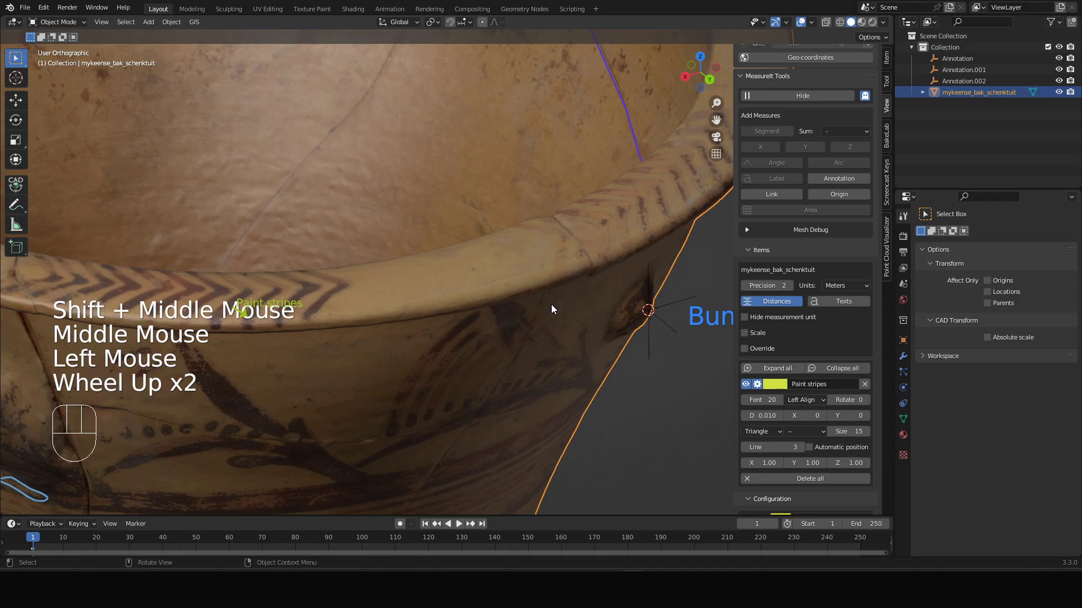
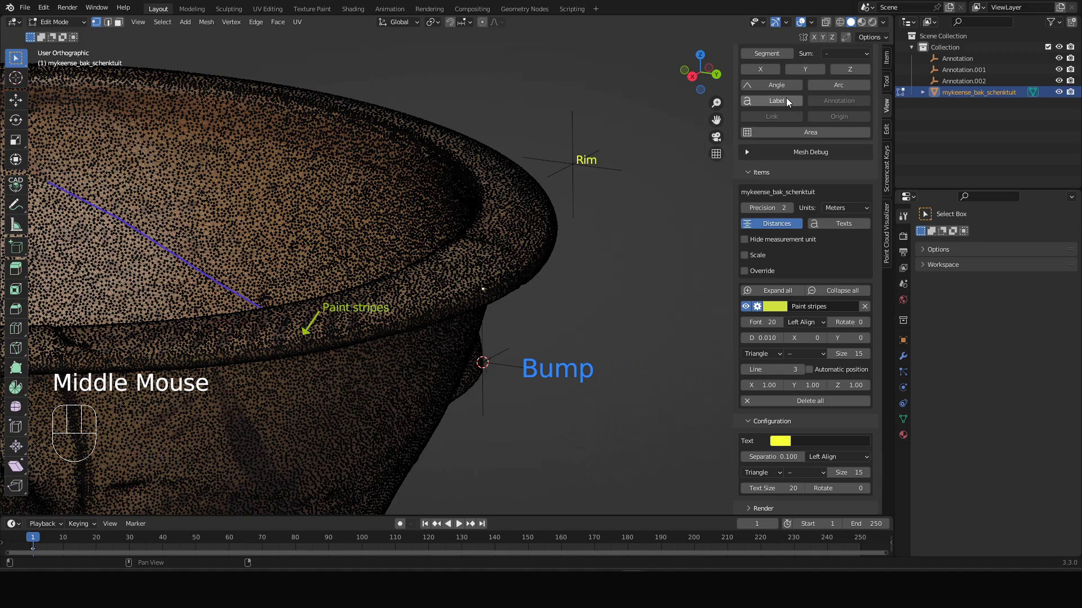
# Add a Label to a rim vertex in Edit Mode and set the new item's line width to 3
pyautogui.moveTo(791, 102); pyautogui.dragTo(759, 146)
pyautogui.scroll(-3)
pyautogui.scroll(-3)
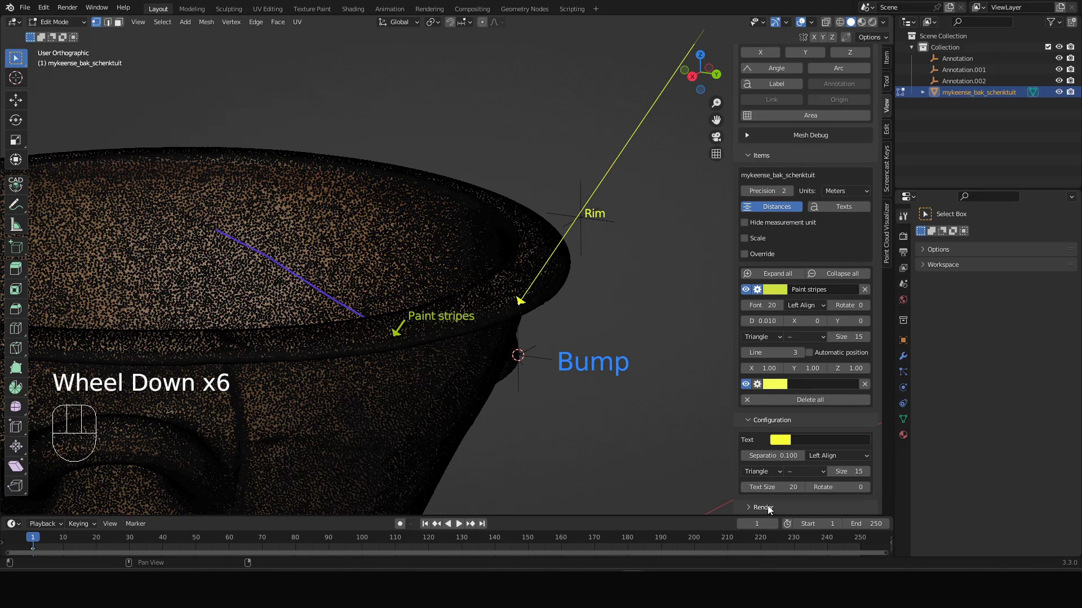
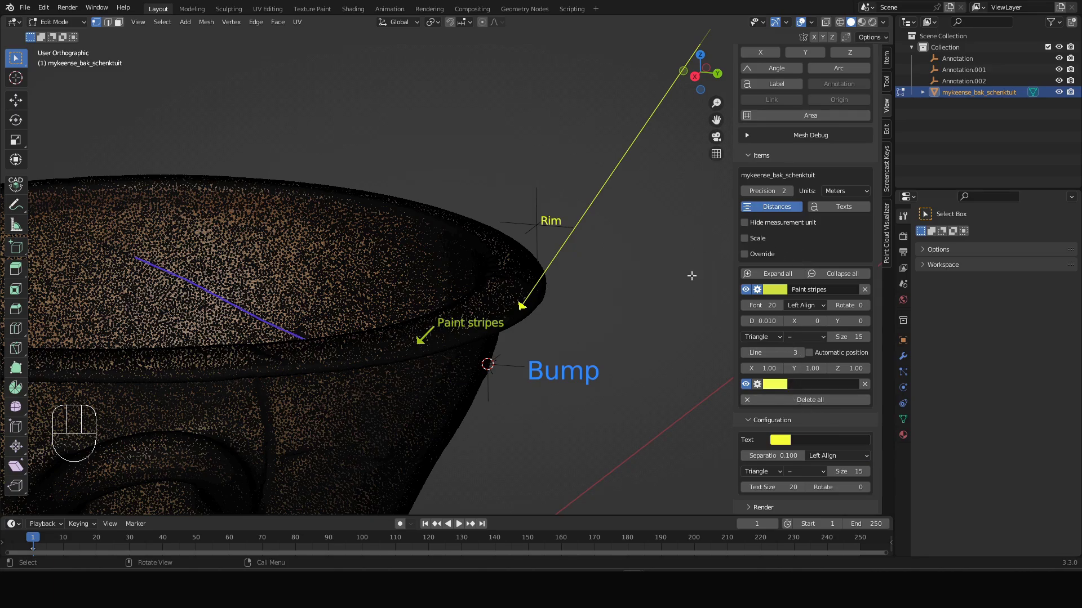
pyautogui.click(825, 434)
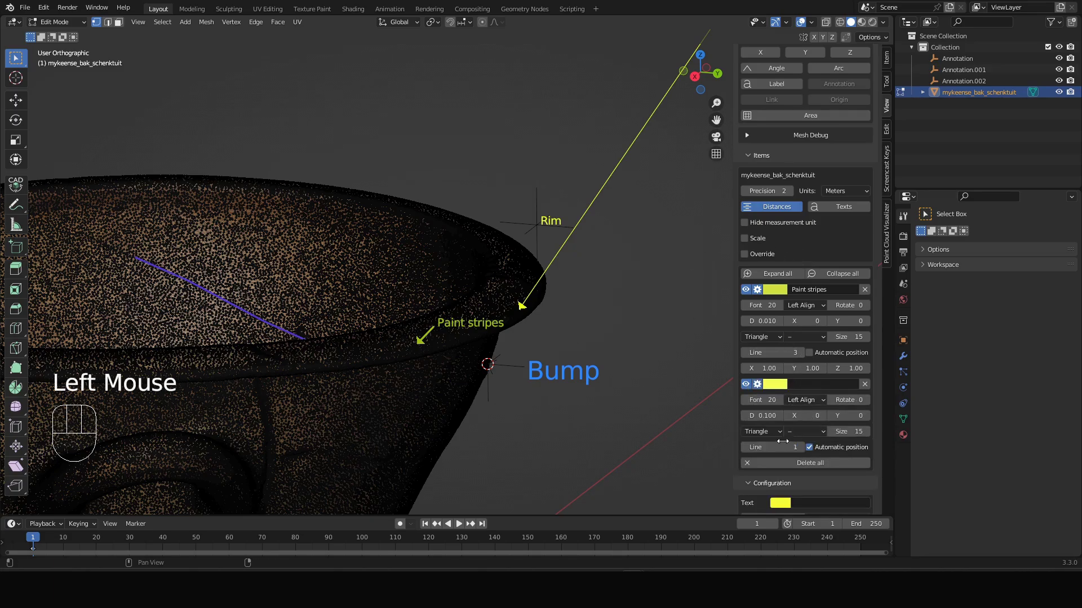
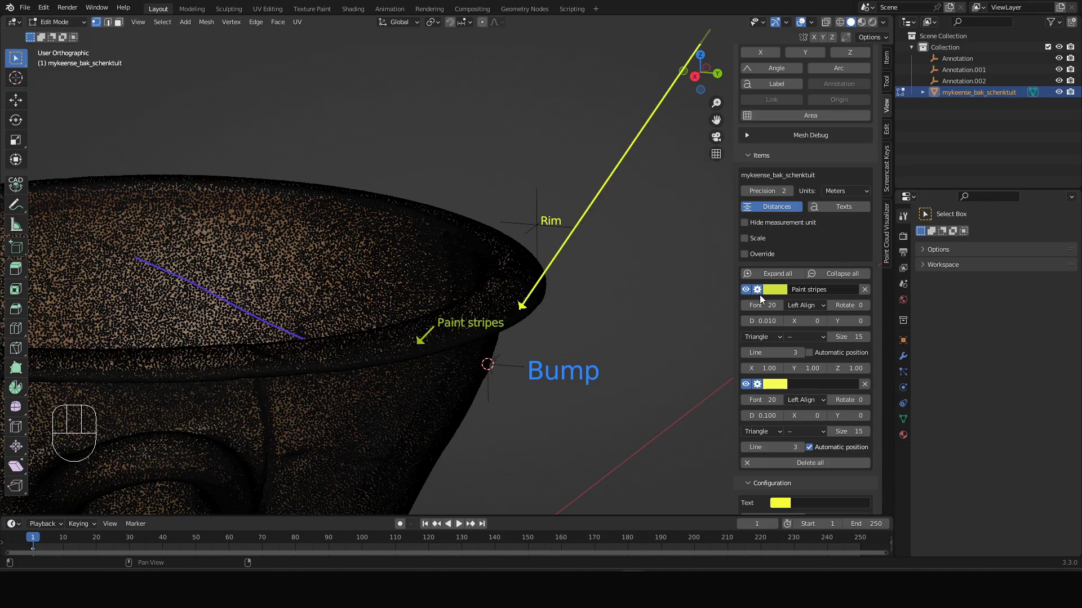
pyautogui.click(762, 294)
# Name the new label 'Edge', return to Object Mode and view it beside Rim and Bump
pyautogui.click(795, 368)
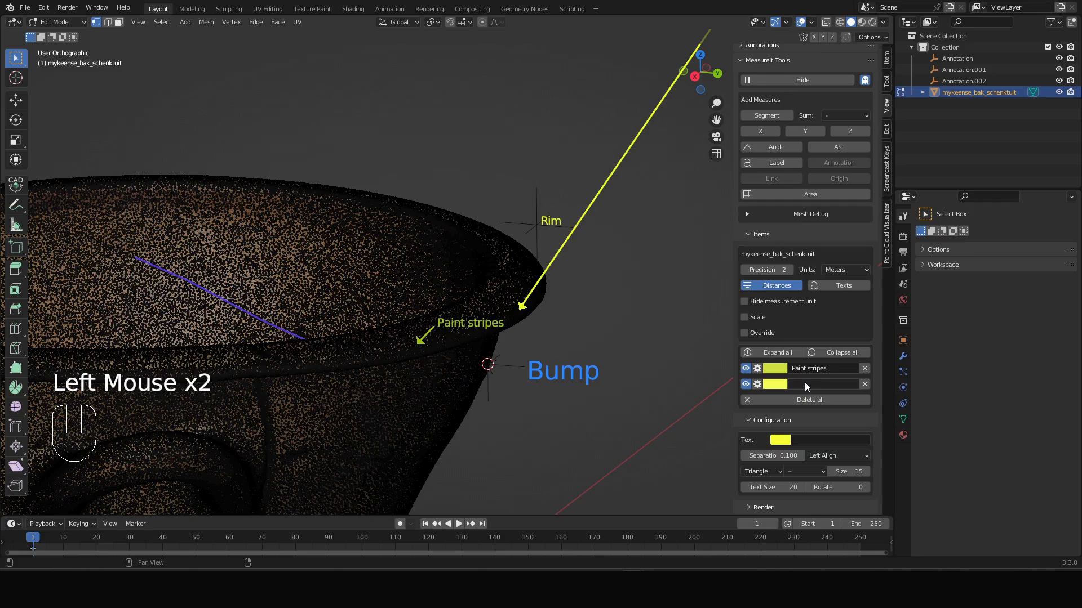
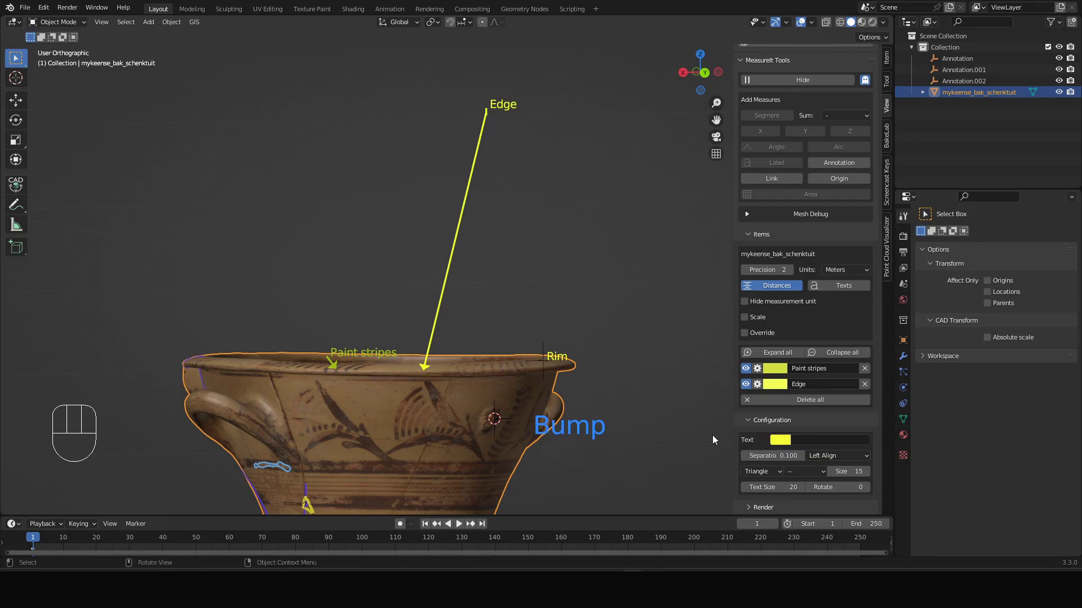
pyautogui.moveTo(478, 295); pyautogui.dragTo(546, 292)
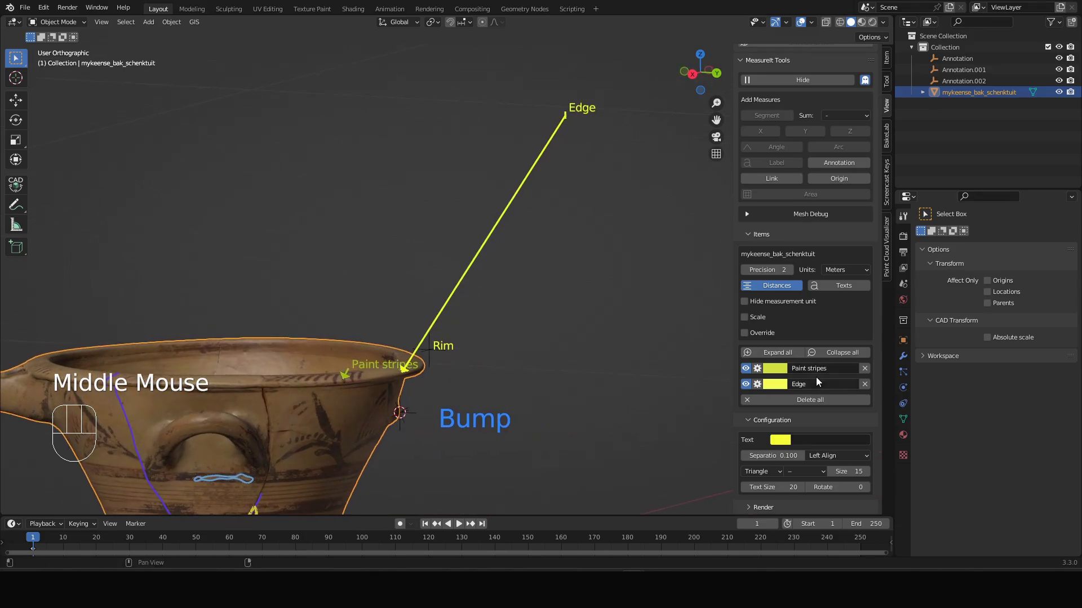
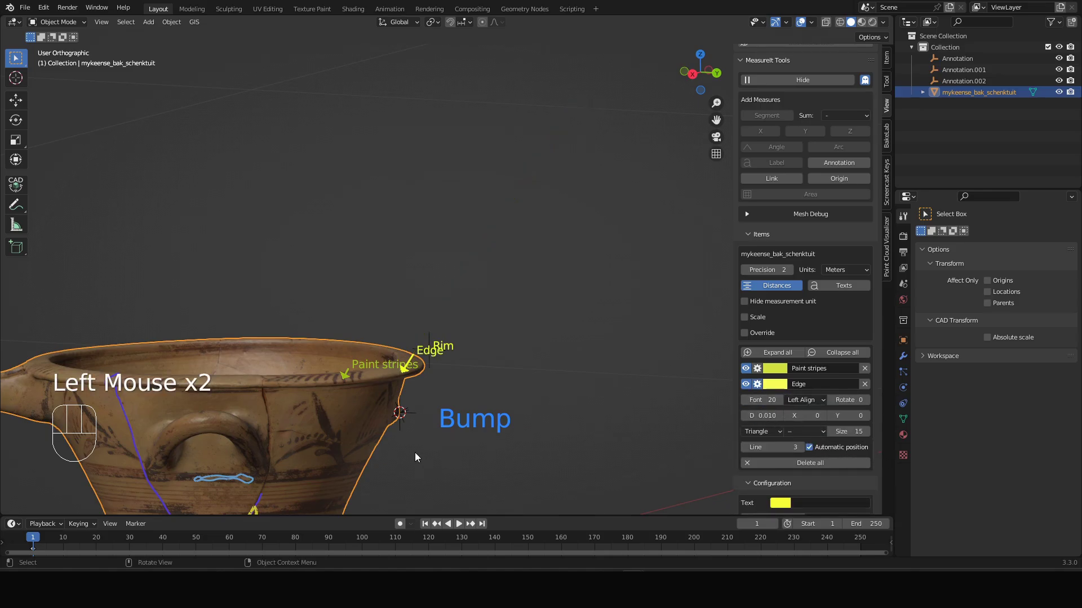
pyautogui.moveTo(426, 429); pyautogui.dragTo(369, 442)
pyautogui.scroll(3)
pyautogui.moveTo(433, 384); pyautogui.dragTo(443, 378)
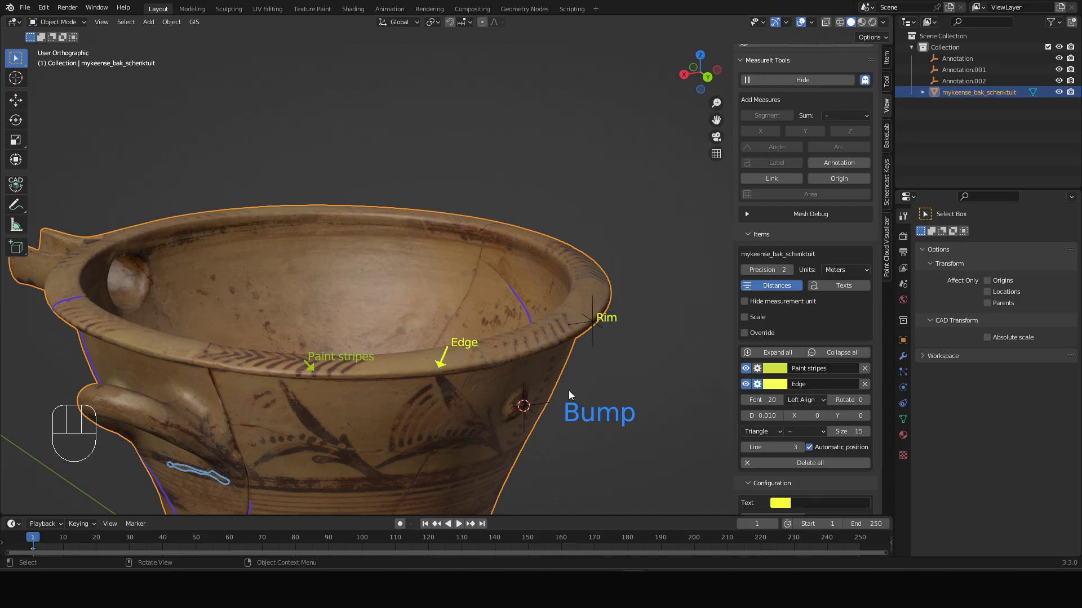
pyautogui.moveTo(367, 427); pyautogui.dragTo(435, 279)
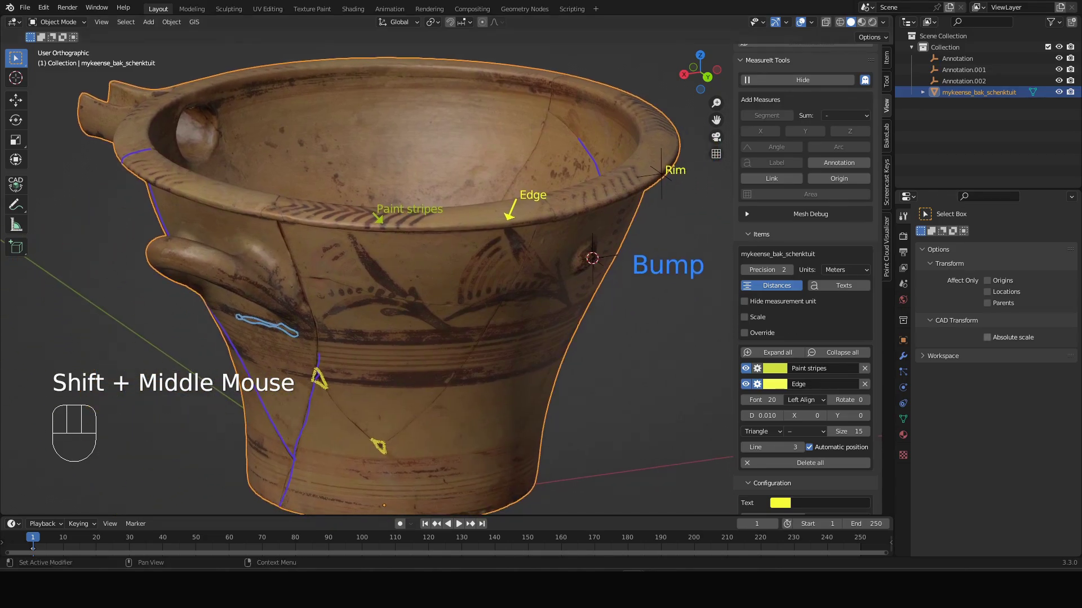